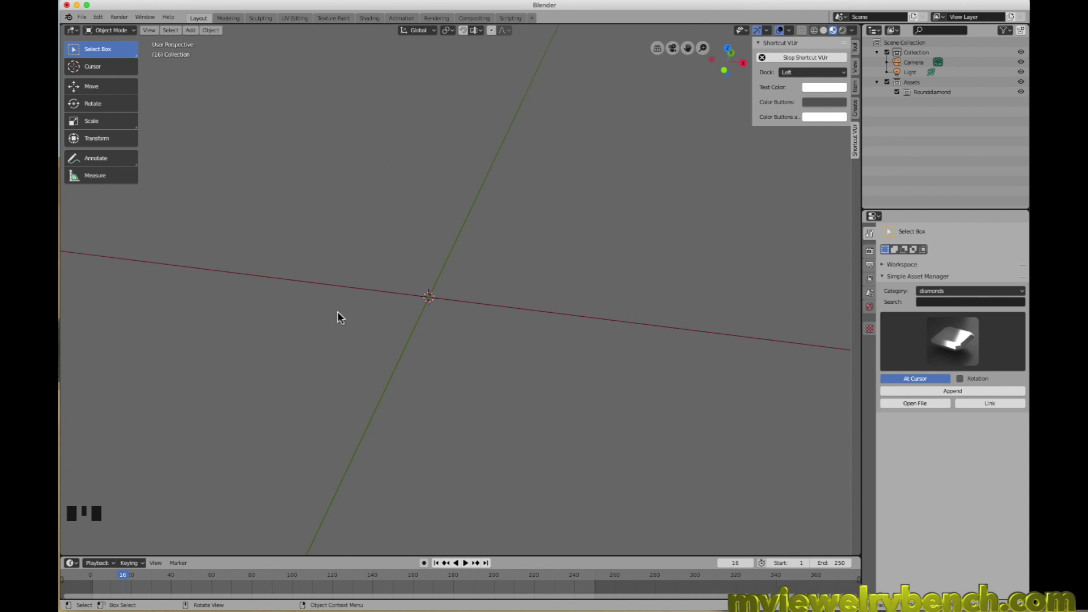
# - Add a cube, scale it into a long bar, then squash it along Z into a thin slab
pyautogui.press('shift+a')
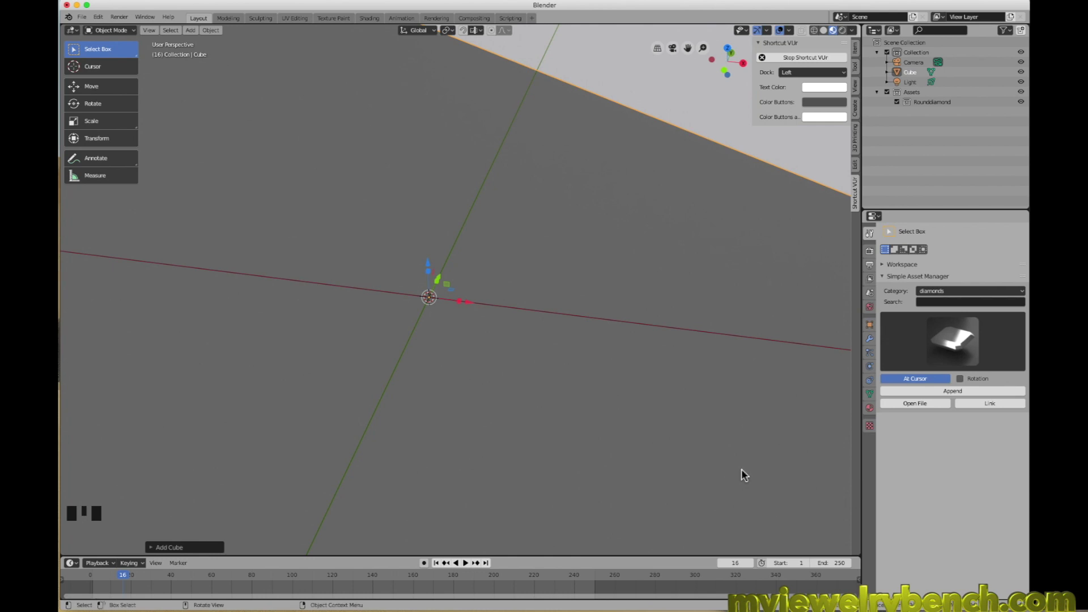
pyautogui.press('s')
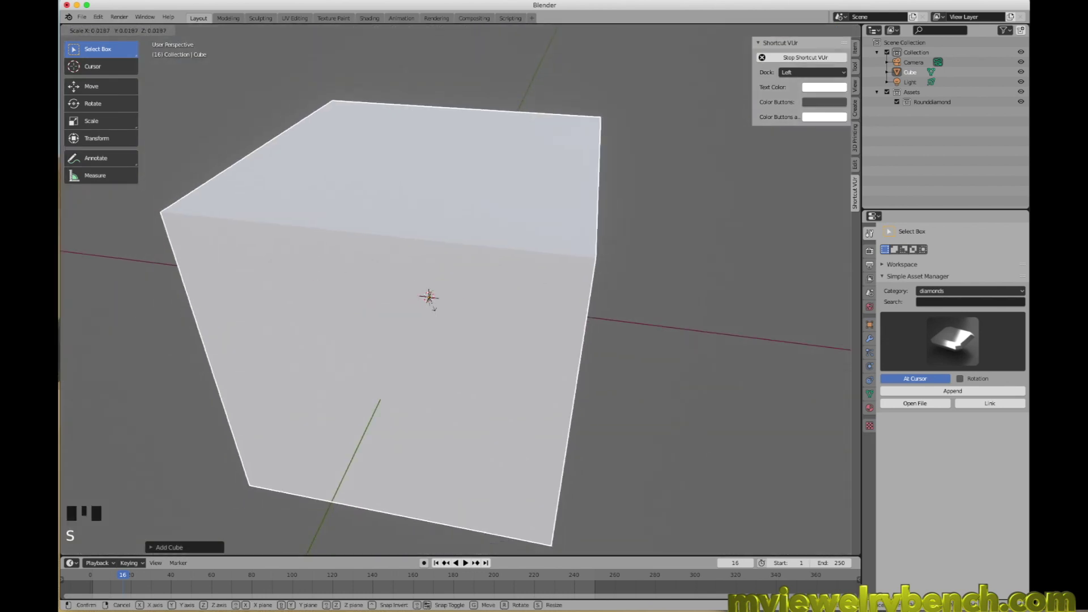
pyautogui.scroll(-3)
pyautogui.press('s')
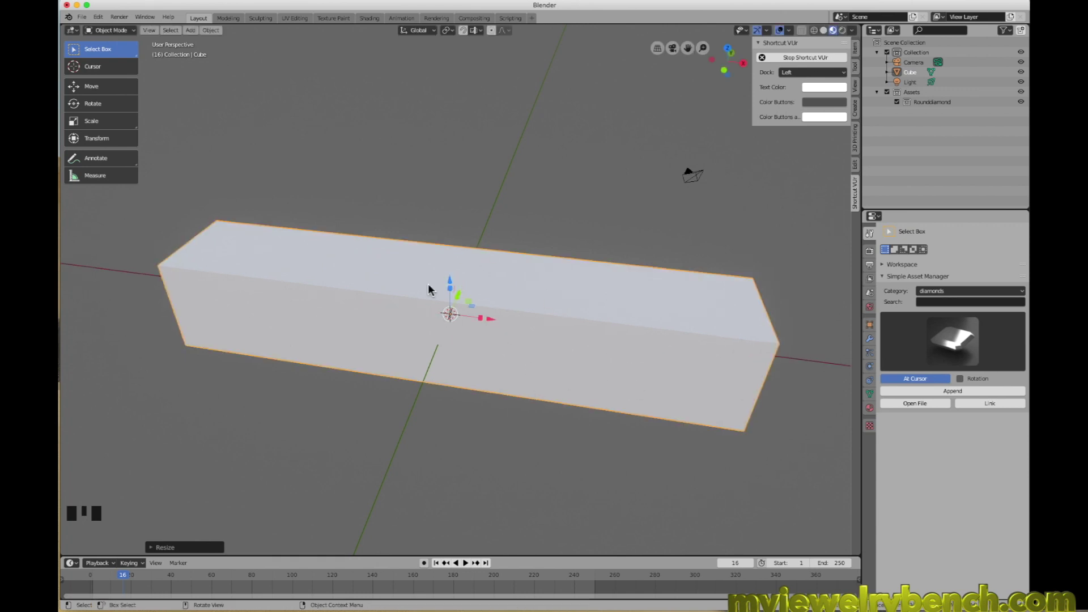
pyautogui.press('s')
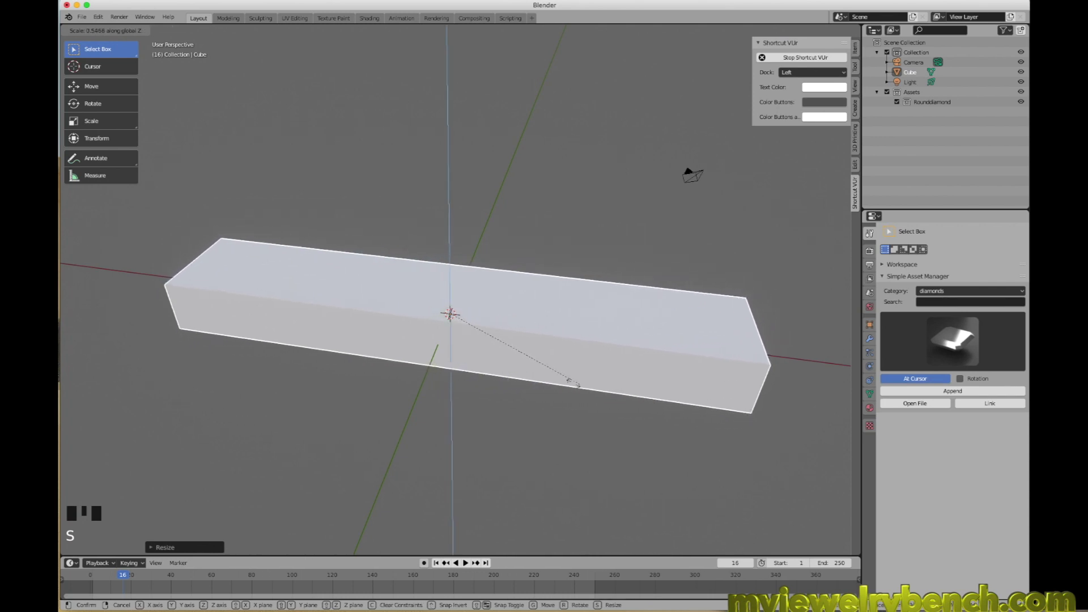
pyautogui.moveTo(466, 434); pyautogui.dragTo(420, 338)
# - Orbit and zoom the view to inspect the flattened slab
pyautogui.moveTo(337, 319); pyautogui.dragTo(716, 339)
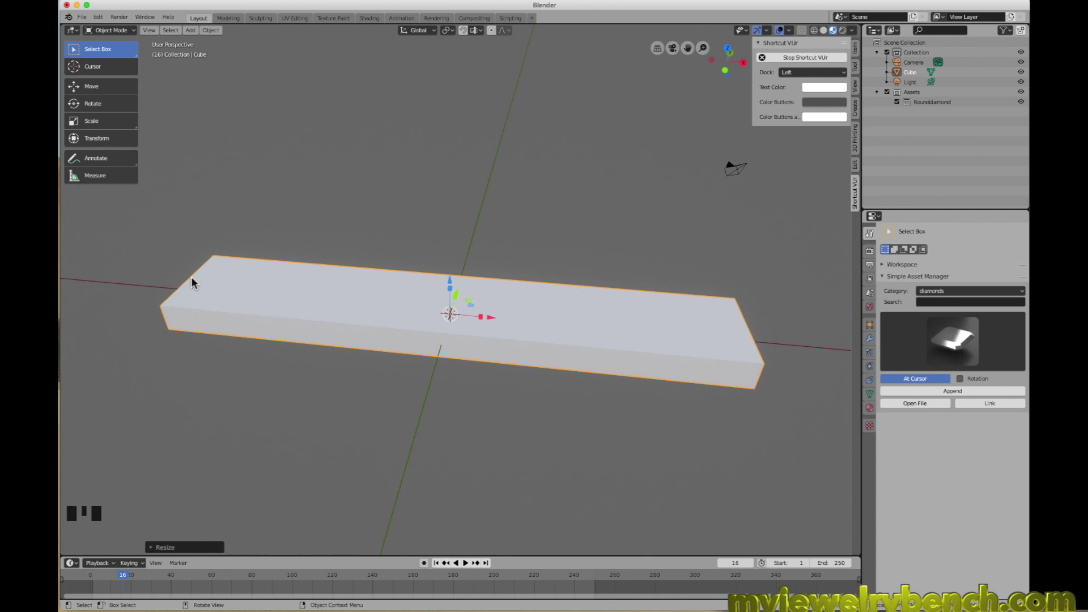
pyautogui.moveTo(240, 288); pyautogui.dragTo(463, 334)
pyautogui.scroll(-3)
pyautogui.middleClick(512, 333)
pyautogui.scroll(3)
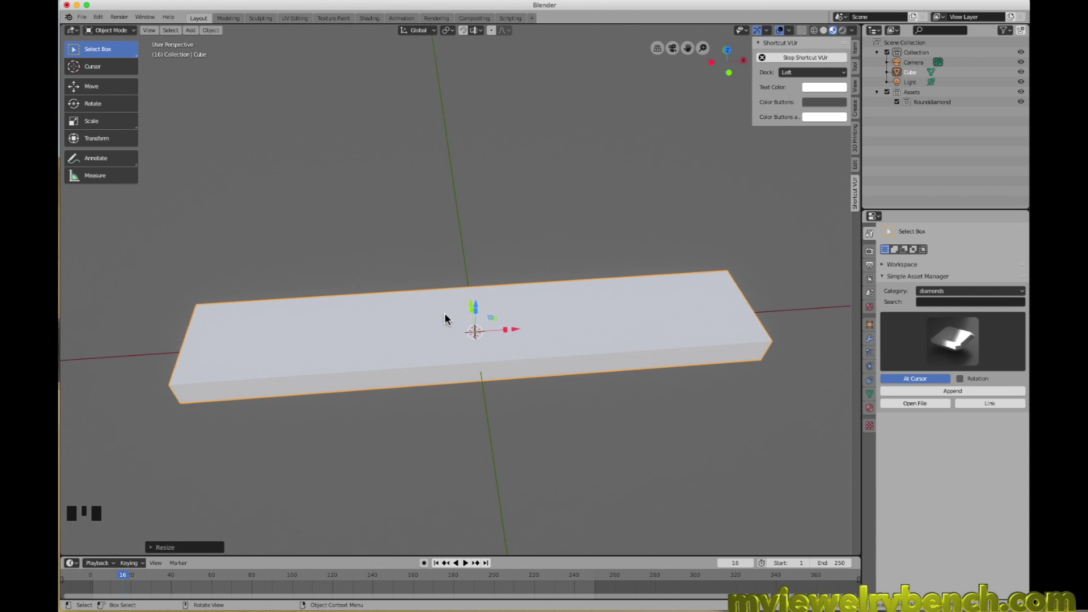
# - Add a cylinder and shrink it into a small post piercing the centre of the slab
pyautogui.press('shift+a')
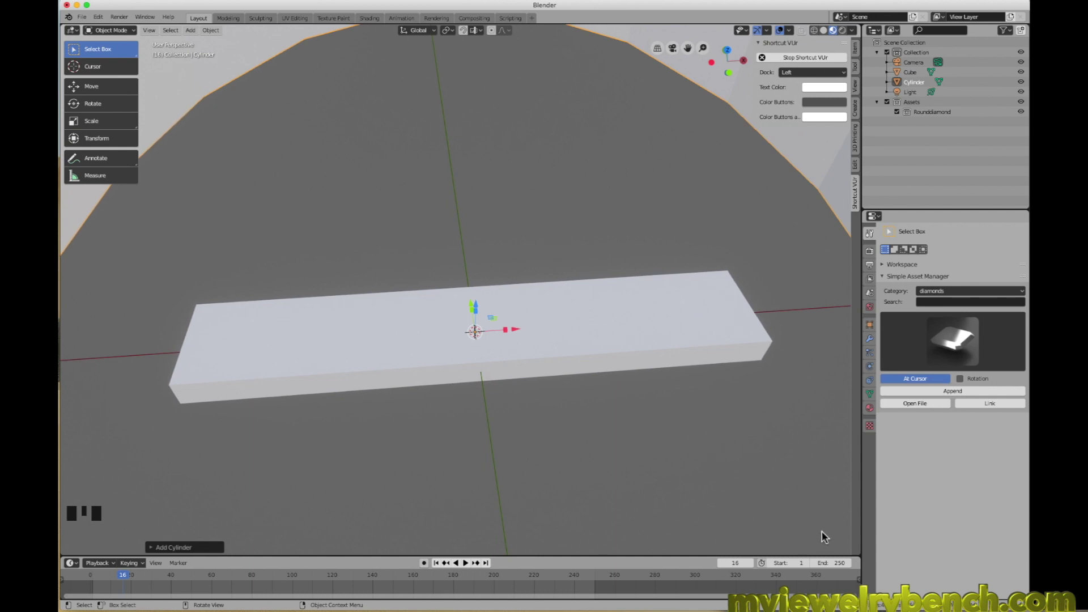
pyautogui.press('s')
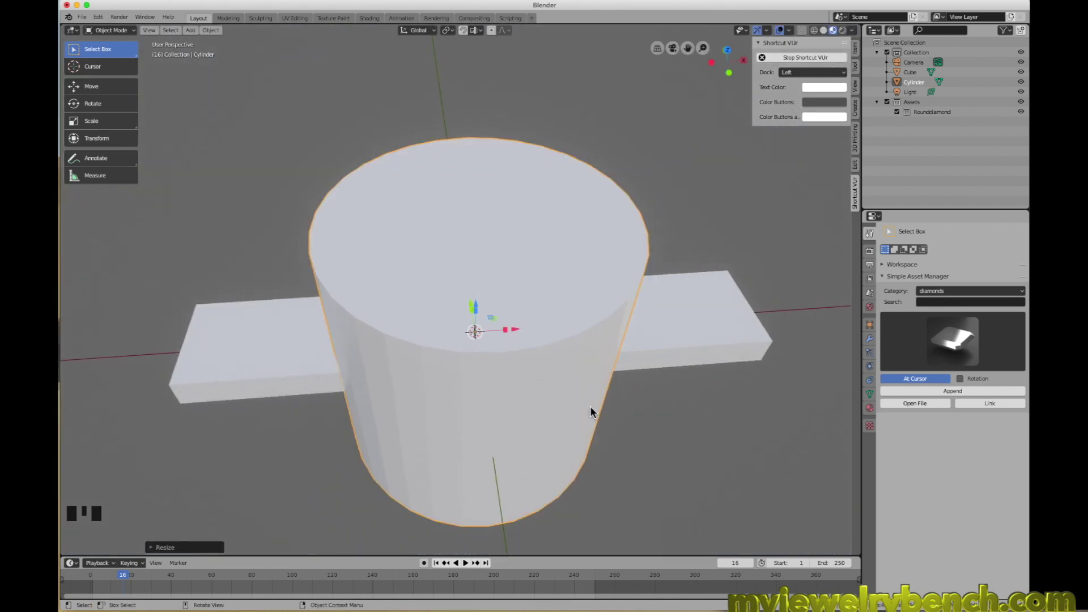
pyautogui.press('s')
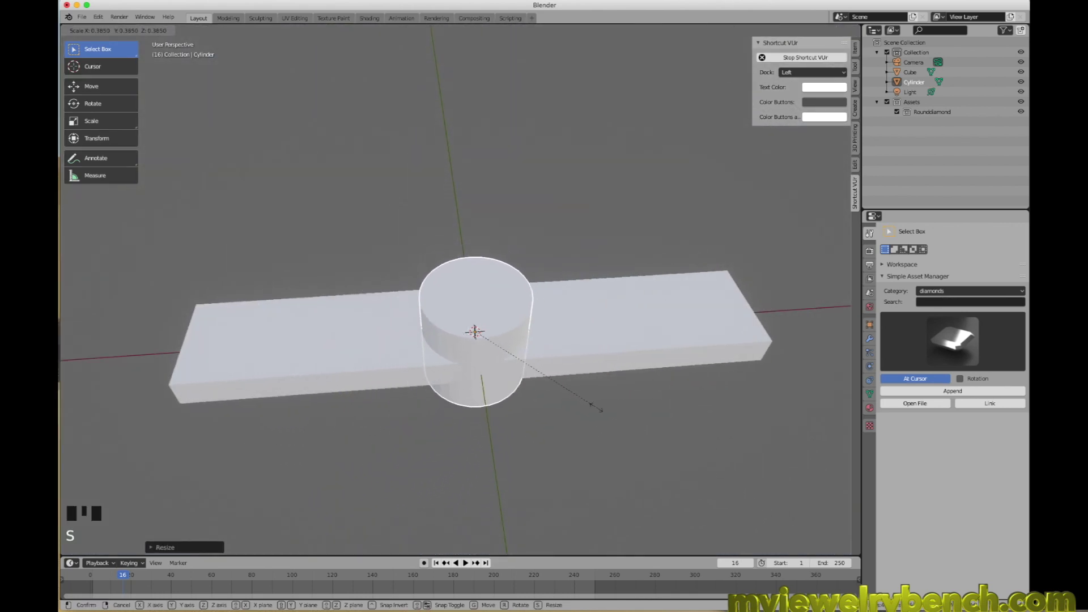
pyautogui.moveTo(536, 394); pyautogui.dragTo(478, 314)
pyautogui.moveTo(483, 315); pyautogui.dragTo(612, 526)
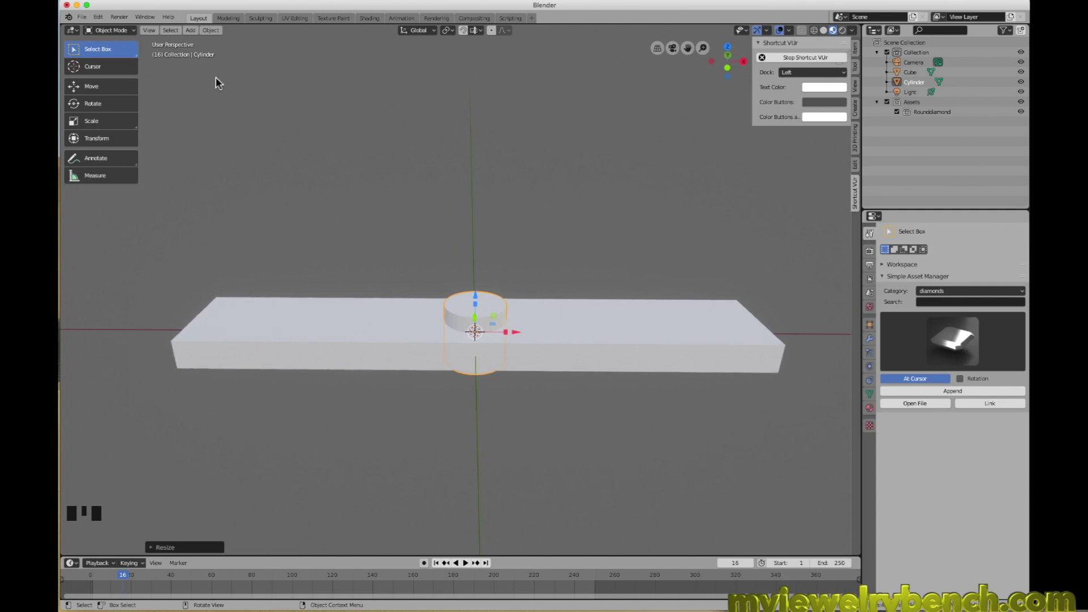
# - Enable the Bool Tool add-on and adjust the view of the slab
pyautogui.moveTo(98, 22); pyautogui.dragTo(136, 96)
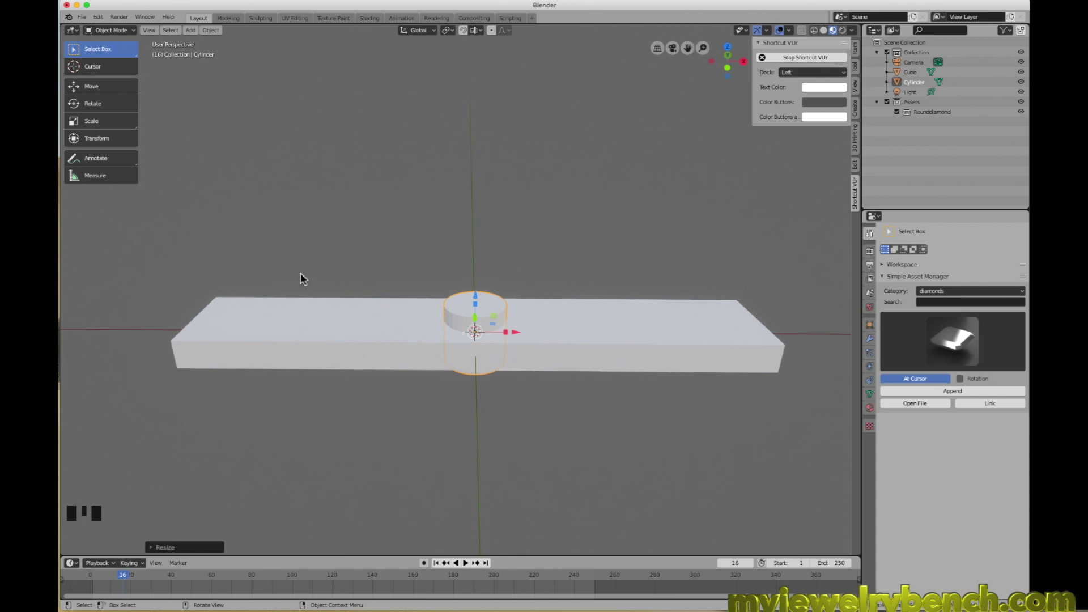
pyautogui.moveTo(553, 255); pyautogui.dragTo(858, 157)
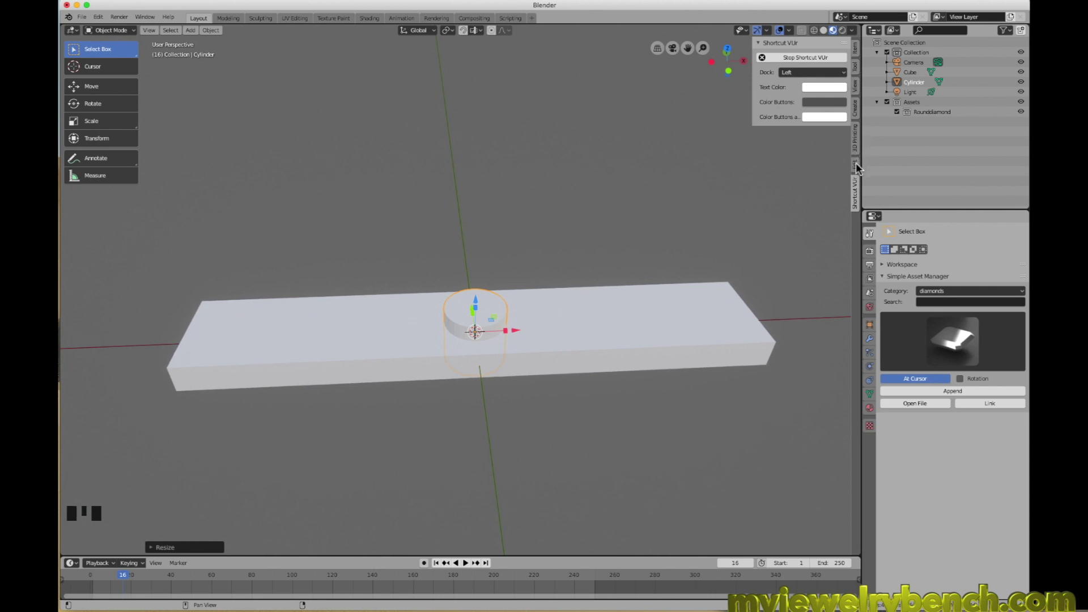
# - Show the Bool Tool sidebar, duplicate the cylinder and move the copy right along the slab
pyautogui.click(859, 166)
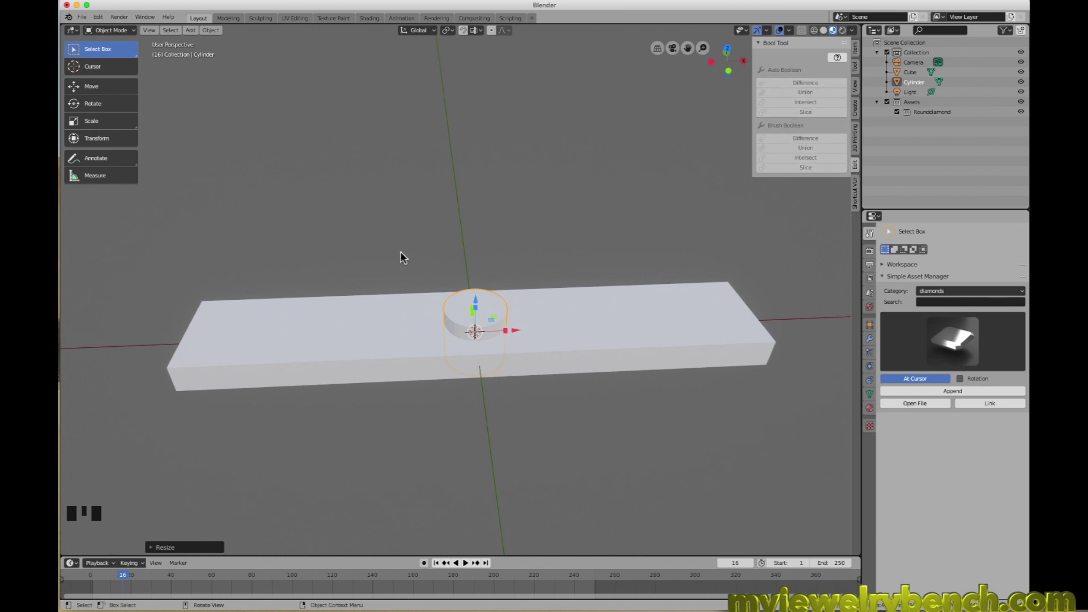
pyautogui.moveTo(407, 252); pyautogui.dragTo(505, 310)
pyautogui.click(505, 310)
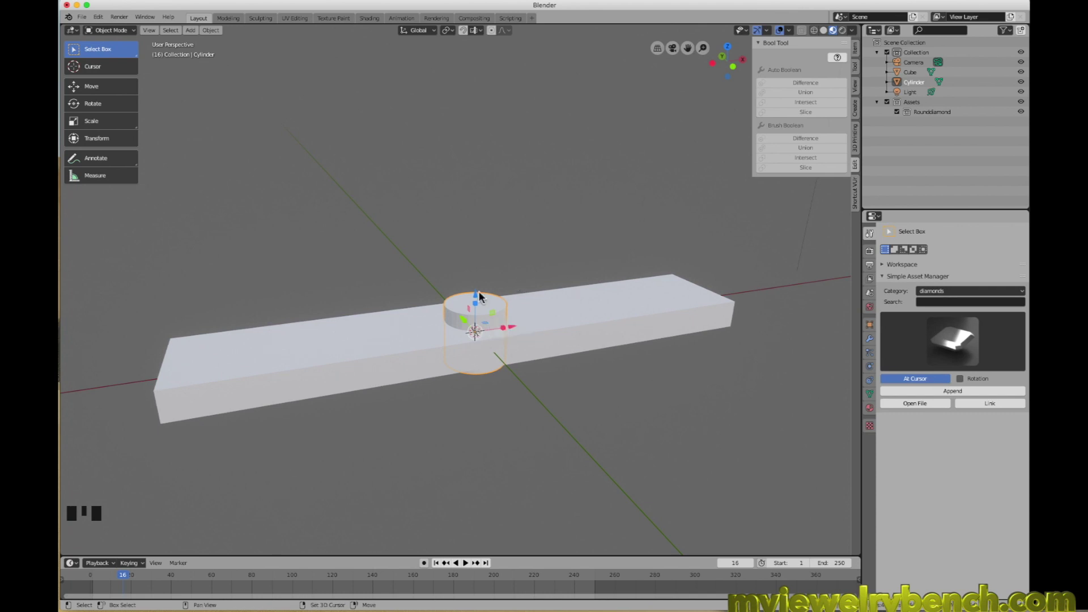
pyautogui.press('shift+d')
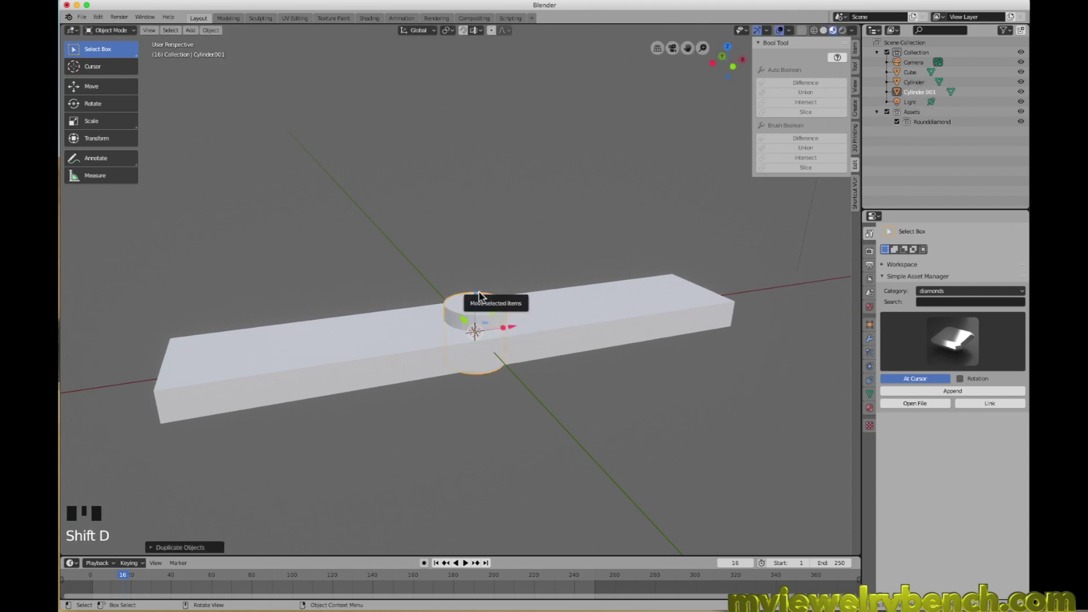
pyautogui.moveTo(516, 332); pyautogui.dragTo(587, 321)
pyautogui.moveTo(587, 321); pyautogui.dragTo(573, 295)
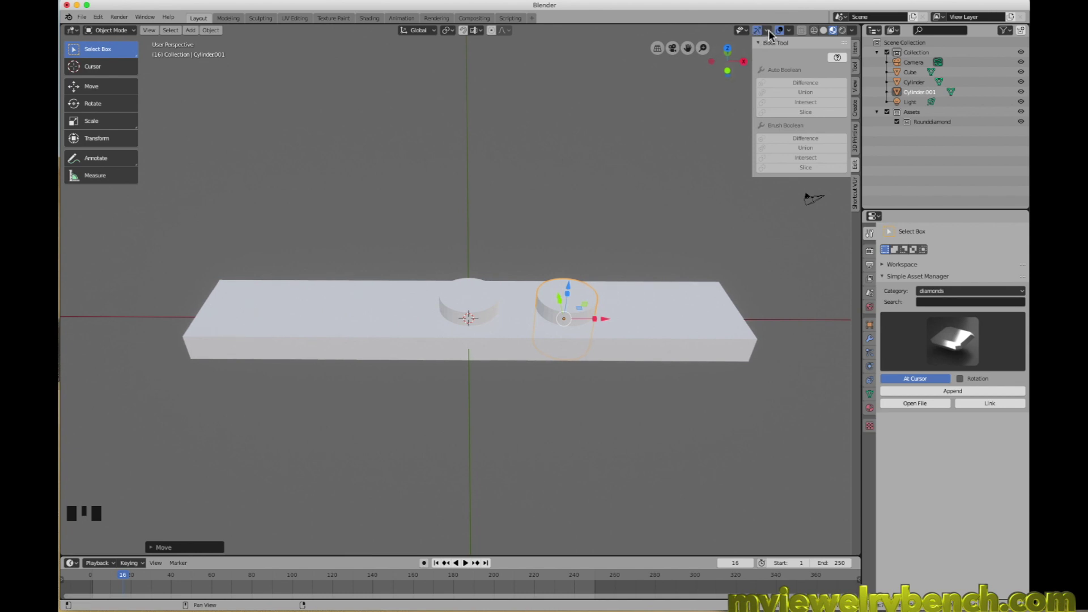
# - Adjust the view of the two posts and select the copied cylinder
pyautogui.moveTo(774, 34); pyautogui.dragTo(623, 161)
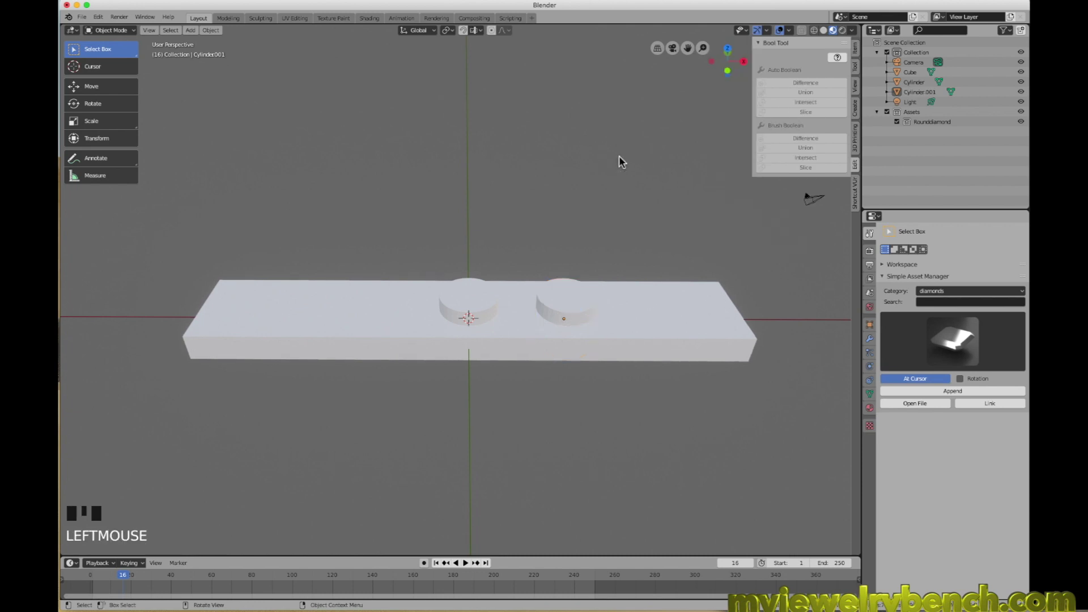
pyautogui.moveTo(511, 307); pyautogui.dragTo(503, 296)
pyautogui.scroll(3)
pyautogui.click(464, 300)
pyautogui.click(585, 302)
pyautogui.click(709, 303)
pyautogui.moveTo(714, 298); pyautogui.dragTo(551, 272)
pyautogui.click(551, 272)
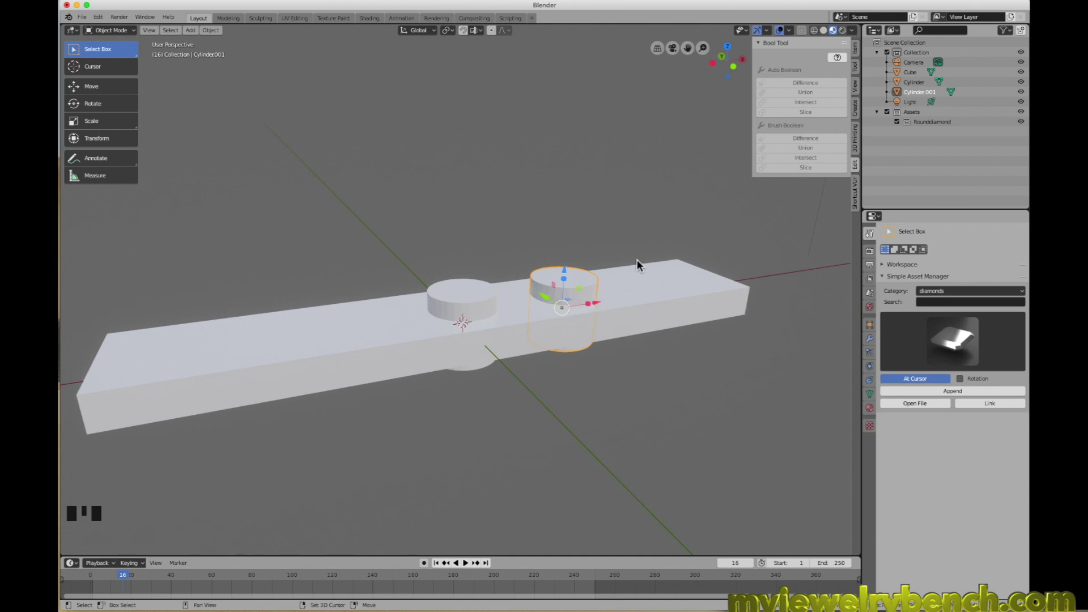
# - Add the slab to the selection and cut the copied cylinder out of it with Auto Boolean Difference
pyautogui.click(650, 276)
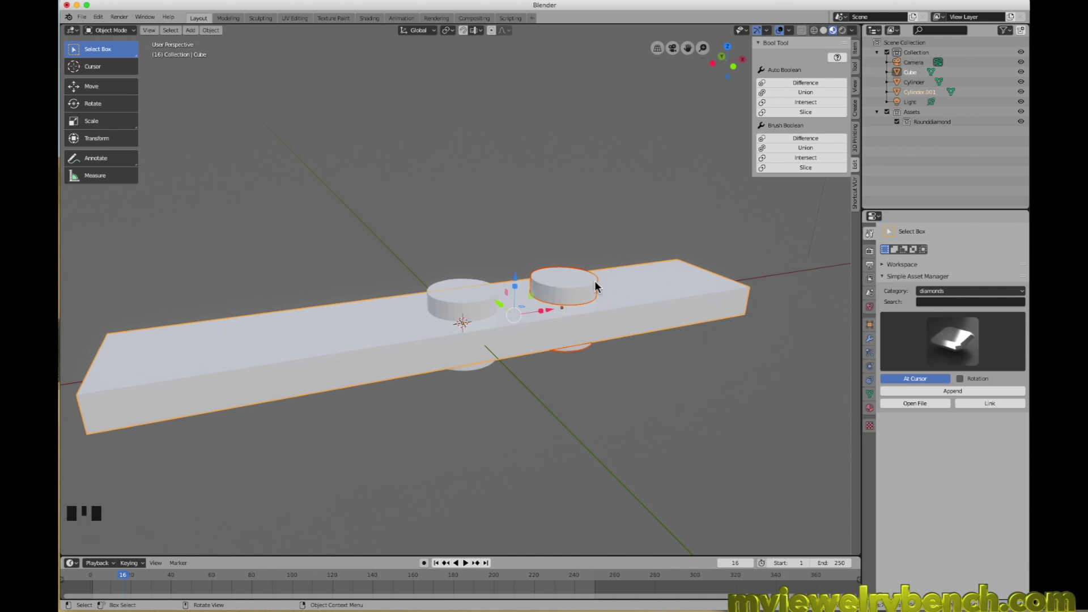
pyautogui.moveTo(575, 286); pyautogui.dragTo(650, 295)
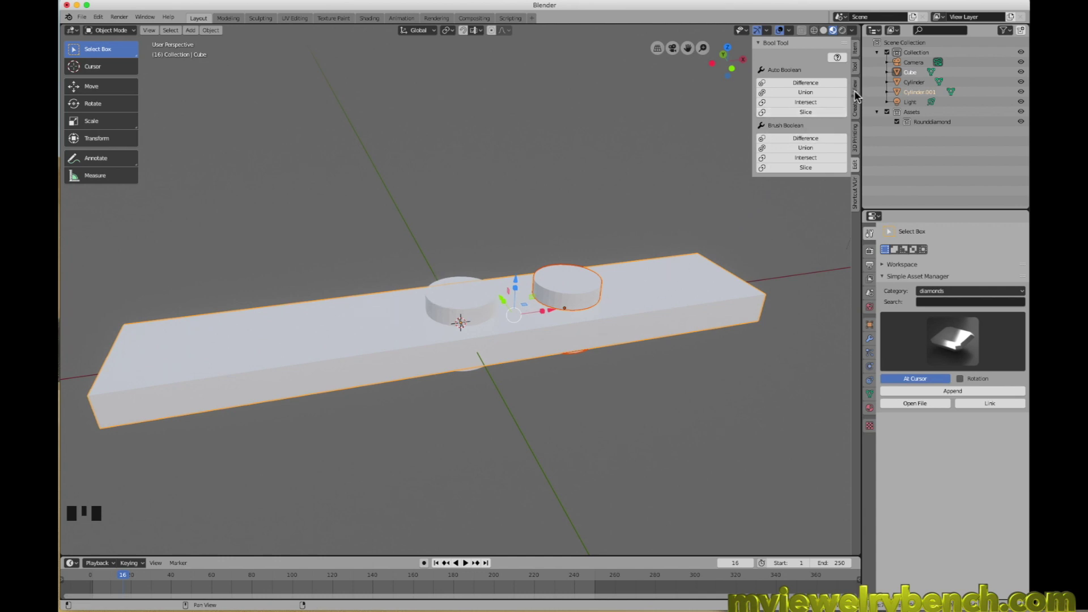
pyautogui.click(859, 172)
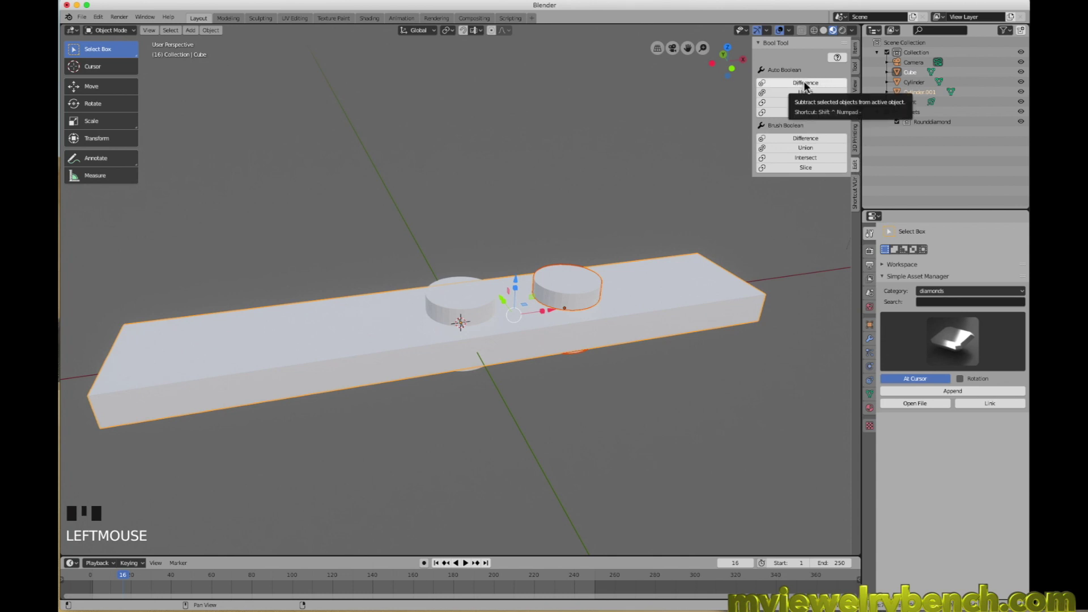
pyautogui.click(807, 87)
pyautogui.moveTo(548, 267); pyautogui.dragTo(585, 289)
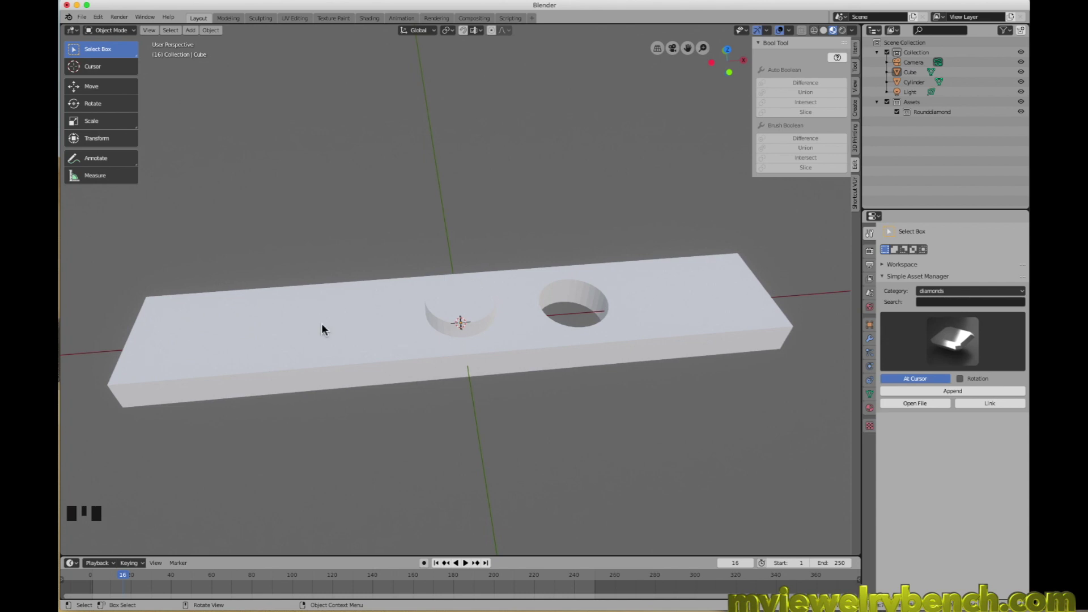
# - Select the first cylinder, then Shift-select the slab so the slab is the active object
pyautogui.click(449, 308)
pyautogui.moveTo(471, 340); pyautogui.dragTo(409, 300)
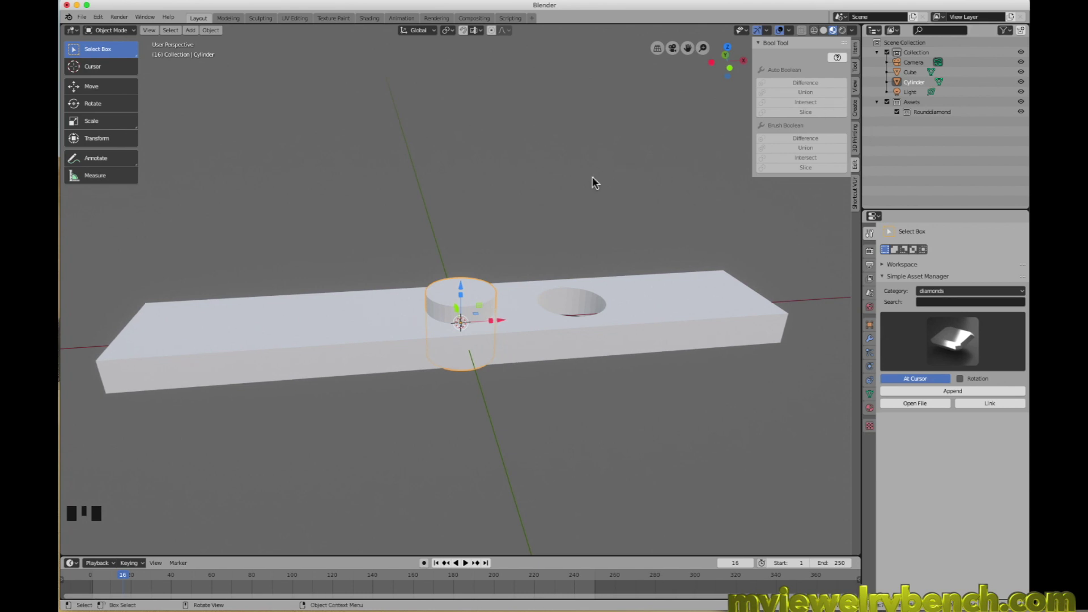
pyautogui.moveTo(338, 271); pyautogui.dragTo(439, 304)
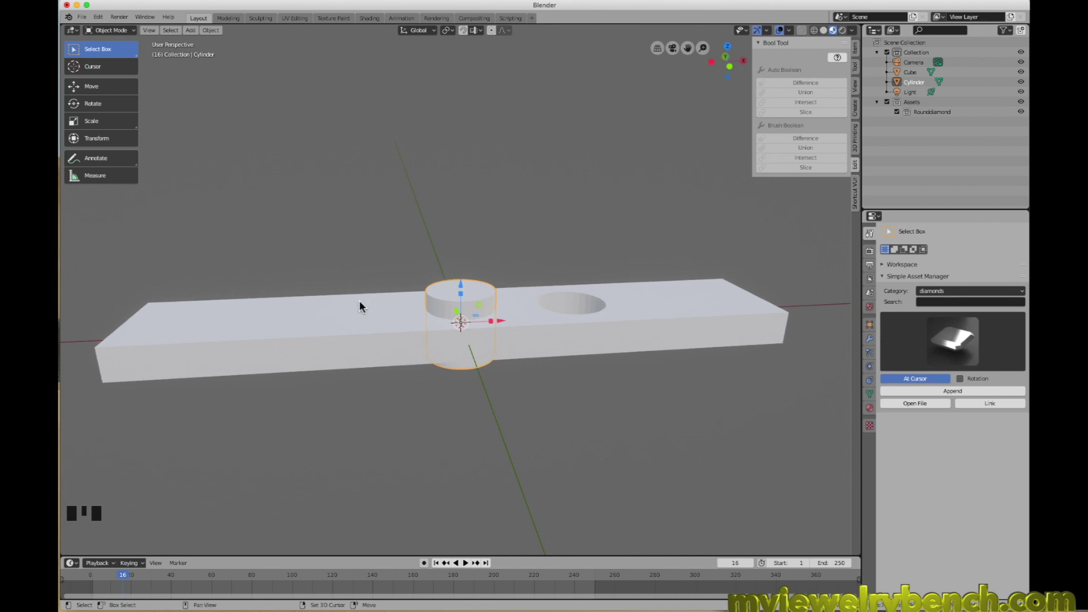
pyautogui.click(363, 303)
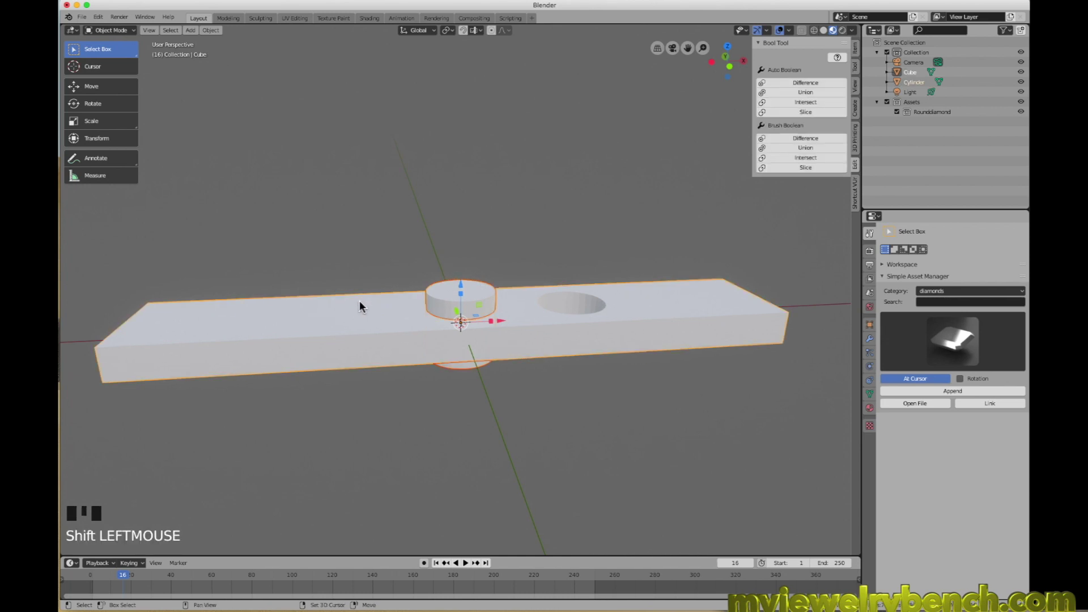
pyautogui.moveTo(791, 215); pyautogui.dragTo(796, 151)
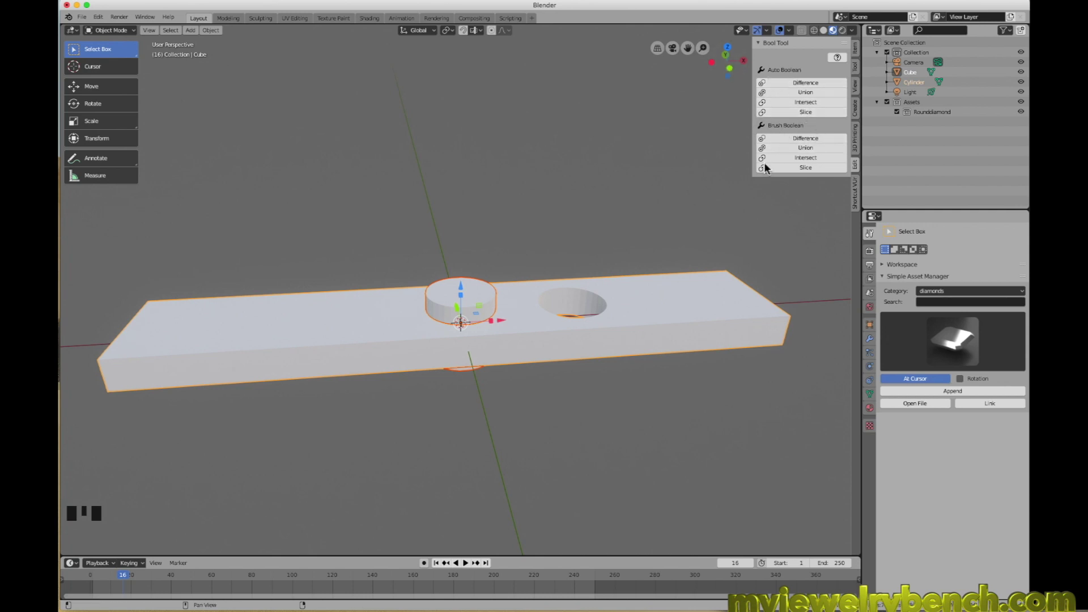
pyautogui.moveTo(439, 331); pyautogui.dragTo(471, 272)
# - Cut the cylinder into the slab as a live brush boolean and stretch the cutter taller through the bar
pyautogui.click(810, 142)
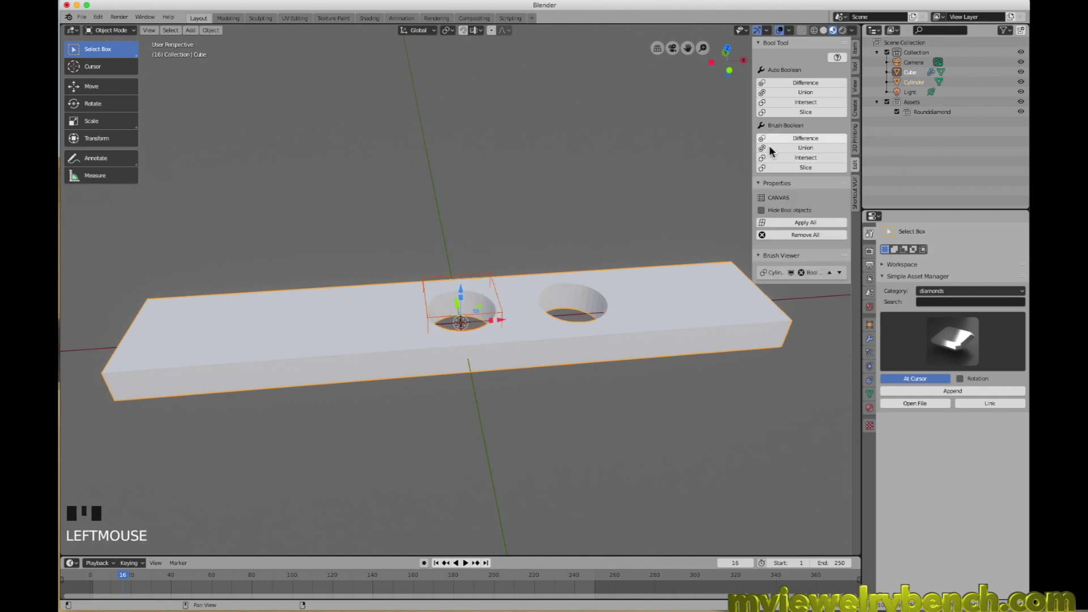
pyautogui.moveTo(461, 309); pyautogui.dragTo(458, 295)
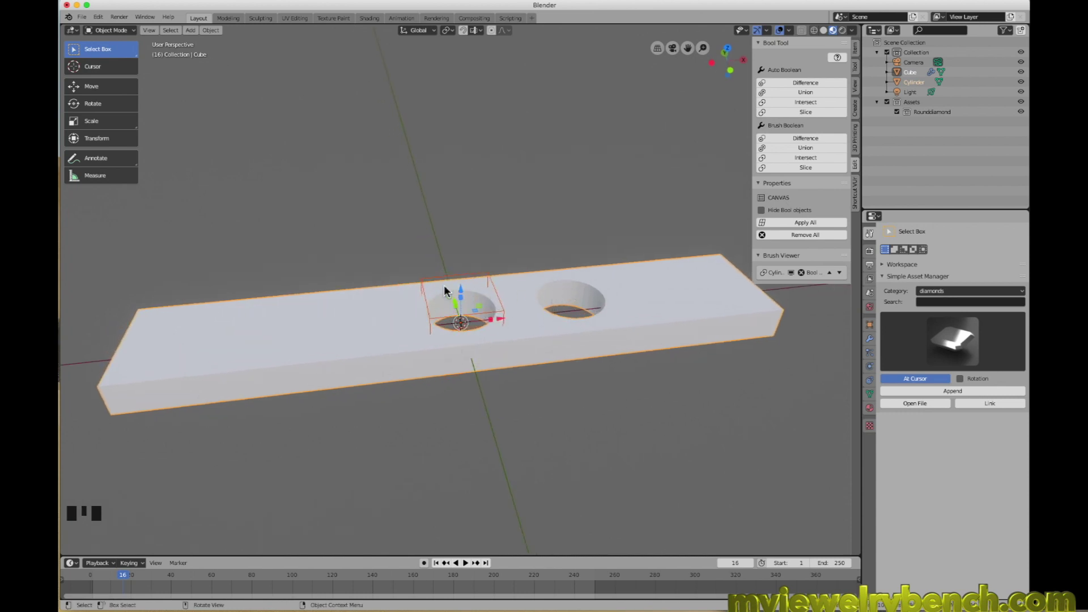
pyautogui.click(440, 280)
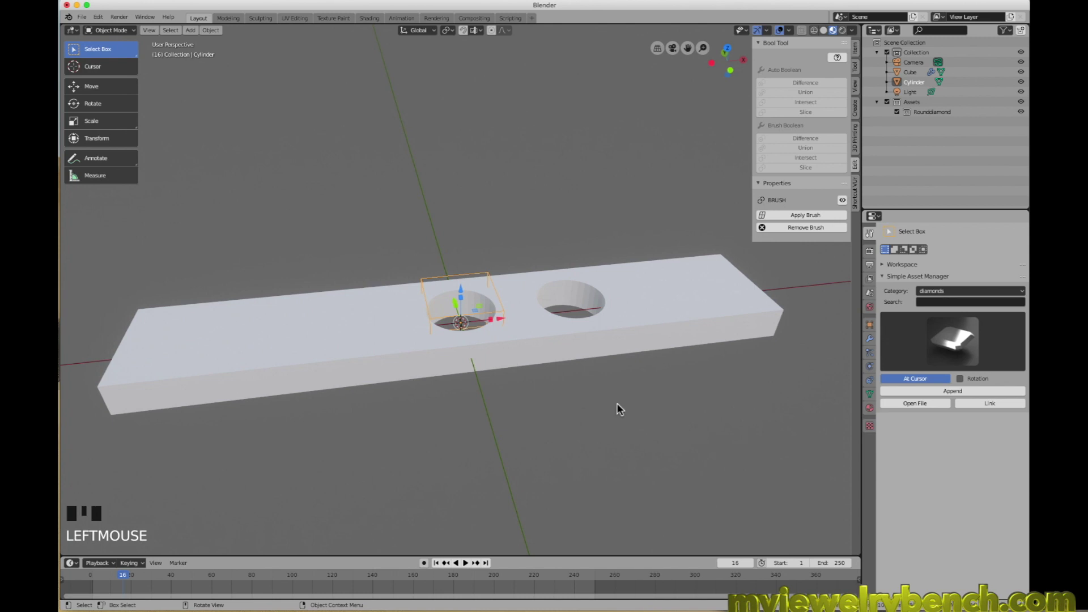
pyautogui.press('s')
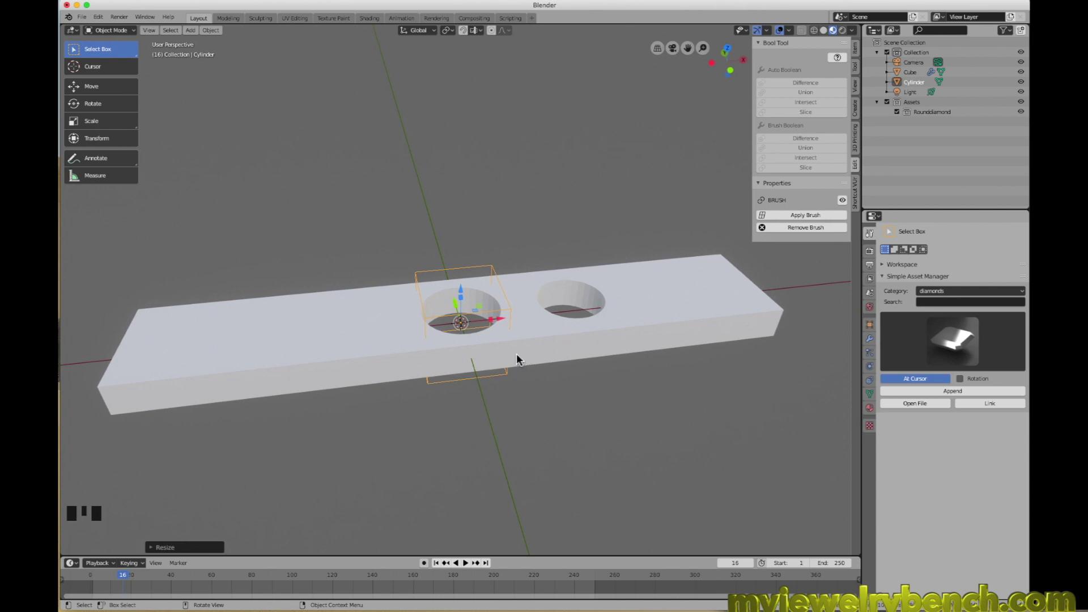
pyautogui.press('s')
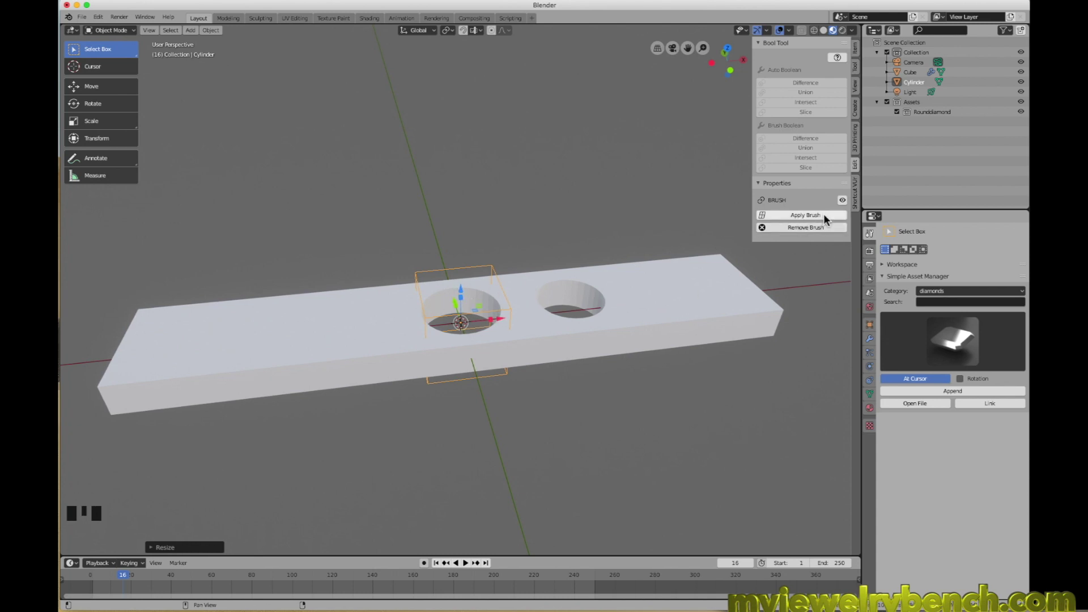
# - Apply the bar's boolean options in the Bool Tool panel, then reselect the cylinder cutter
pyautogui.click(805, 215)
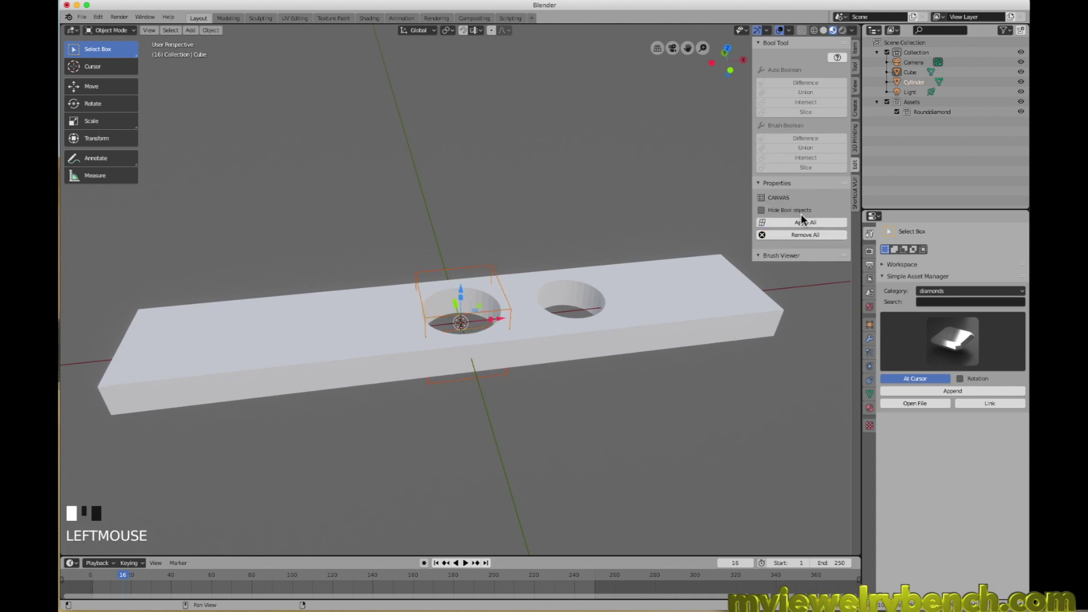
pyautogui.click(800, 237)
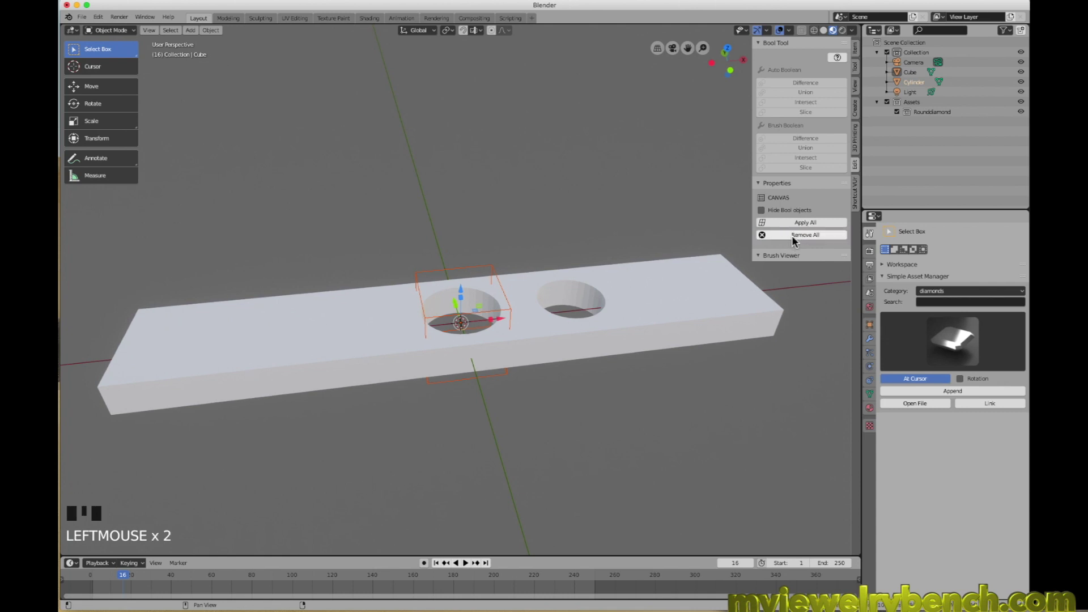
pyautogui.click(803, 236)
pyautogui.click(768, 236)
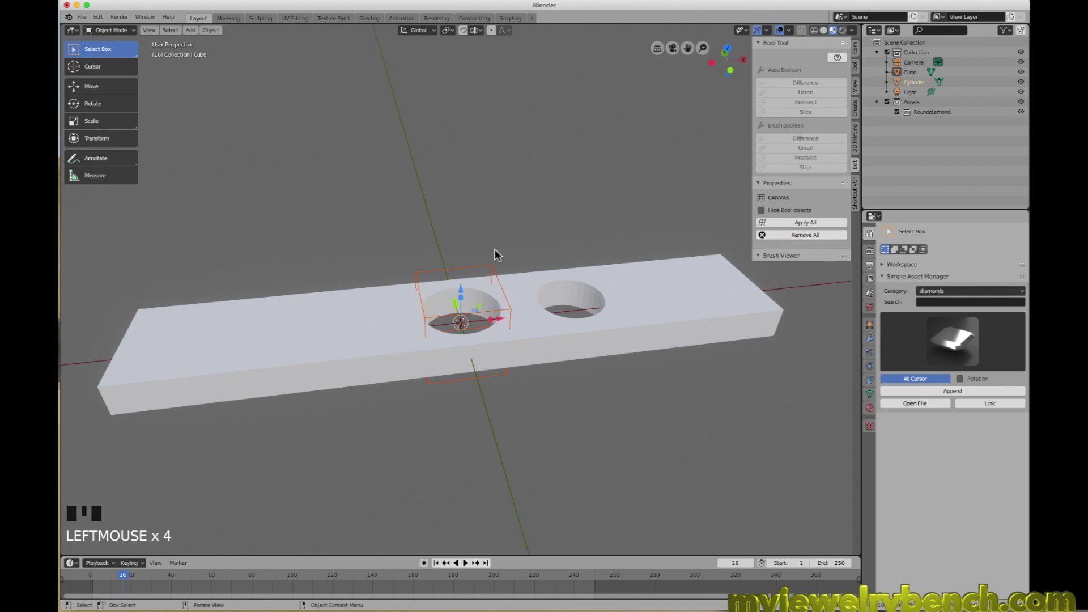
pyautogui.click(498, 254)
pyautogui.click(477, 274)
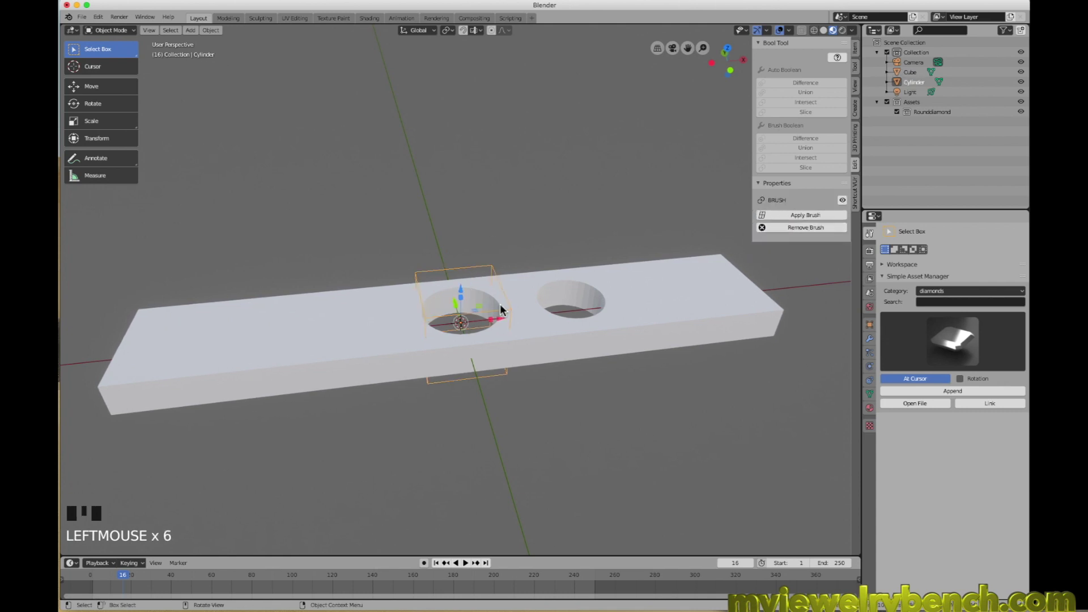
# - Delete the cylinder cutter, leaving two clean round holes in the bar, and orbit to check them
pyautogui.press('s')
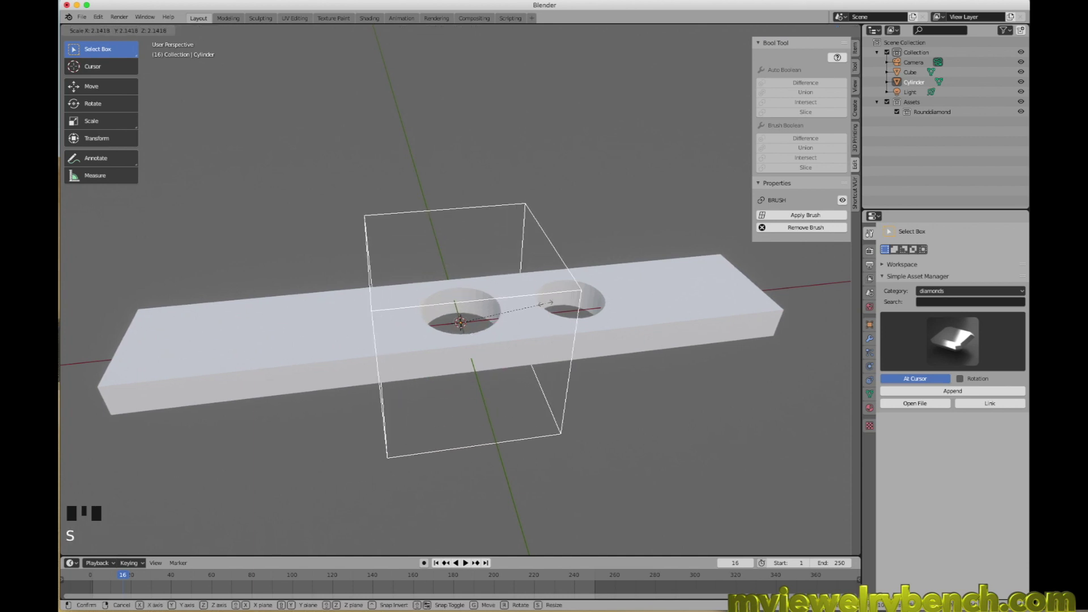
pyautogui.press('x')
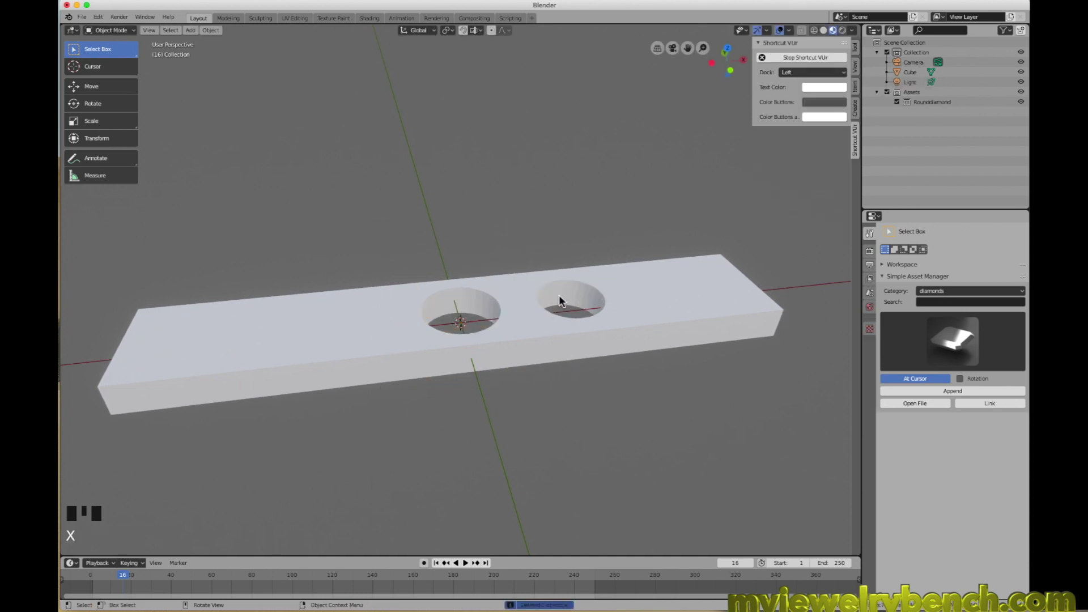
pyautogui.moveTo(646, 275); pyautogui.dragTo(553, 330)
pyautogui.moveTo(556, 296); pyautogui.dragTo(506, 415)
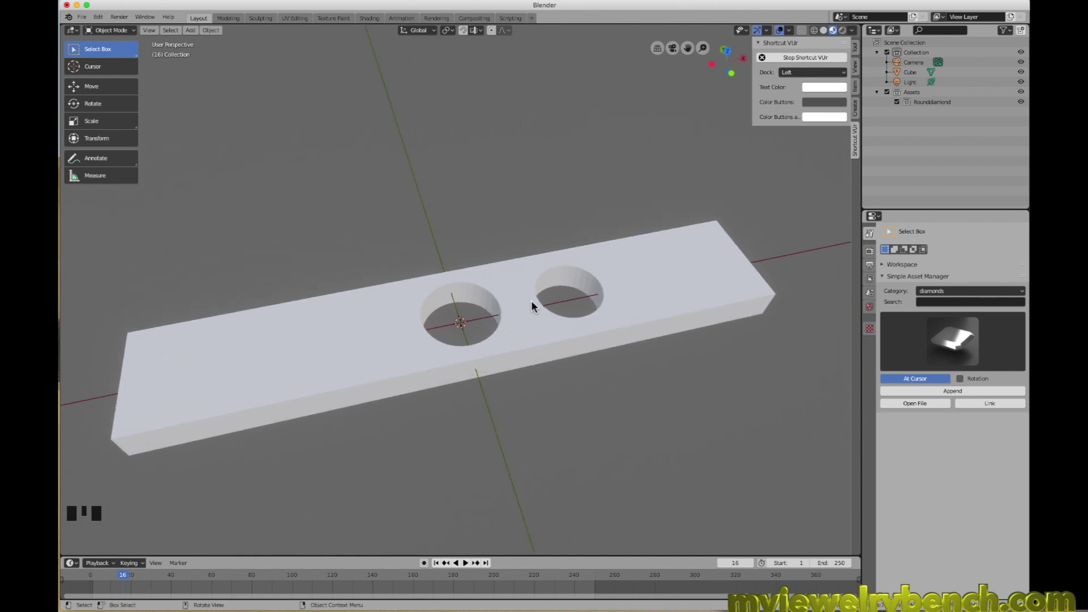
pyautogui.moveTo(534, 301); pyautogui.dragTo(534, 336)
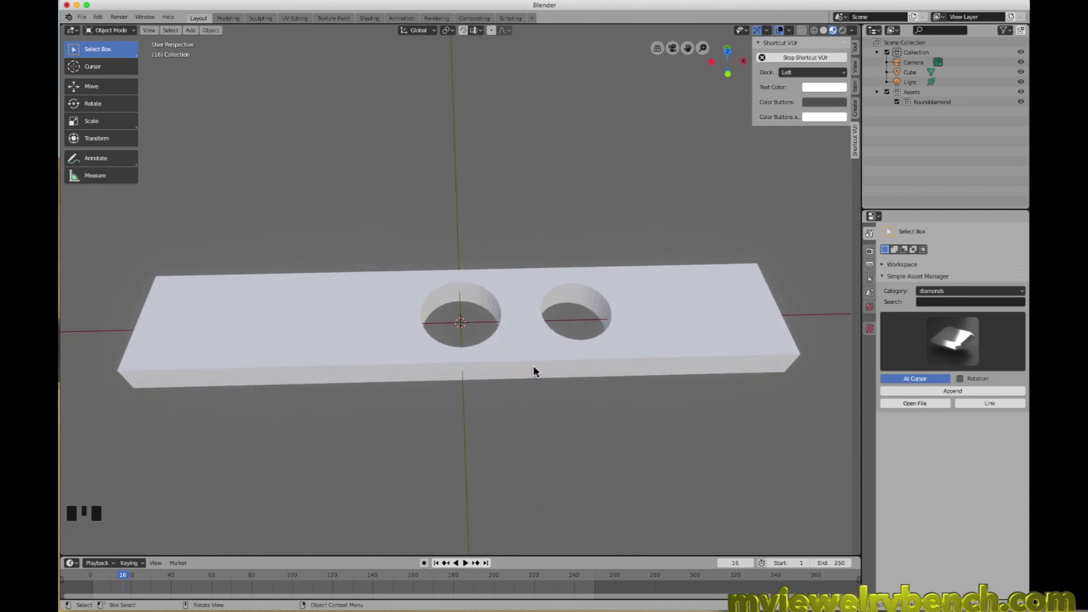
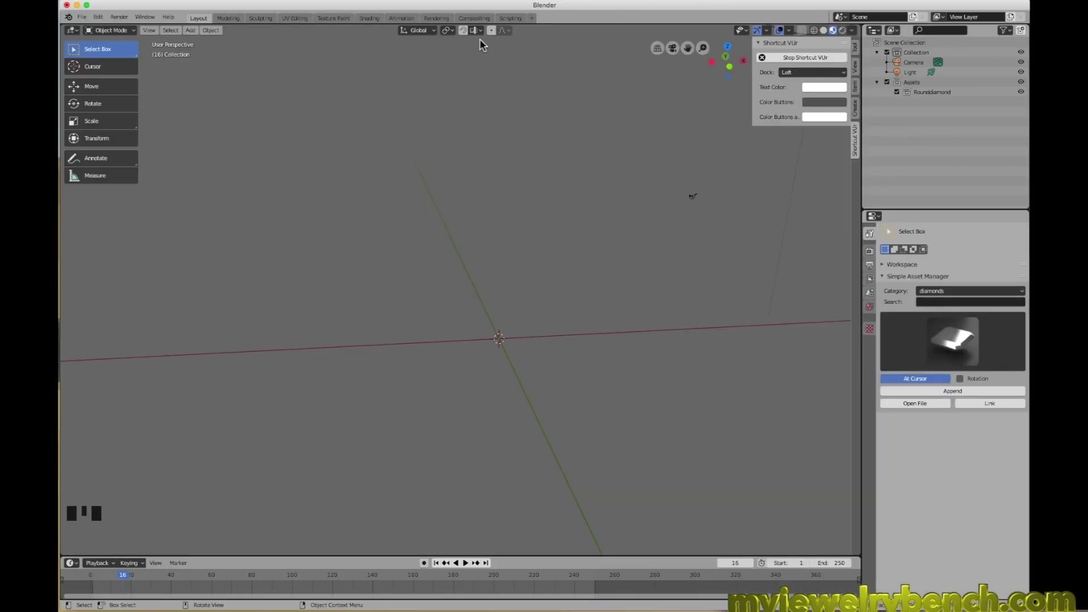
# - Add a UV sphere at the scene centre and fit it in the view
pyautogui.scroll(-3)
pyautogui.moveTo(478, 328); pyautogui.dragTo(219, 286)
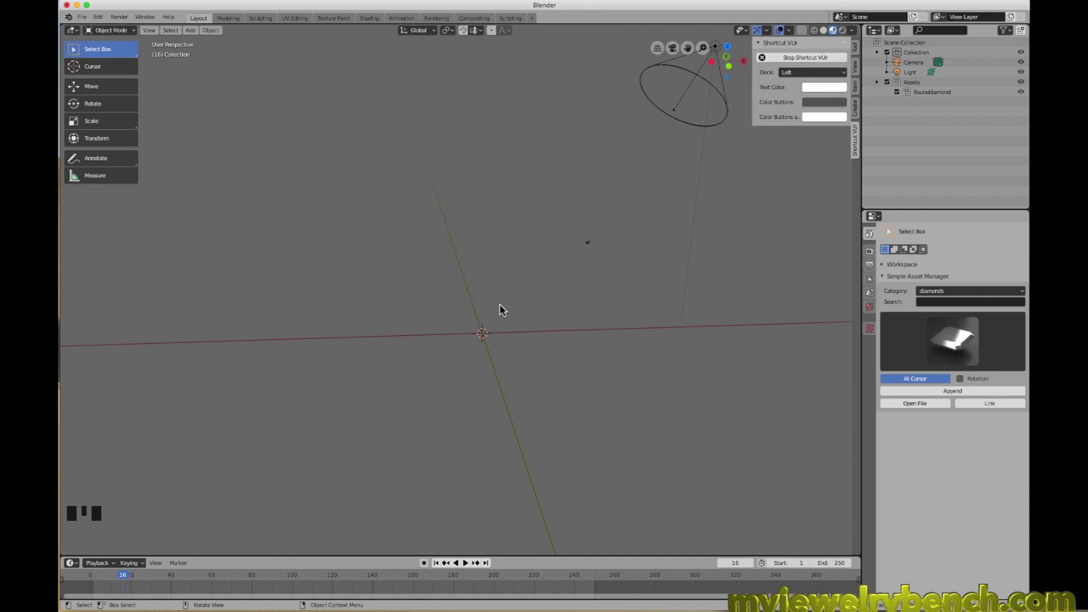
pyautogui.press('shift+a')
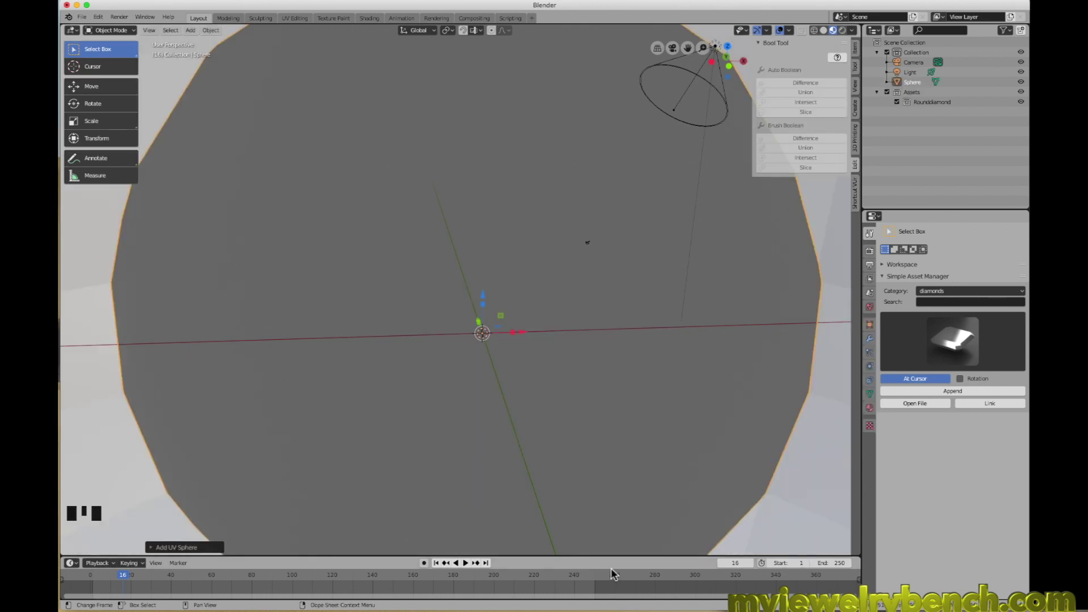
pyautogui.press('s')
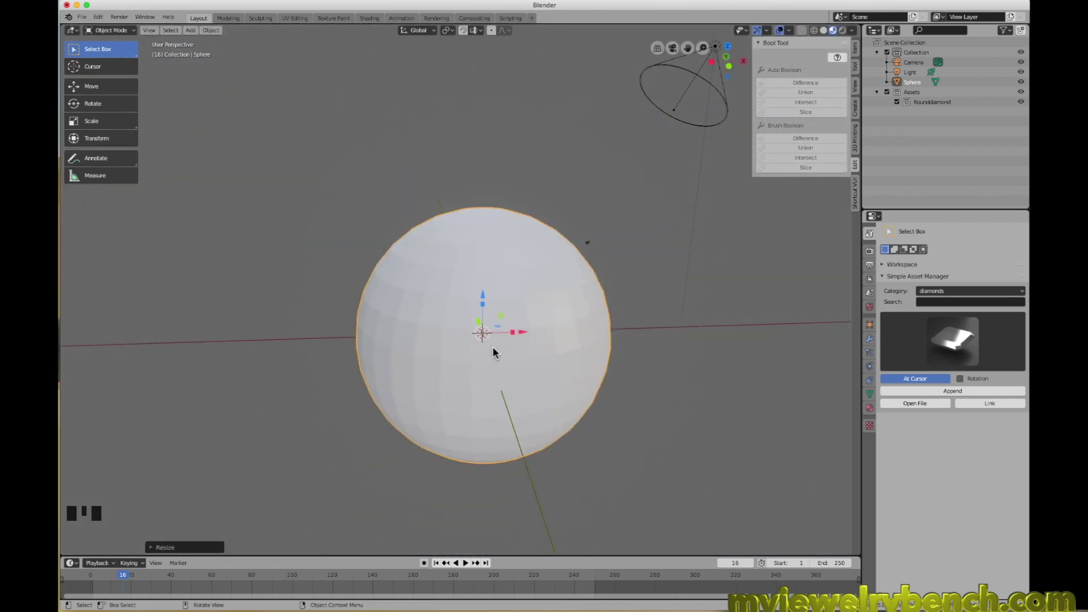
# - Zoom out and move the sphere to the left of the world centre
pyautogui.scroll(-3)
pyautogui.scroll(-3)
pyautogui.scroll(3)
pyautogui.moveTo(531, 341); pyautogui.dragTo(502, 346)
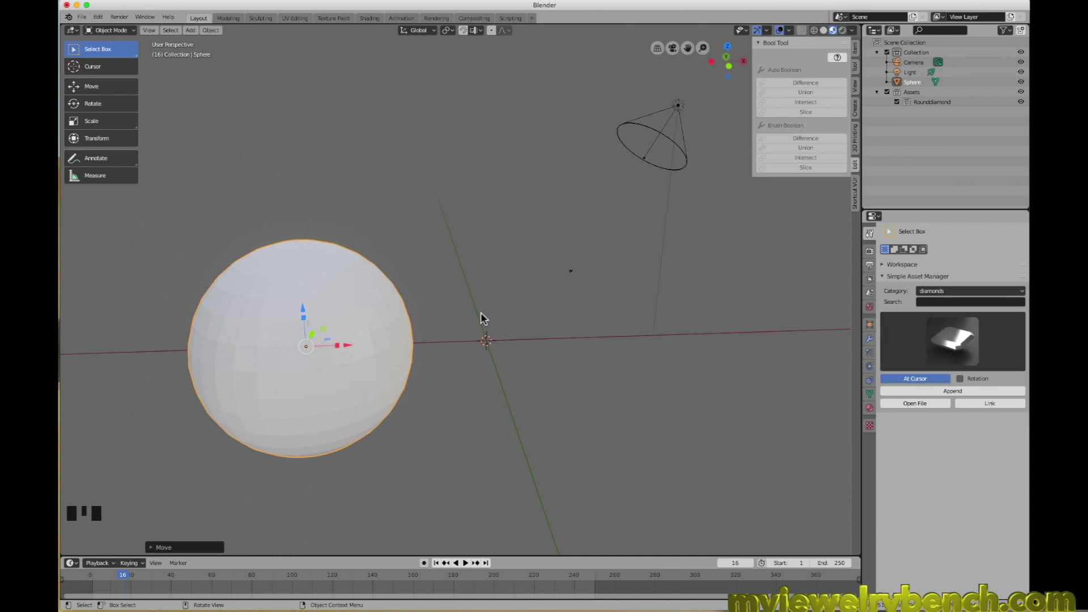
# - Add a cylinder at the world centre and scale it down small beside the sphere
pyautogui.press('shift+a')
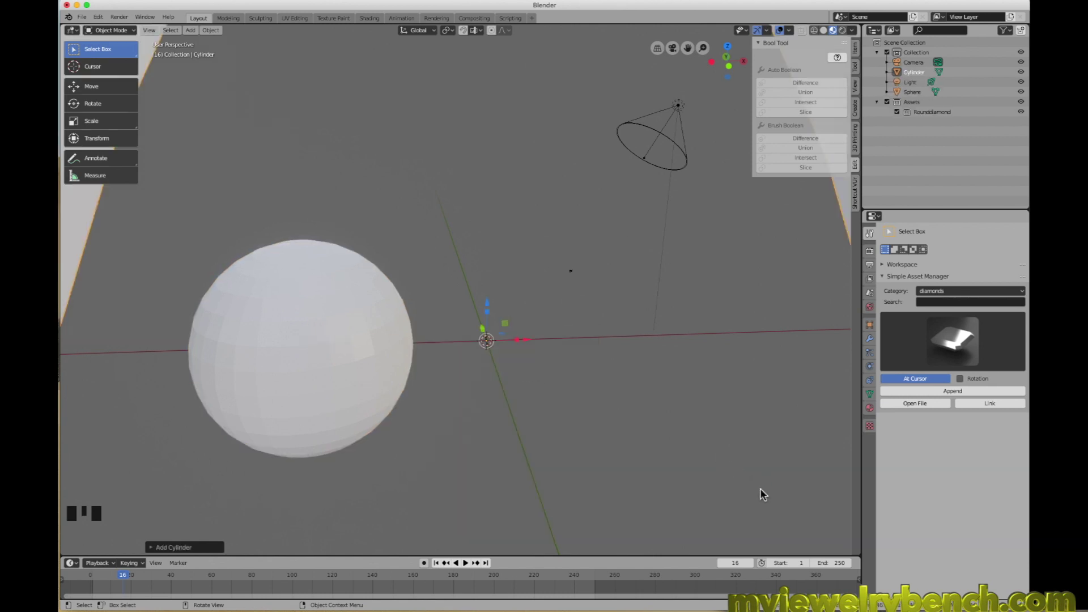
pyautogui.press('s')
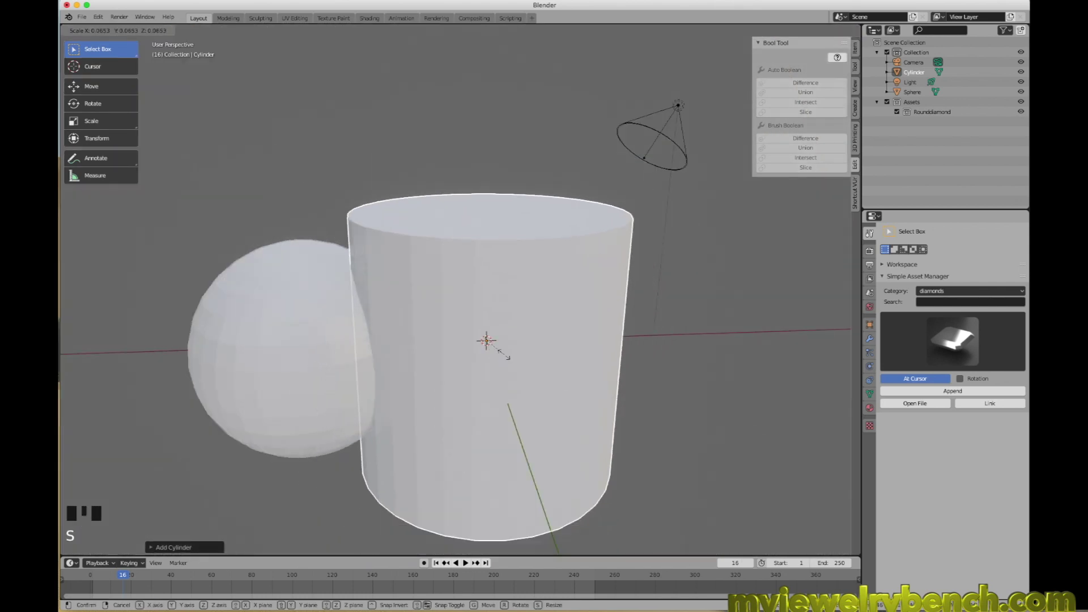
pyautogui.press('s')
pyautogui.moveTo(455, 399); pyautogui.dragTo(517, 296)
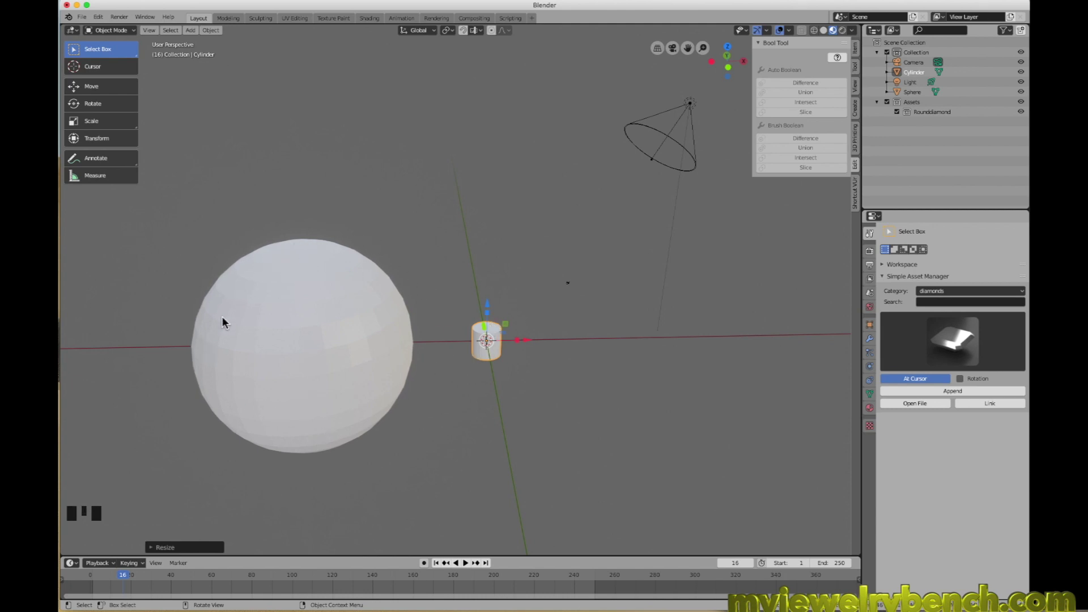
pyautogui.moveTo(297, 337); pyautogui.dragTo(593, 372)
pyautogui.middleClick(592, 365)
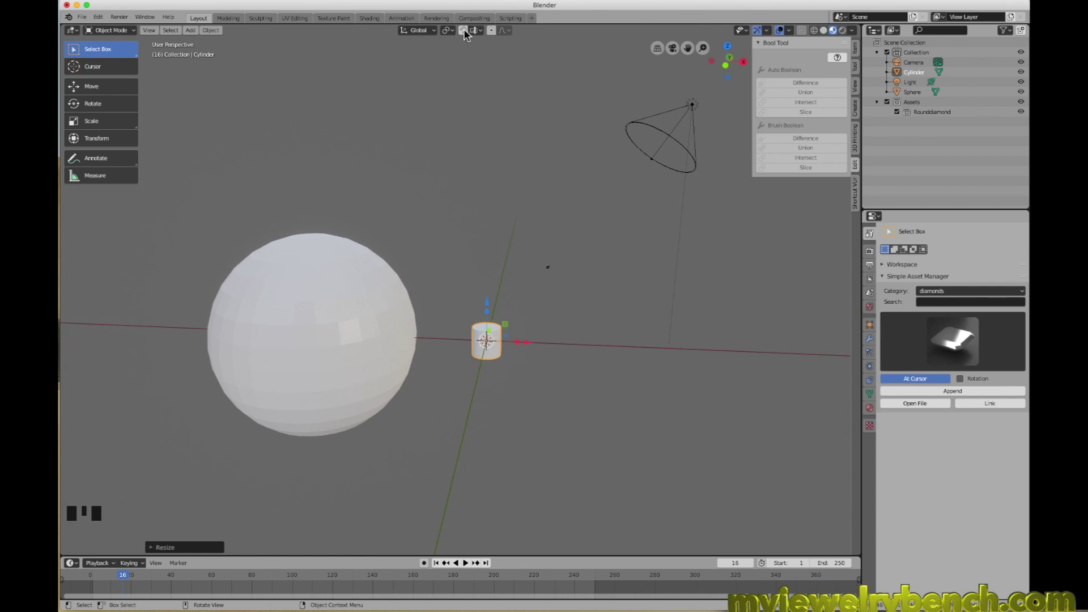
# - Turn on snapping to Face with Align Rotation to Target and grab the cylinder onto the sphere
pyautogui.click(465, 34)
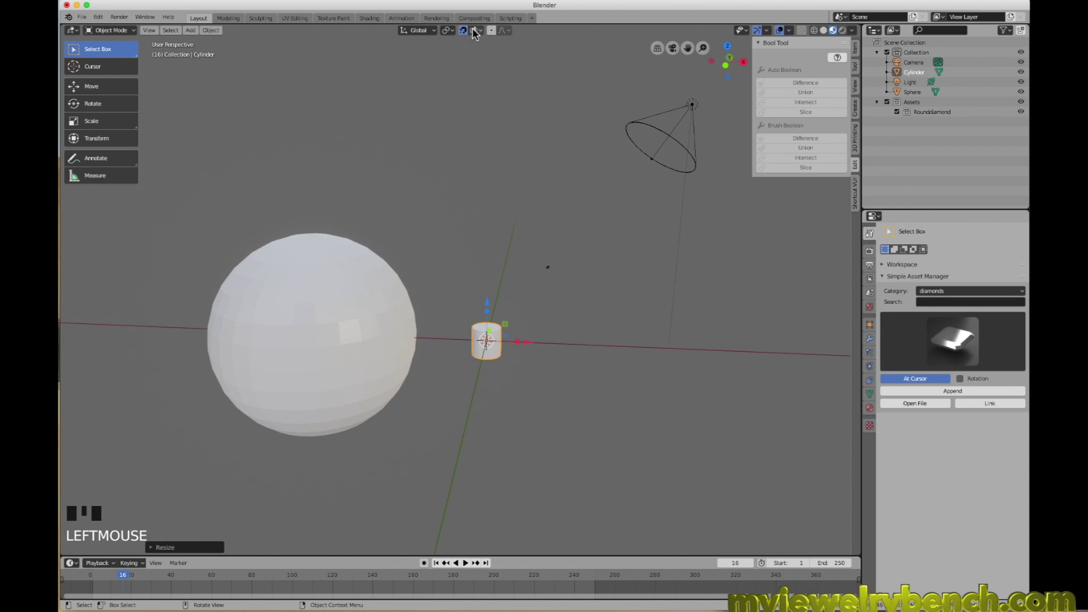
pyautogui.moveTo(483, 36); pyautogui.dragTo(478, 350)
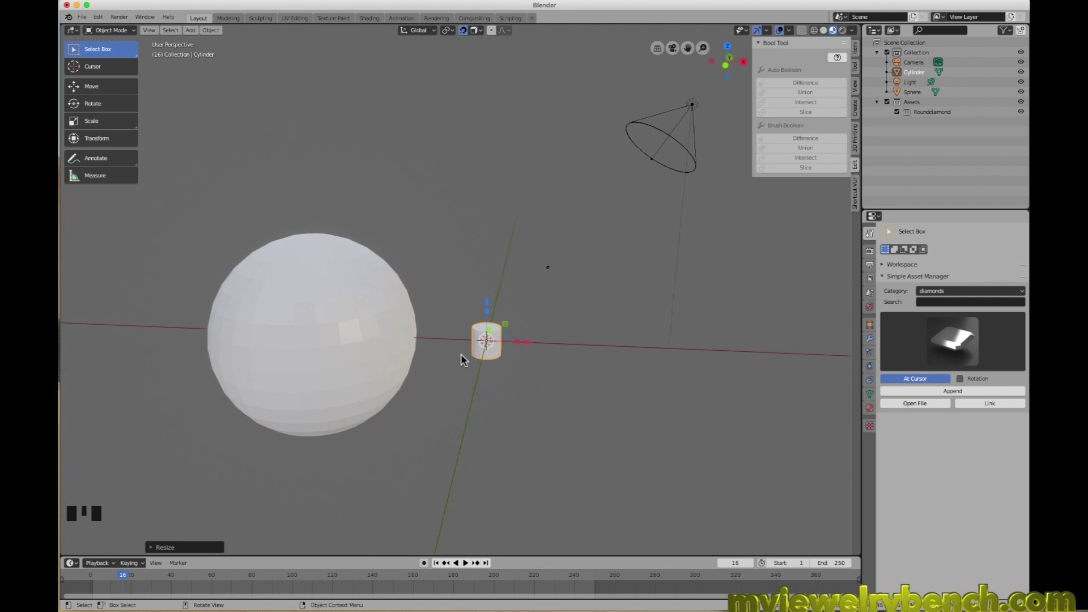
pyautogui.press('g')
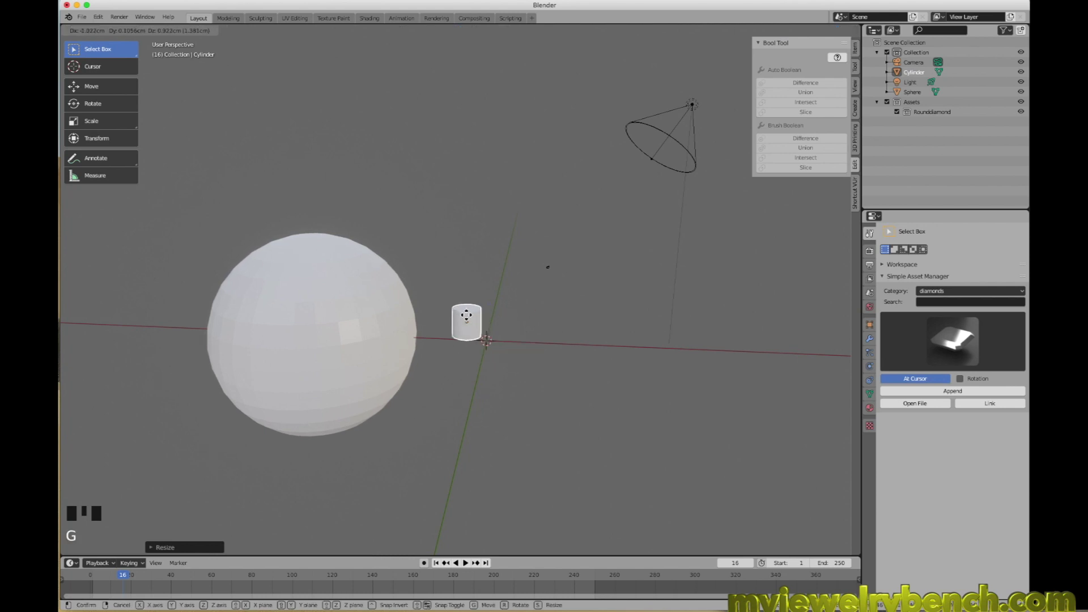
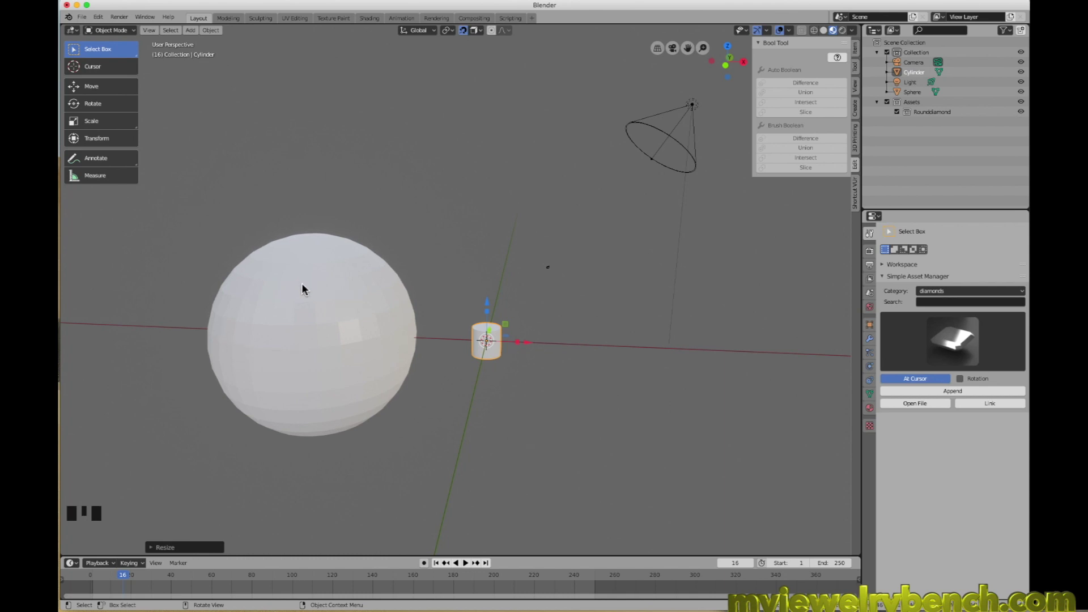
pyautogui.moveTo(484, 38); pyautogui.dragTo(472, 176)
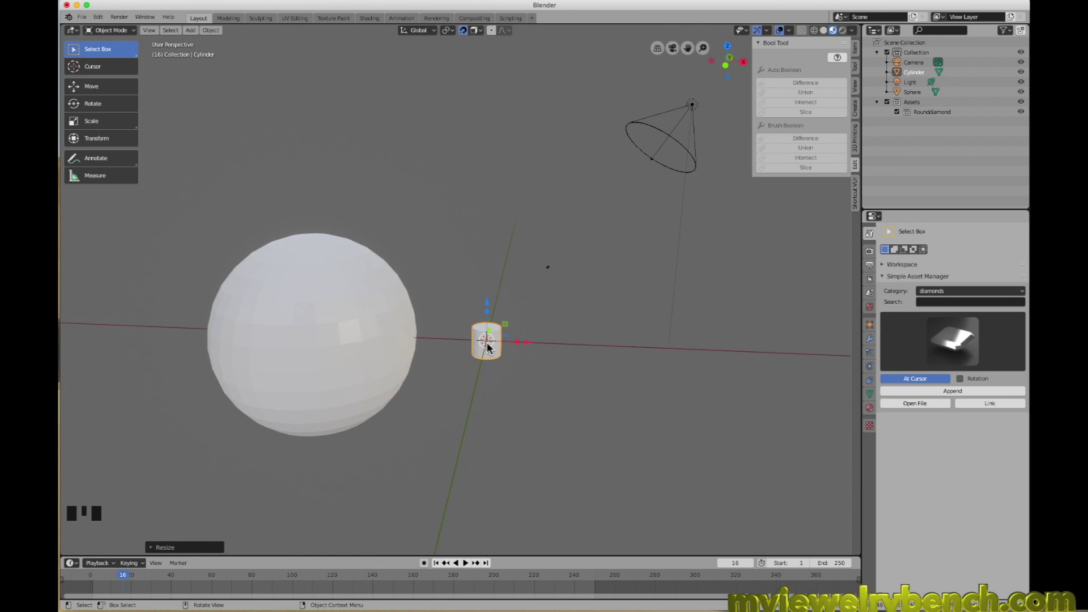
# - Grab the cylinder with face snapping and slide it onto the sphere's upper right surface
pyautogui.press('g')
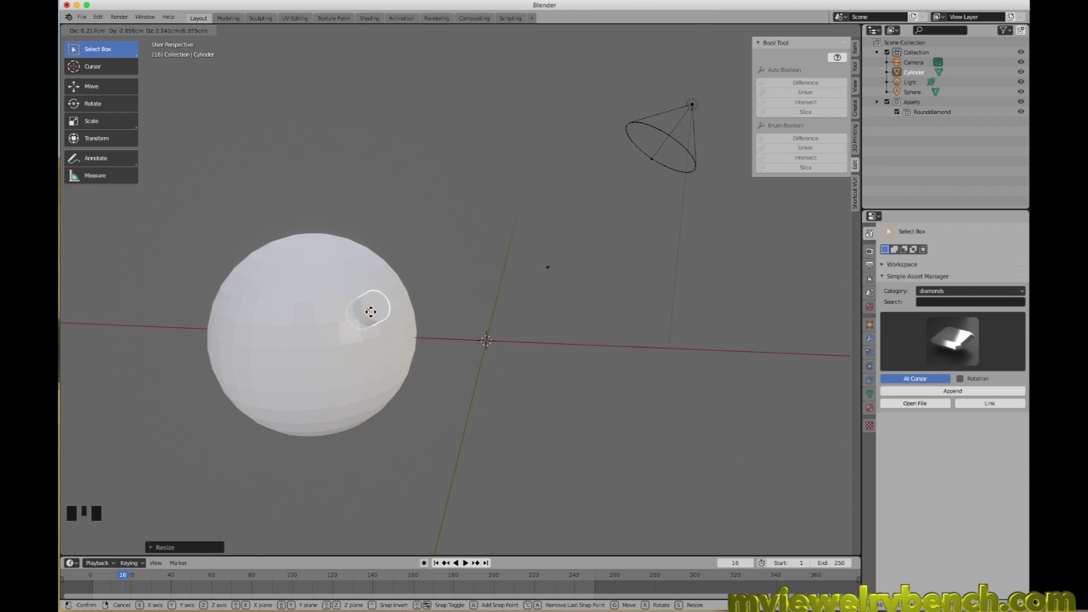
pyautogui.moveTo(438, 399); pyautogui.dragTo(594, 358)
pyautogui.scroll(-3)
pyautogui.scroll(3)
# - Orbit around the sphere to inspect the snapped cylinder, then undo the placement
pyautogui.moveTo(488, 320); pyautogui.dragTo(437, 301)
pyautogui.moveTo(467, 301); pyautogui.dragTo(480, 73)
pyautogui.moveTo(481, 34); pyautogui.dragTo(400, 333)
pyautogui.moveTo(300, 331); pyautogui.dragTo(289, 350)
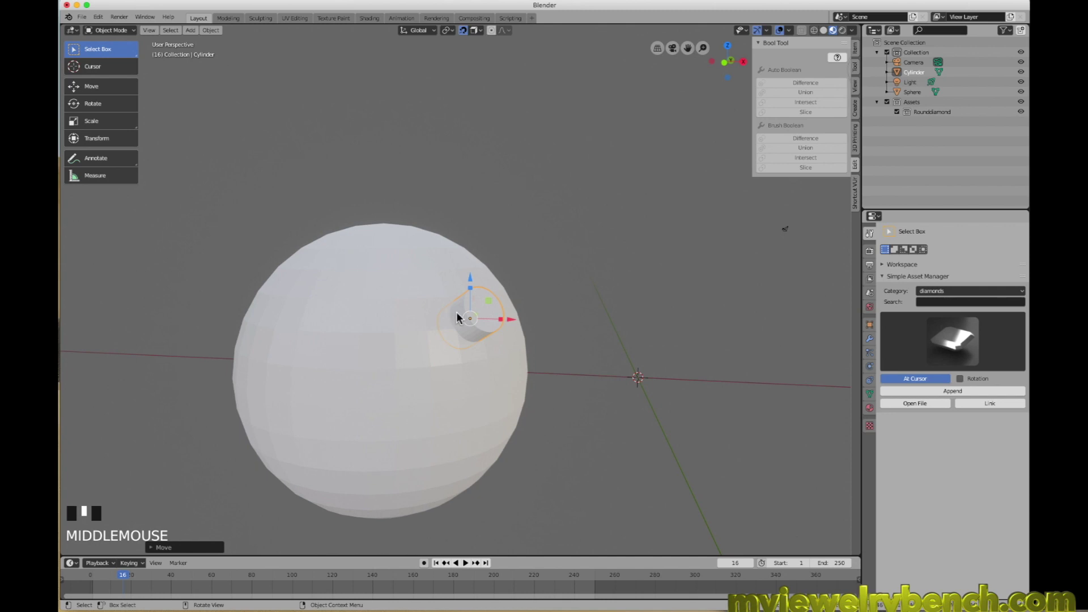
pyautogui.press('z')
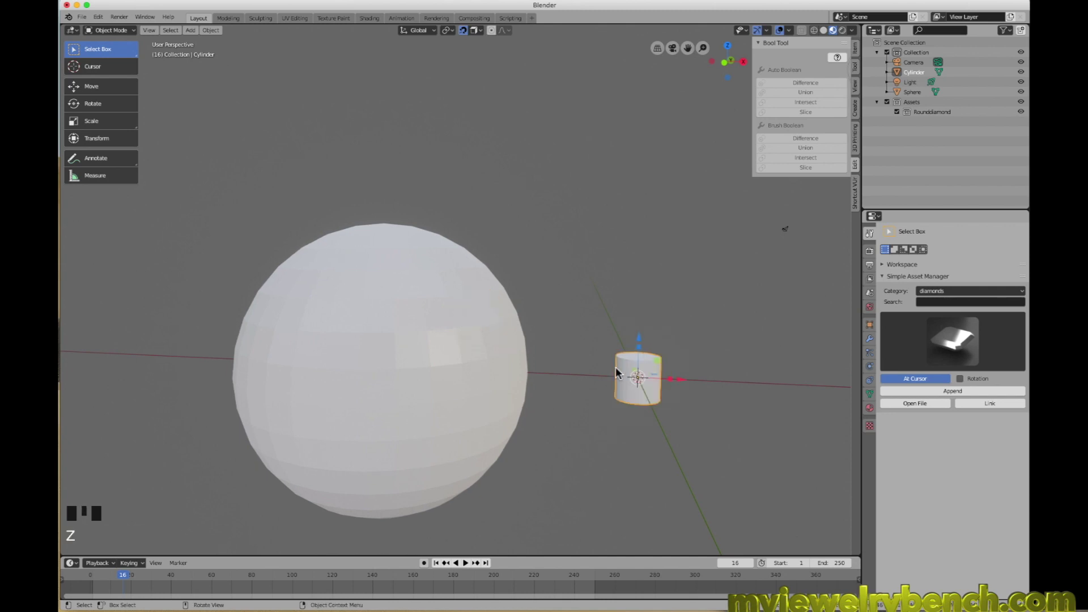
pyautogui.scroll(-3)
pyautogui.scroll(3)
pyautogui.scroll(3)
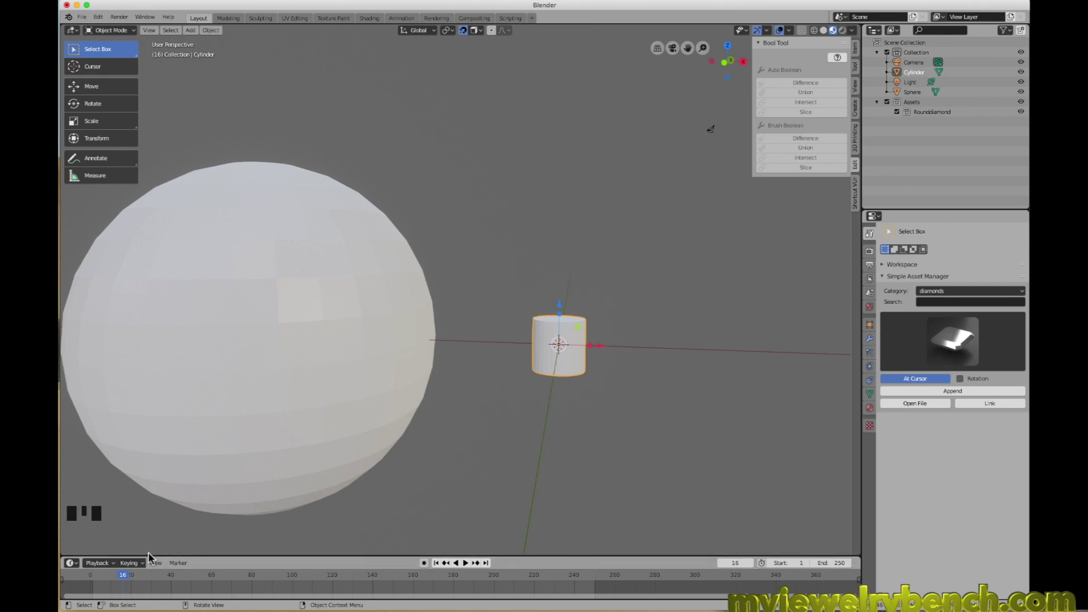
pyautogui.moveTo(163, 570); pyautogui.dragTo(628, 216)
pyautogui.click(752, 35)
pyautogui.click(797, 38)
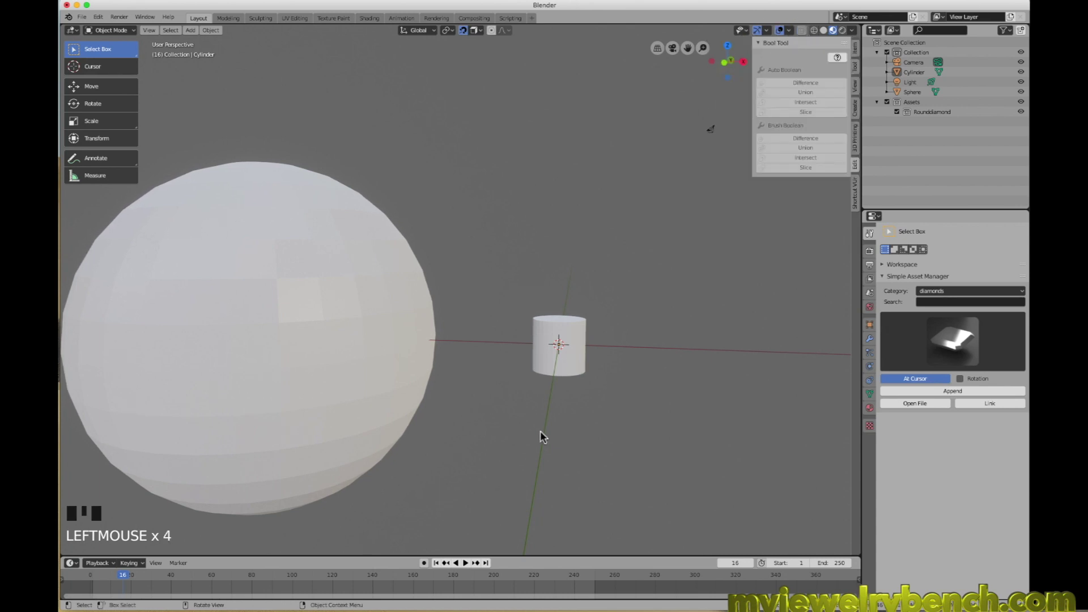
# - Settle on the front orthographic view and select the small cylinder
pyautogui.press('KP_7')
pyautogui.press('KP_1')
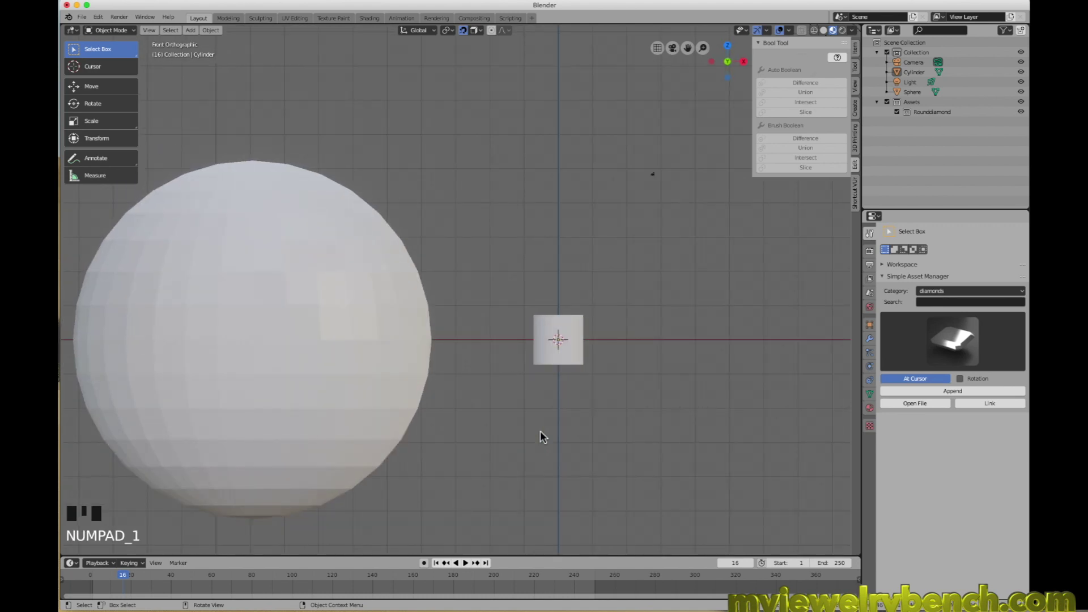
pyautogui.press('KP_3')
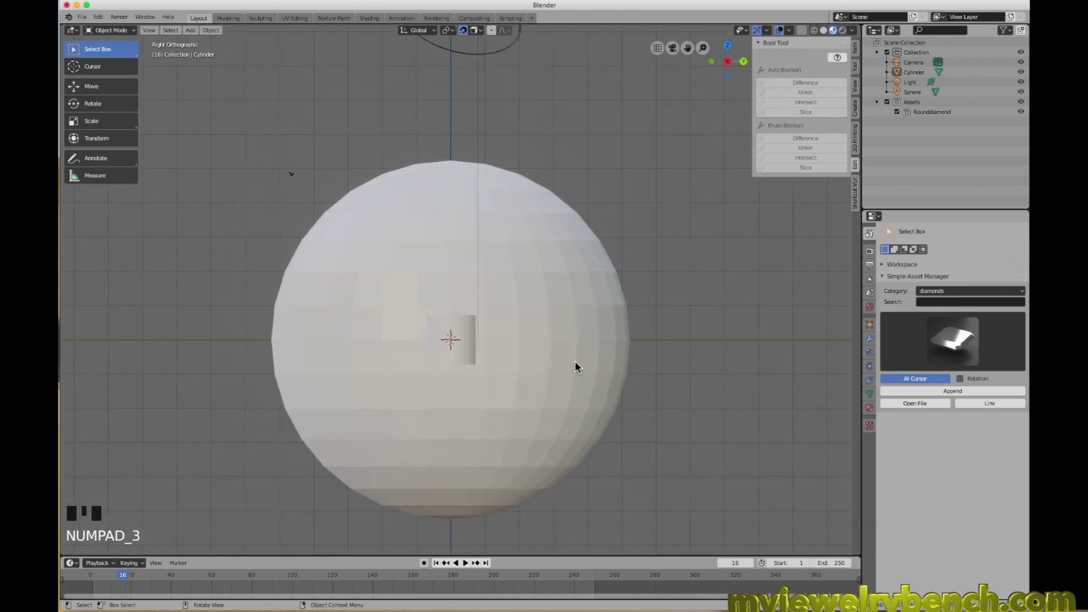
pyautogui.press('KP_1')
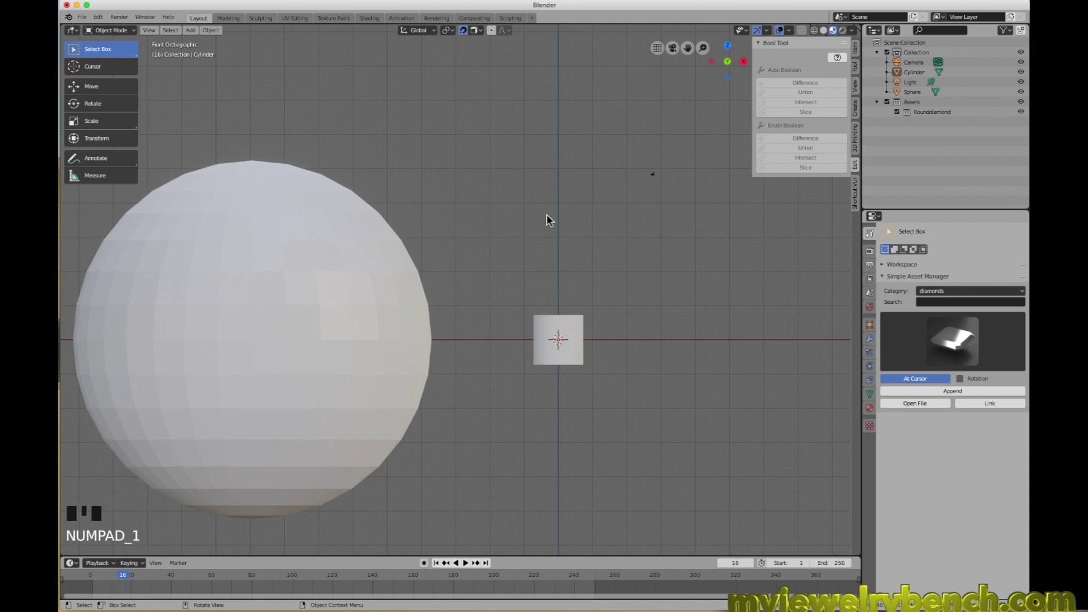
pyautogui.click(557, 326)
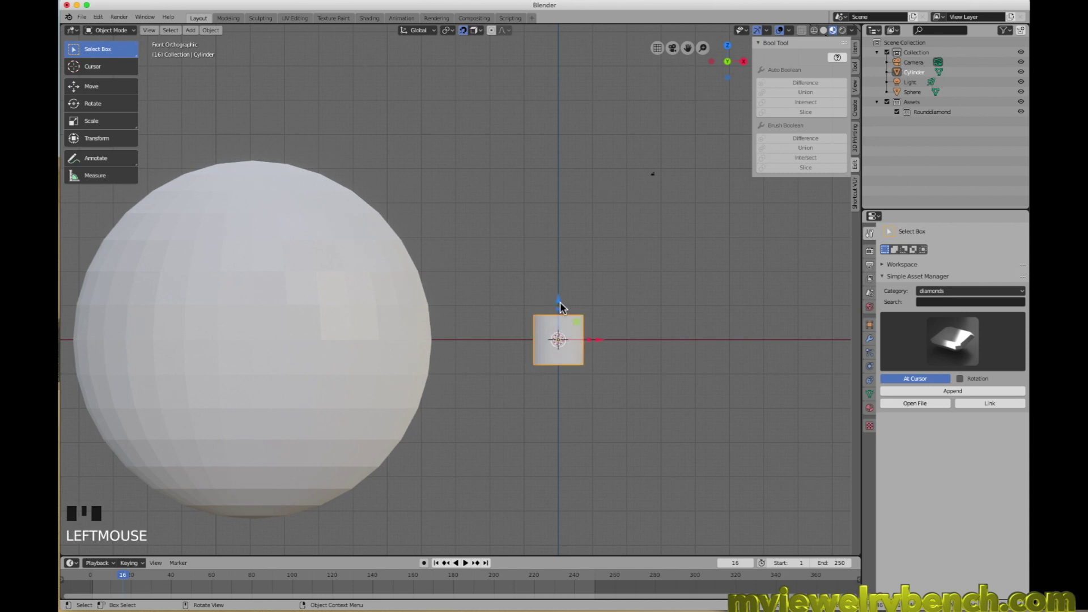
# - Lower the cylinder so its top face sits level with the X axis at the world origin
pyautogui.moveTo(564, 306); pyautogui.dragTo(566, 323)
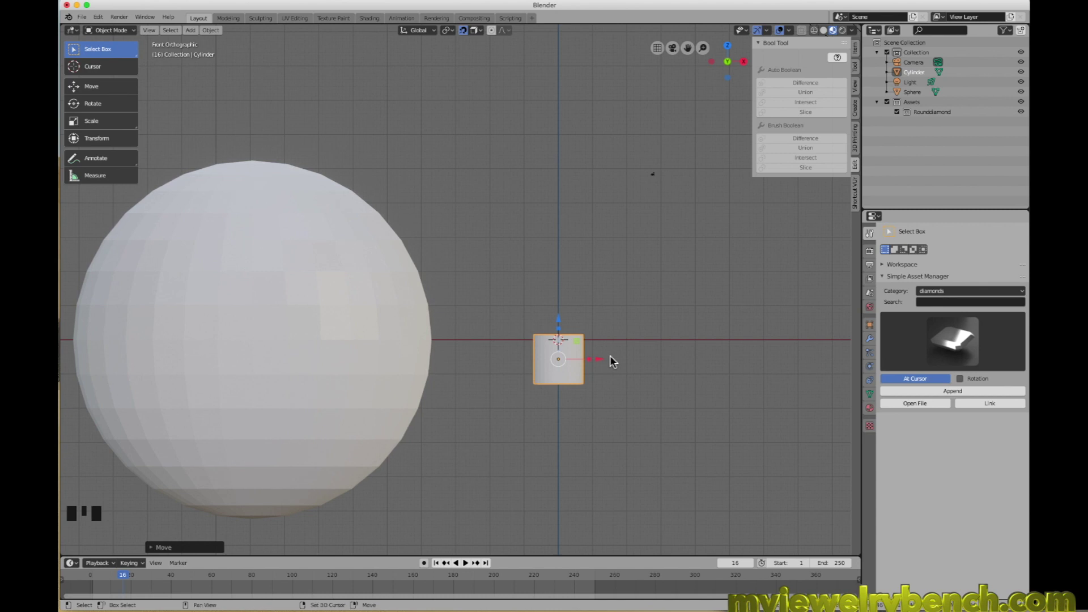
pyautogui.press('shift+s')
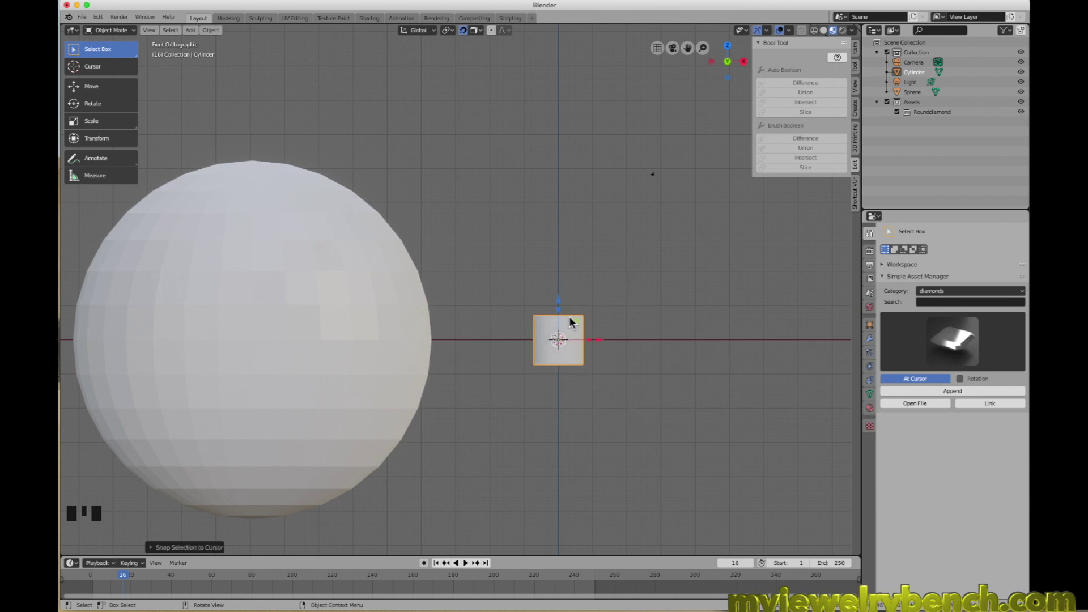
pyautogui.moveTo(564, 301); pyautogui.dragTo(544, 343)
pyautogui.moveTo(544, 343); pyautogui.dragTo(572, 371)
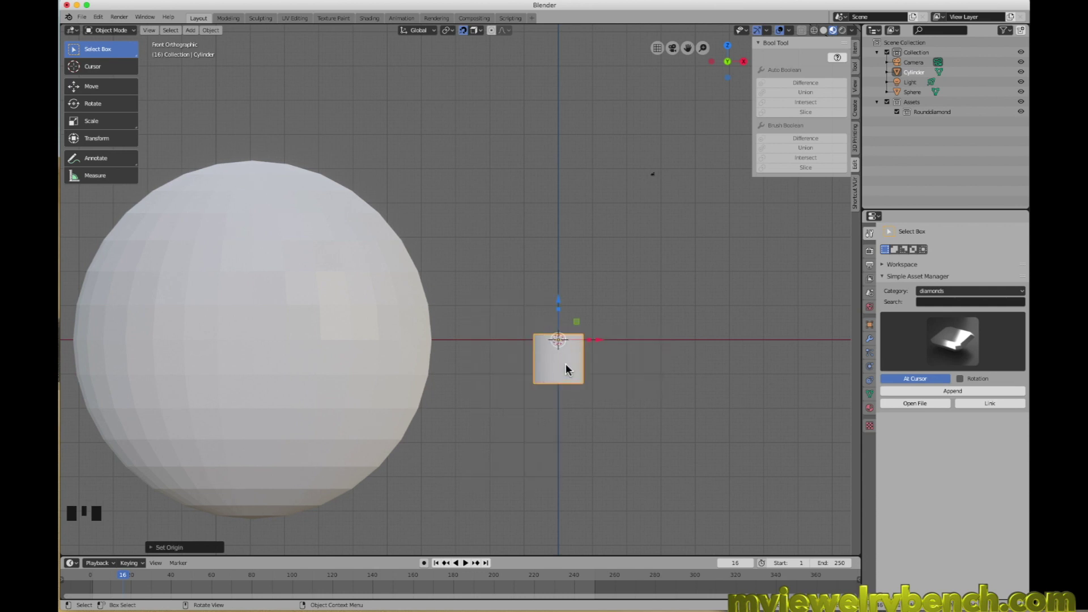
pyautogui.moveTo(644, 368); pyautogui.dragTo(631, 390)
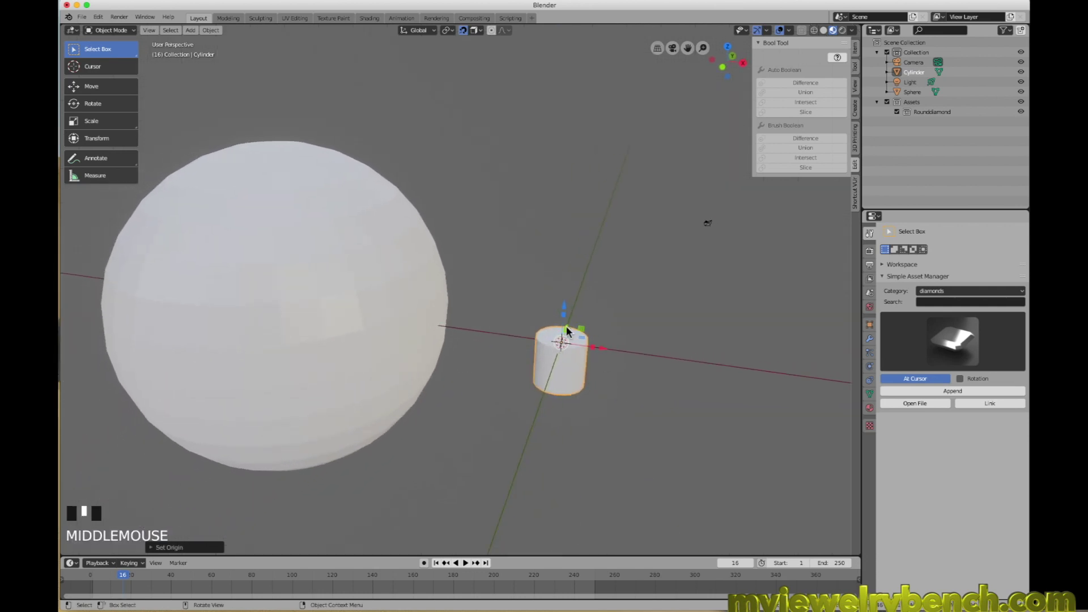
# - Adjust the cylinder's height, then grab it with face snapping onto the sphere's front surface
pyautogui.middleClick(576, 339)
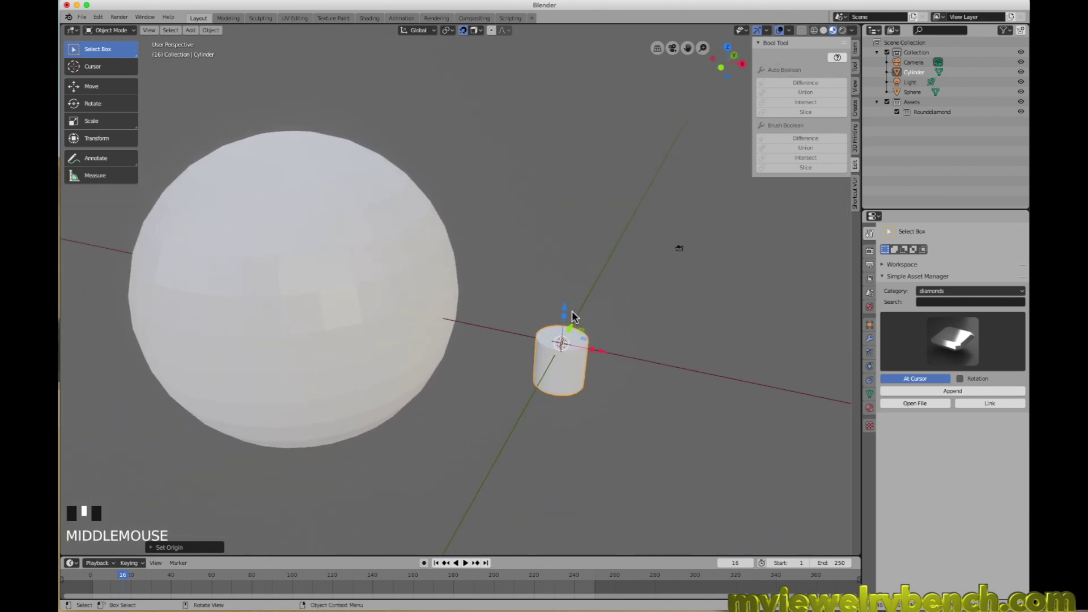
pyautogui.middleClick(570, 310)
pyautogui.moveTo(570, 310); pyautogui.dragTo(583, 375)
pyautogui.moveTo(583, 375); pyautogui.dragTo(550, 309)
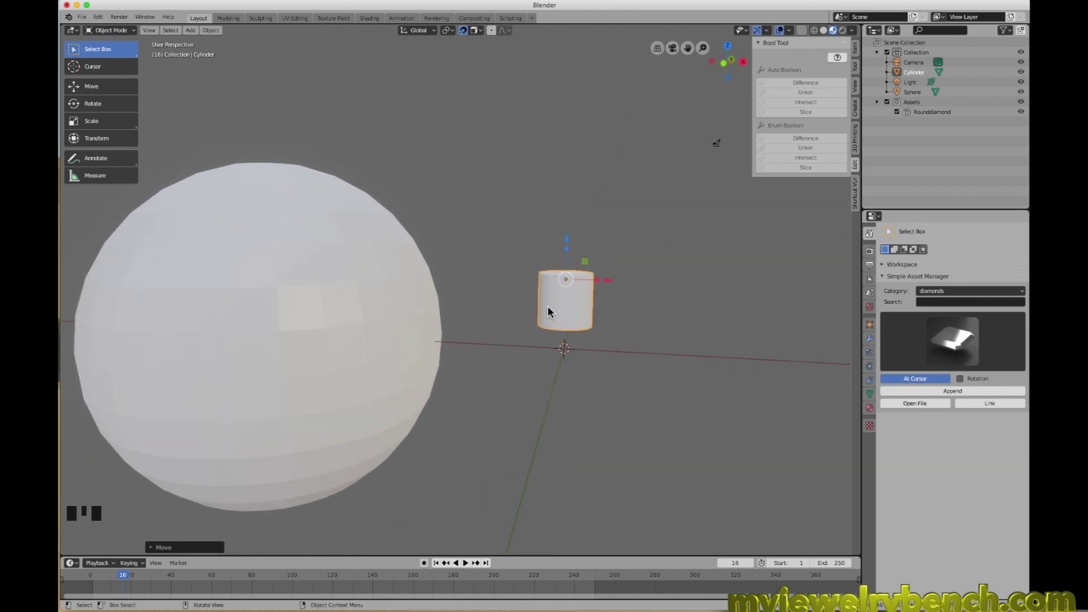
pyautogui.press('g')
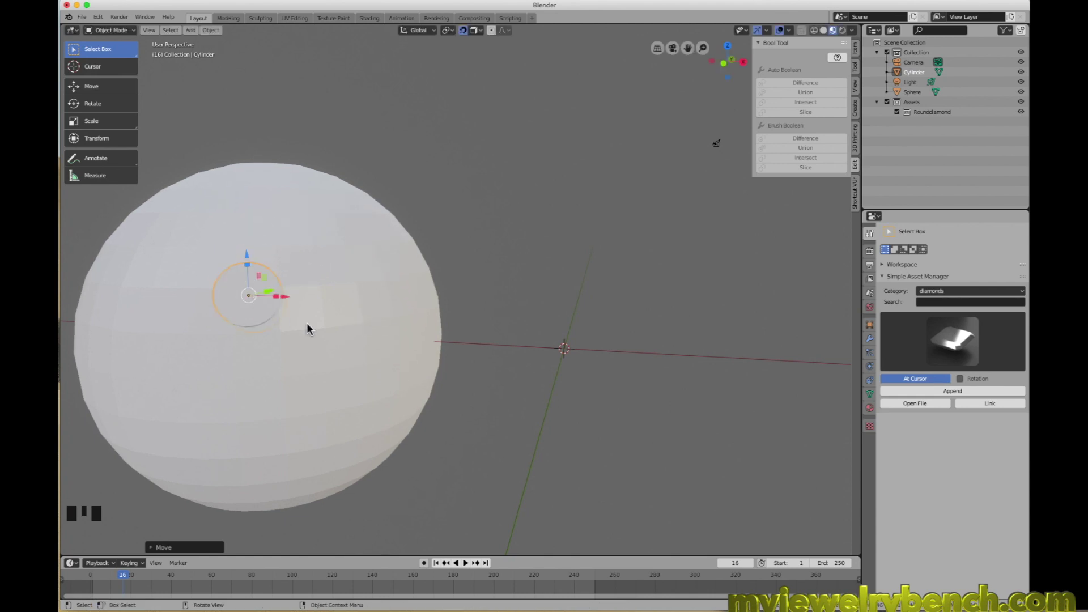
# - Duplicate the cylinder, snap the copy across the sphere's surface and orbit to check it
pyautogui.press('shift+d')
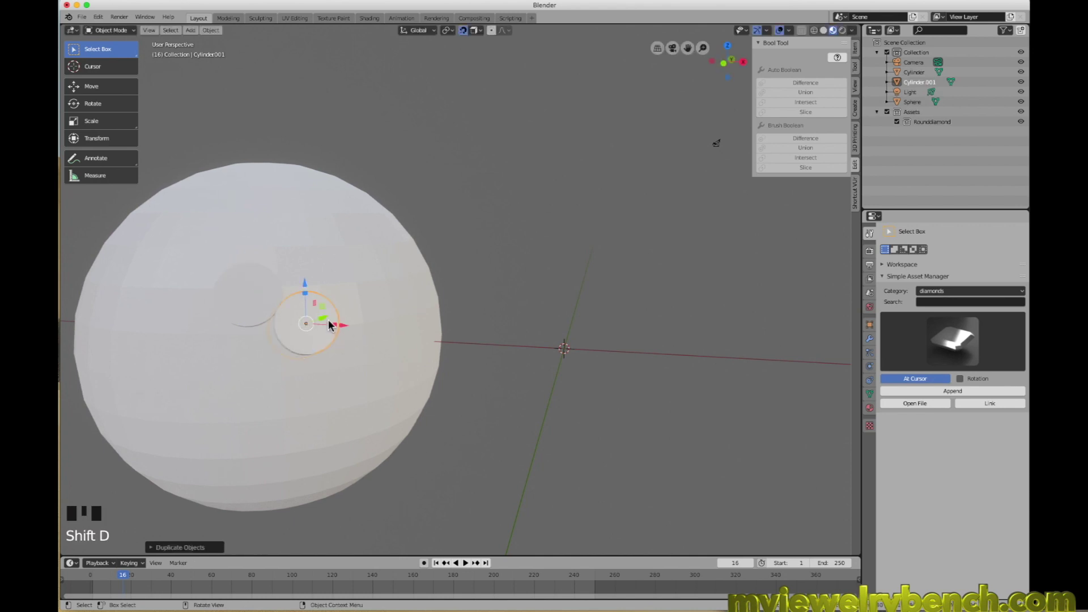
pyautogui.press('g')
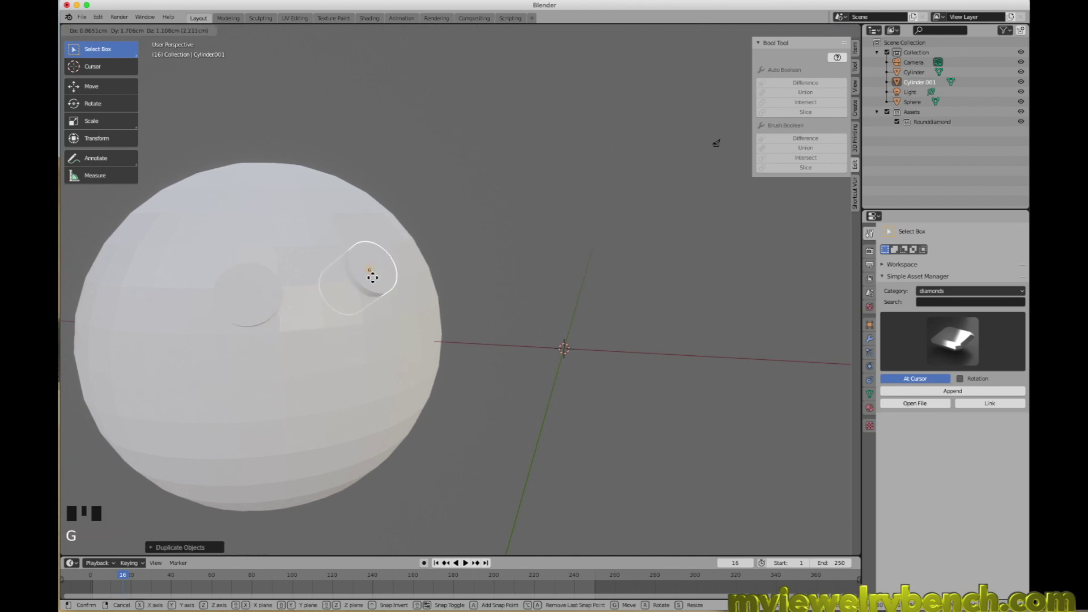
pyautogui.moveTo(370, 319); pyautogui.dragTo(408, 301)
pyautogui.moveTo(423, 303); pyautogui.dragTo(348, 338)
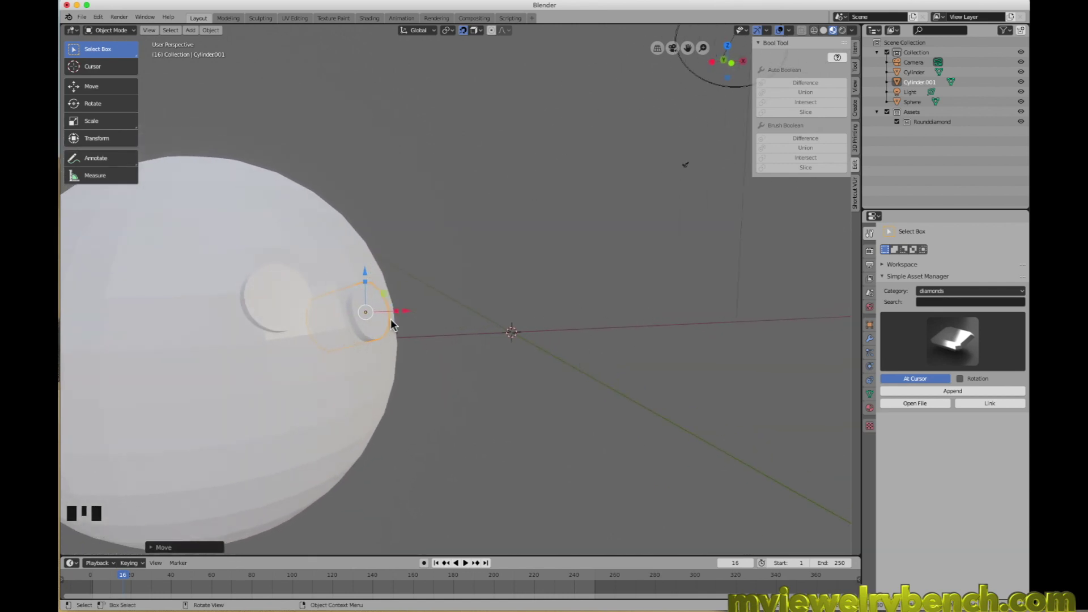
pyautogui.moveTo(485, 315); pyautogui.dragTo(534, 333)
pyautogui.scroll(-3)
pyautogui.moveTo(438, 381); pyautogui.dragTo(591, 274)
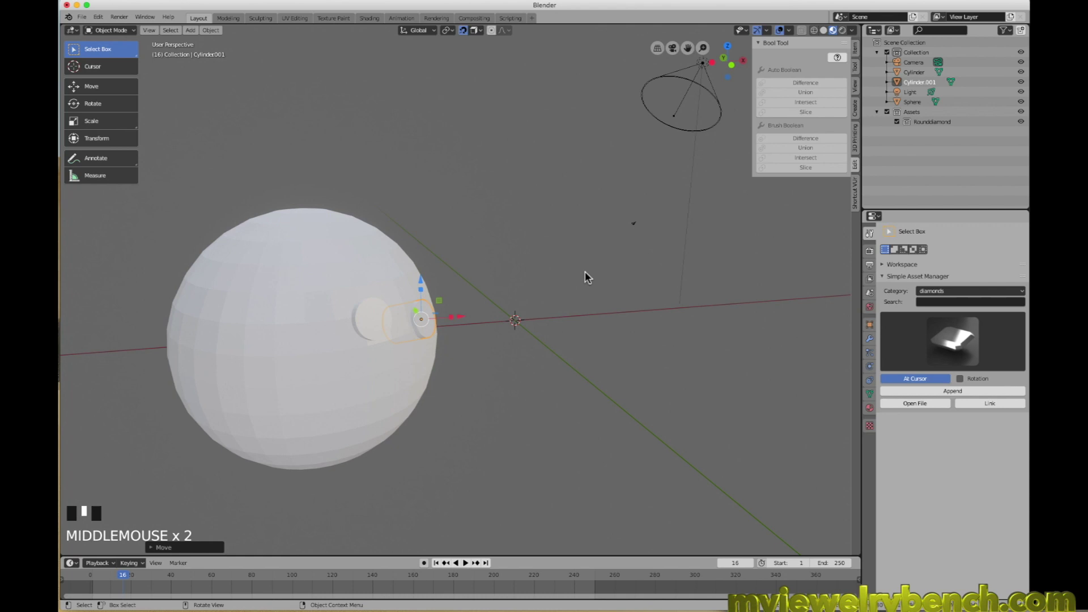
pyautogui.middleClick(489, 324)
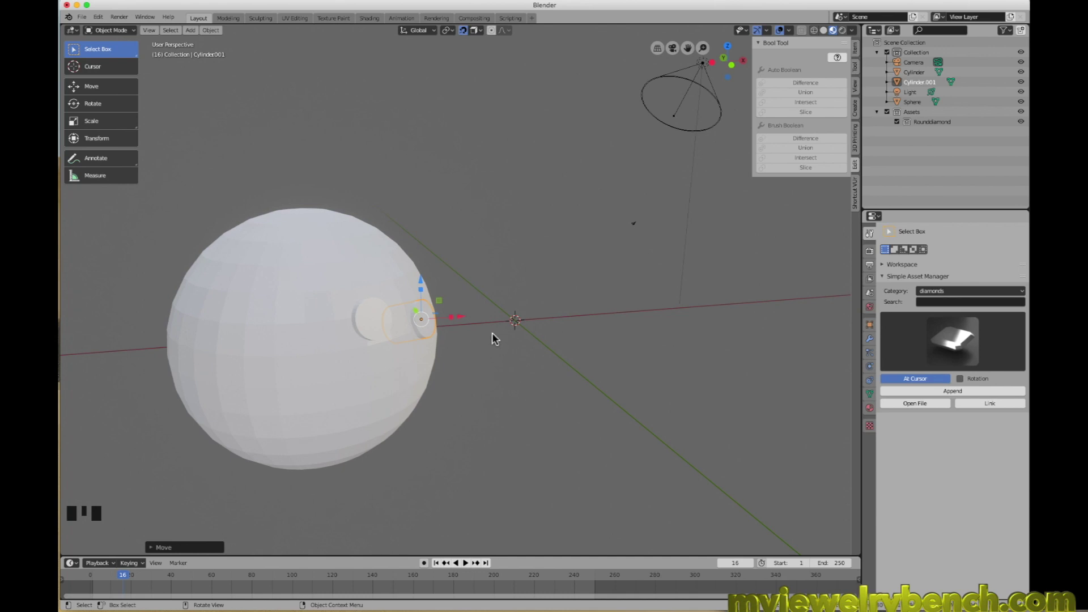
# - Undo step by step back to the single cylinder standing at the world centre
pyautogui.press('z')
pyautogui.press('z')
pyautogui.press('z')
pyautogui.press('z')
pyautogui.press('z')
pyautogui.press('z')
pyautogui.middleClick(564, 356)
# - Reset the cylinder's origin to its centre of mass (volume) from the front view
pyautogui.press('KP_1')
pyautogui.scroll(3)
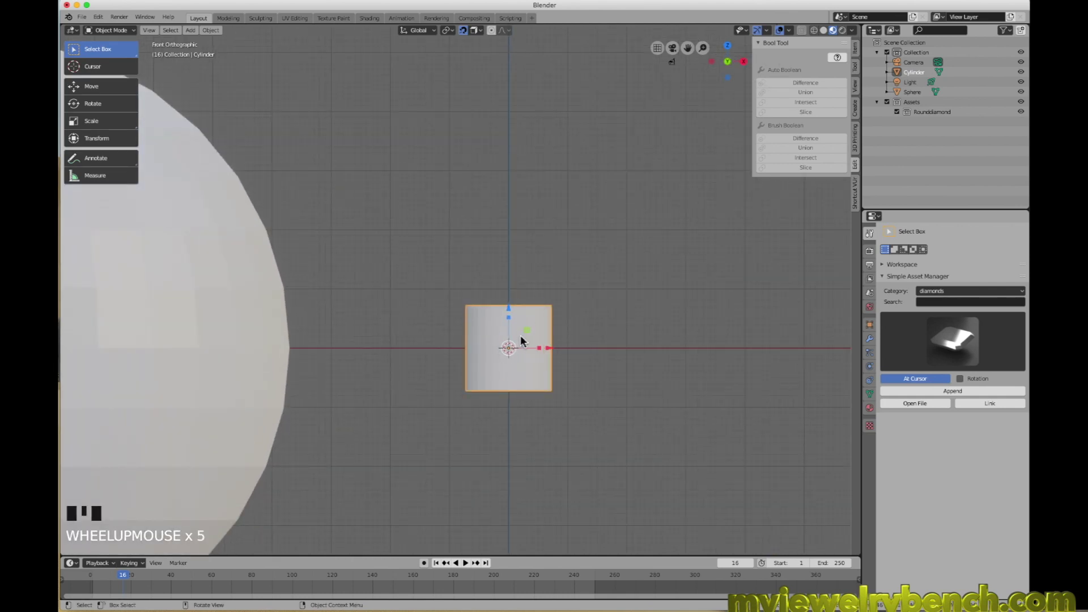
pyautogui.moveTo(530, 341); pyautogui.dragTo(631, 374)
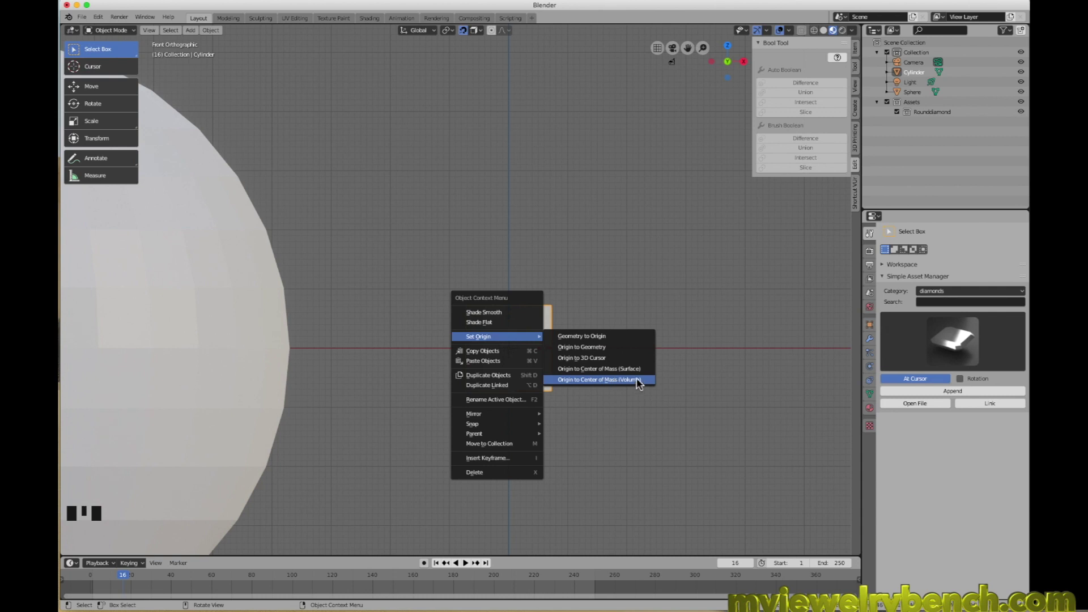
pyautogui.moveTo(639, 343); pyautogui.dragTo(496, 316)
pyautogui.moveTo(497, 327); pyautogui.dragTo(539, 341)
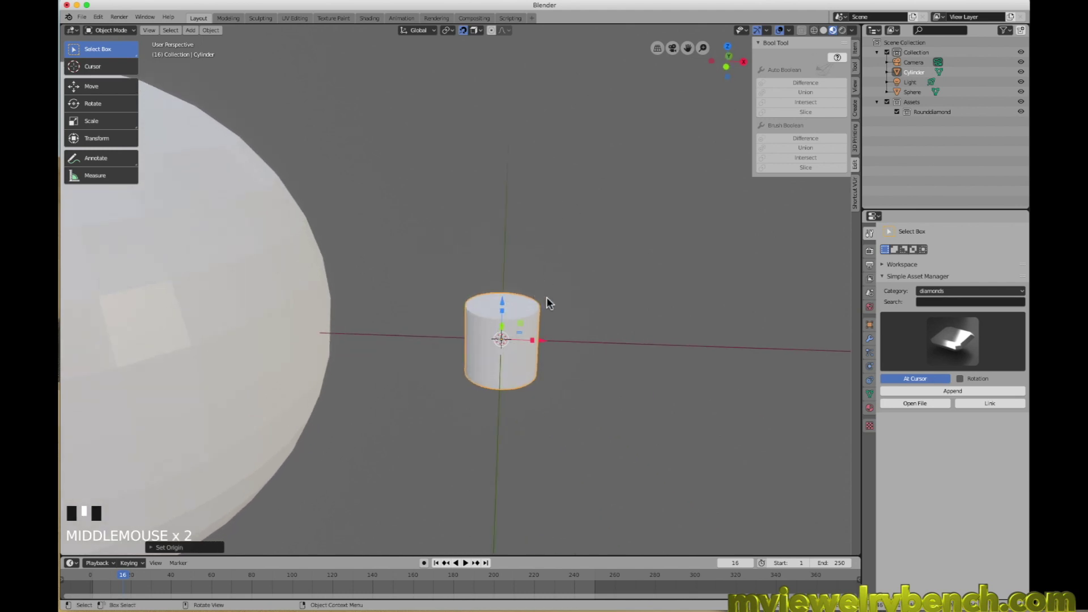
# - Orbit back to a perspective view and select the cylinder for mesh editing
pyautogui.middleClick(590, 306)
pyautogui.scroll(-3)
pyautogui.scroll(3)
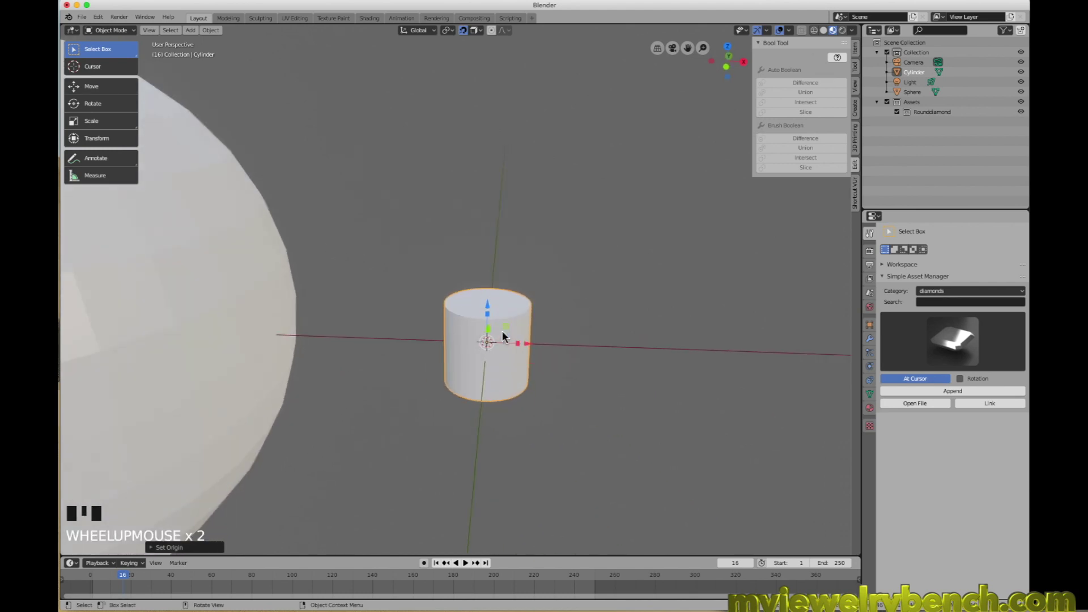
pyautogui.click(471, 302)
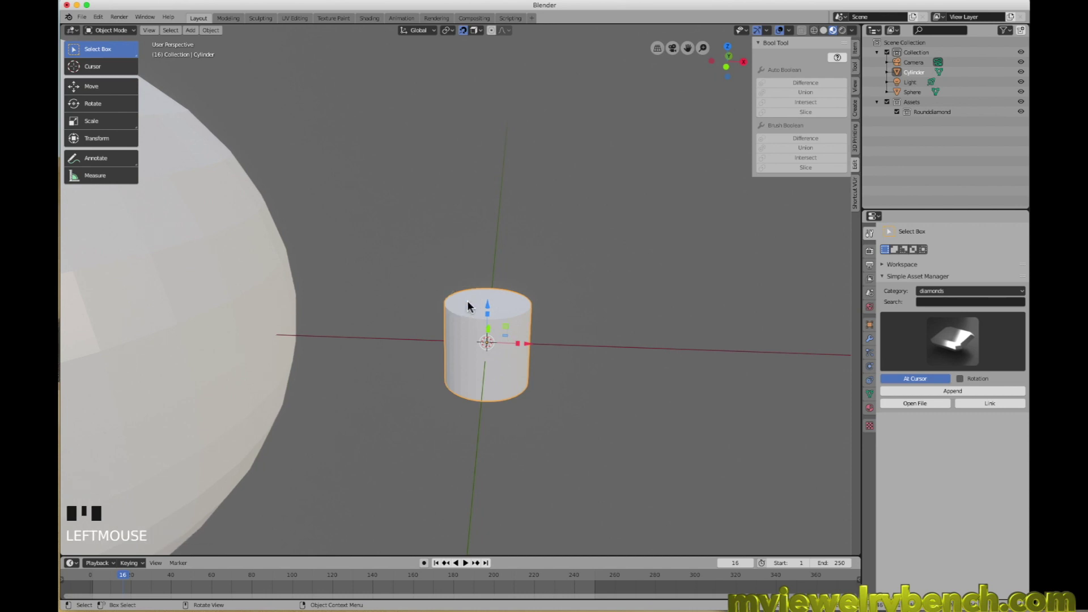
# - In Edit Mode with face select, extrude the cylinder's top face and scale it out into a flared rim
pyautogui.press('Tab')
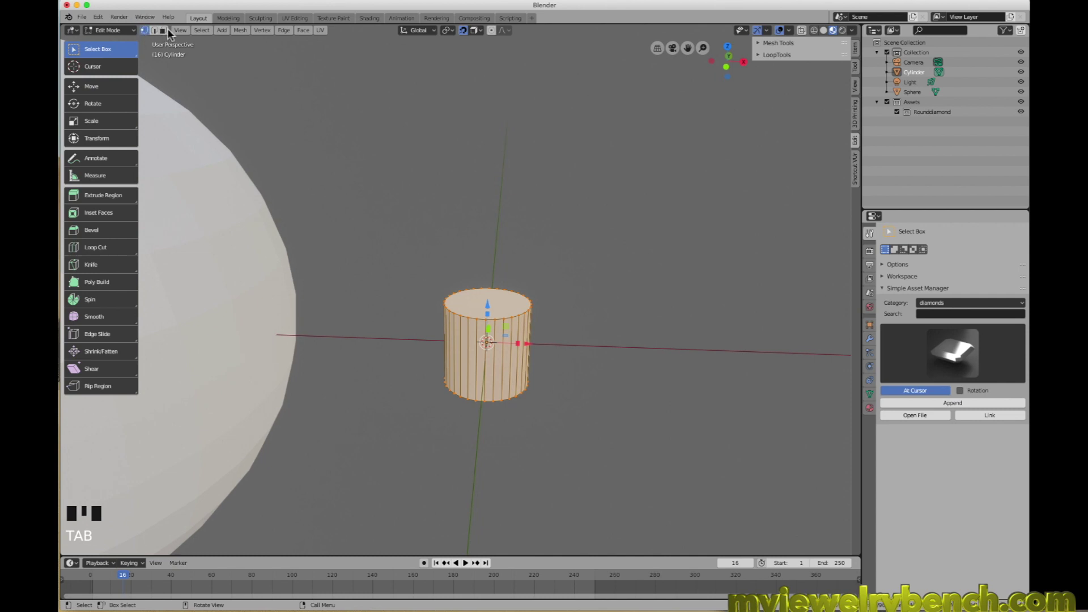
pyautogui.click(169, 33)
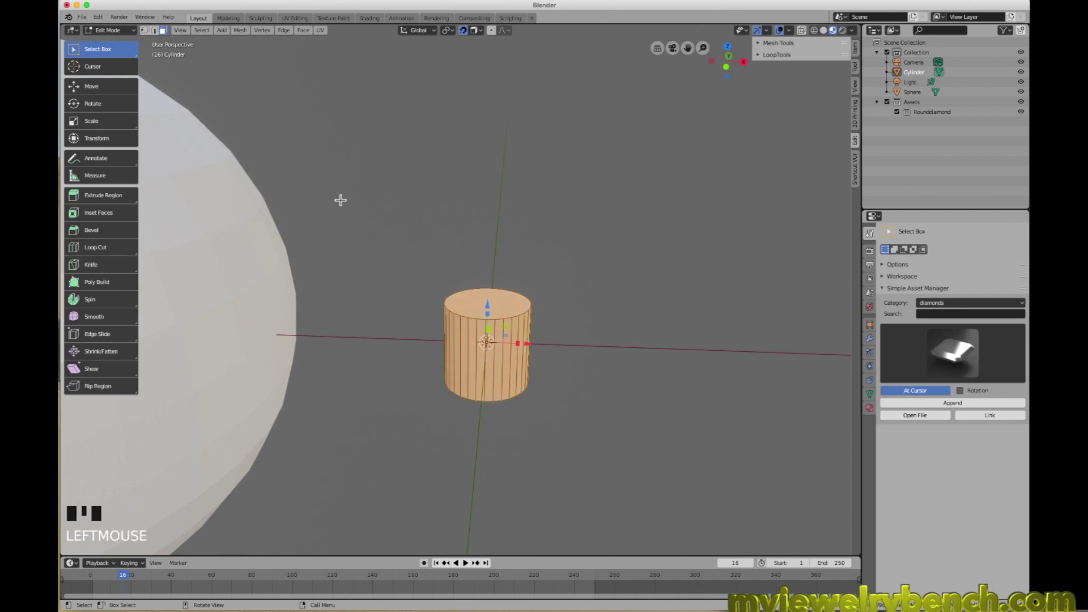
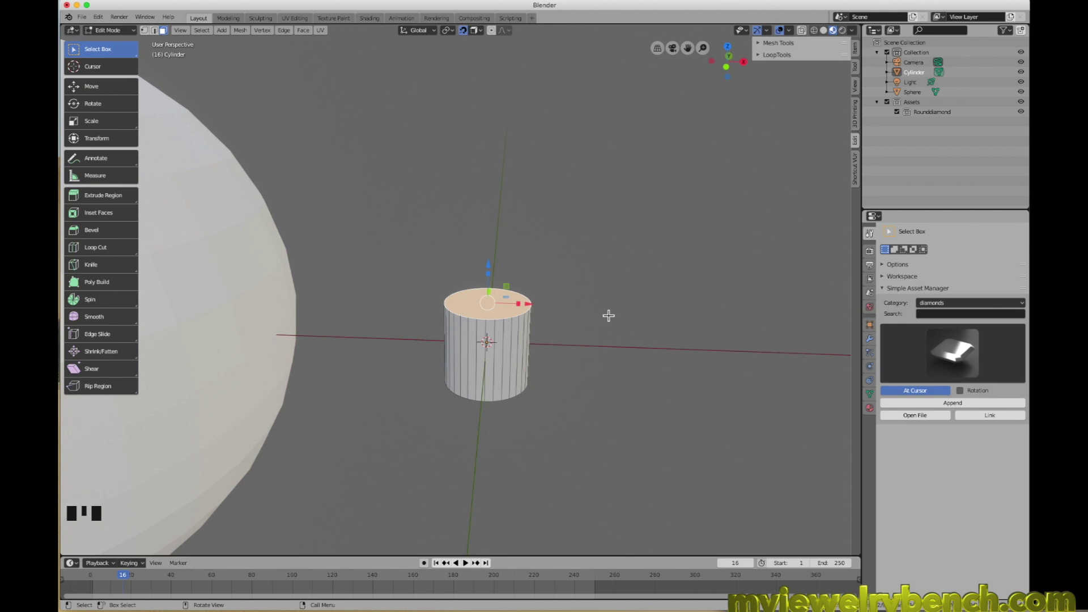
pyautogui.press('e')
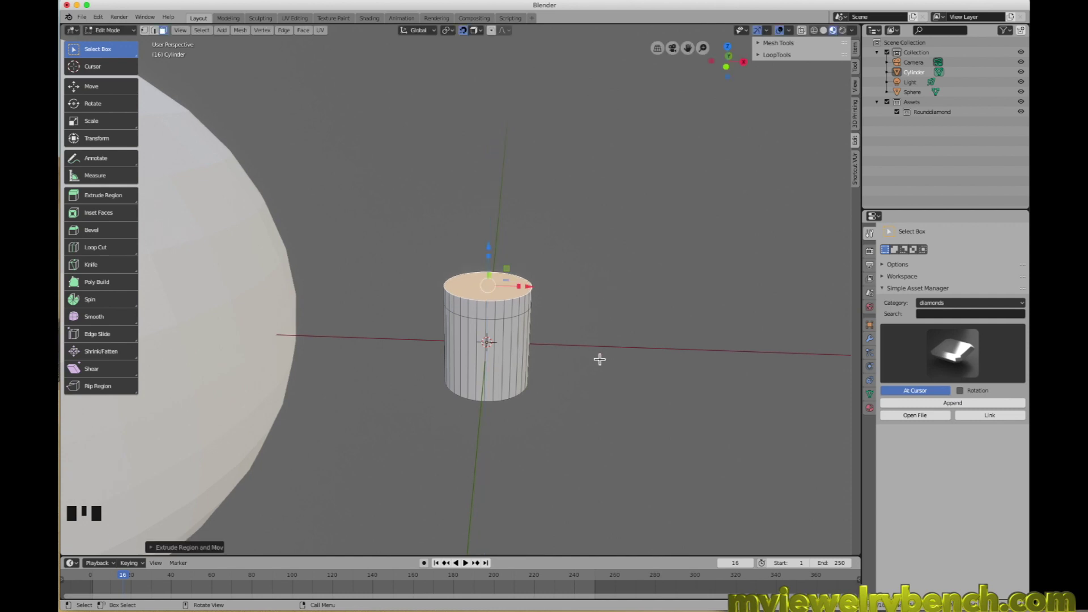
pyautogui.press('s')
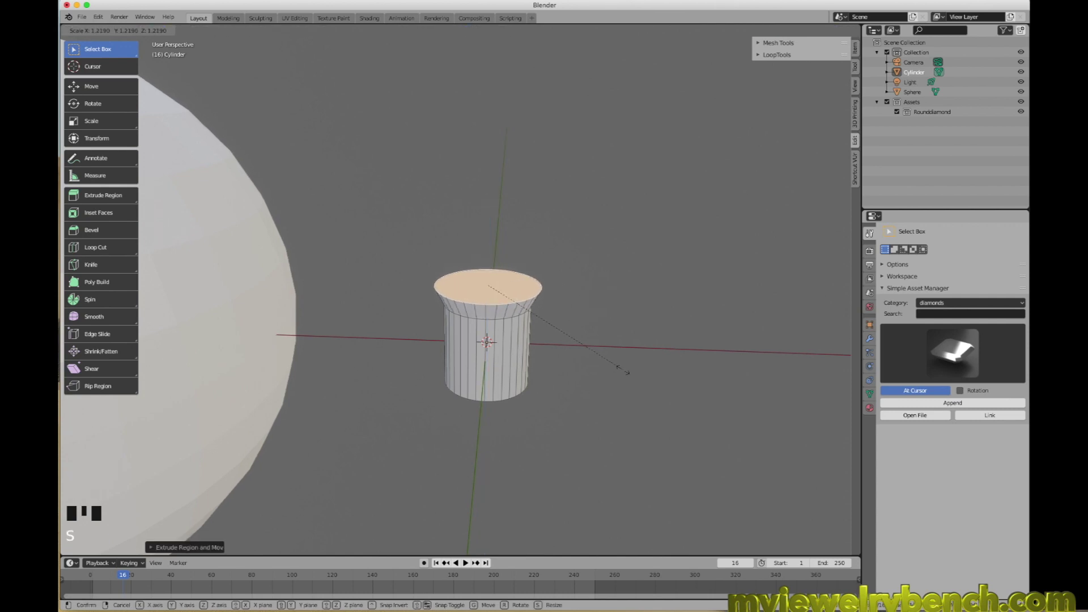
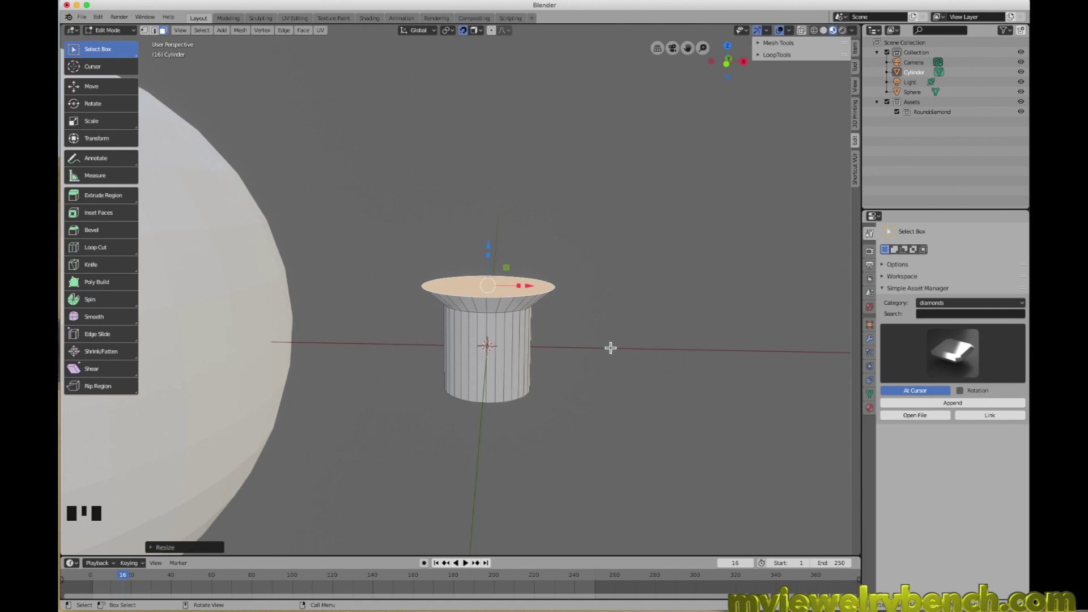
# - Extrude the rim further upward and scale the top inward into a tapered head
pyautogui.press('e')
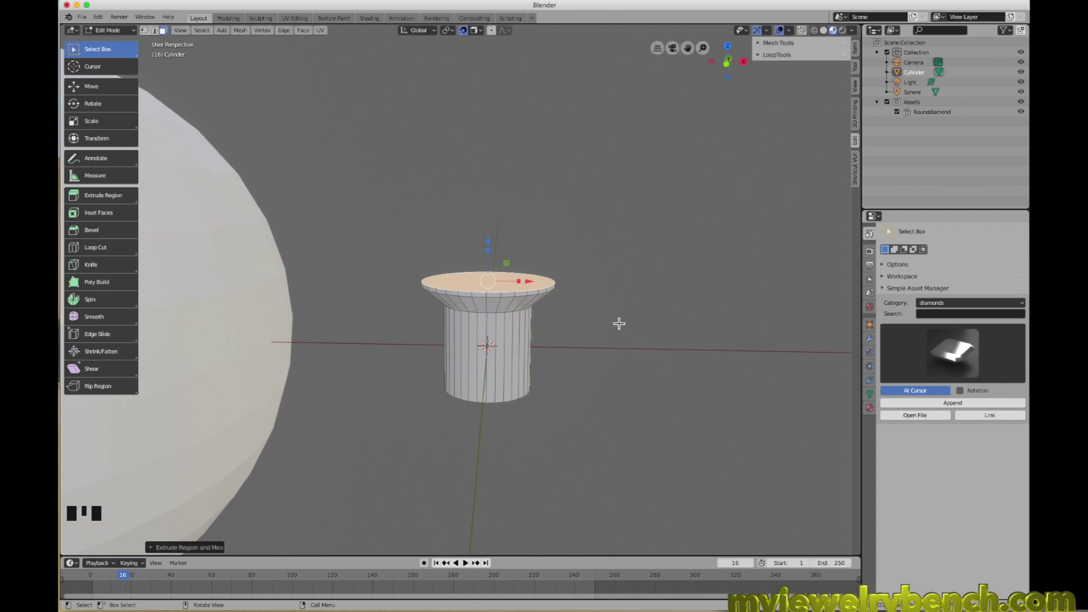
pyautogui.press('e')
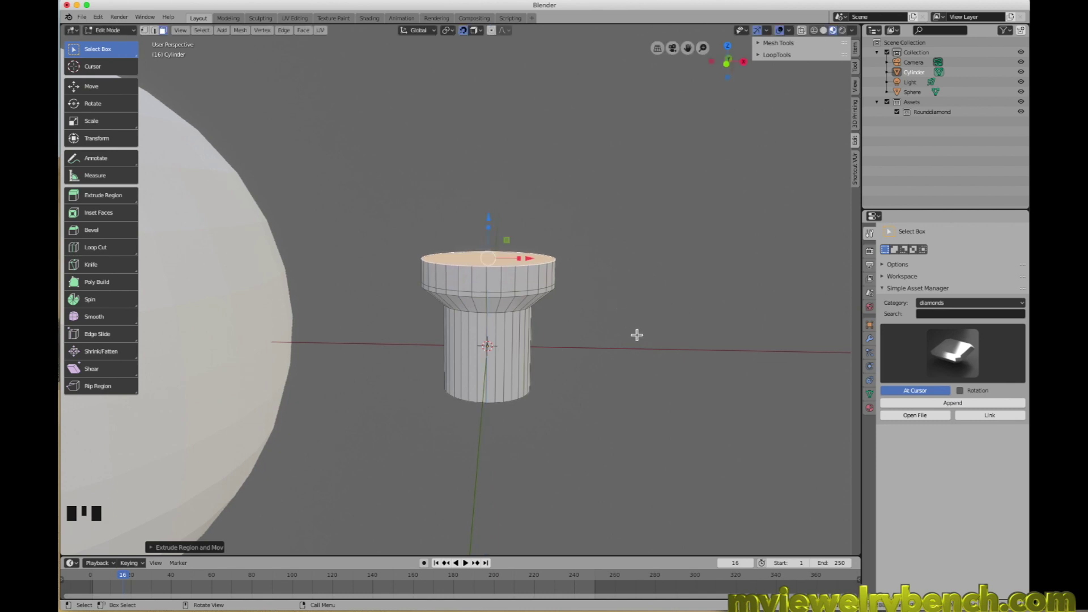
pyautogui.press('s')
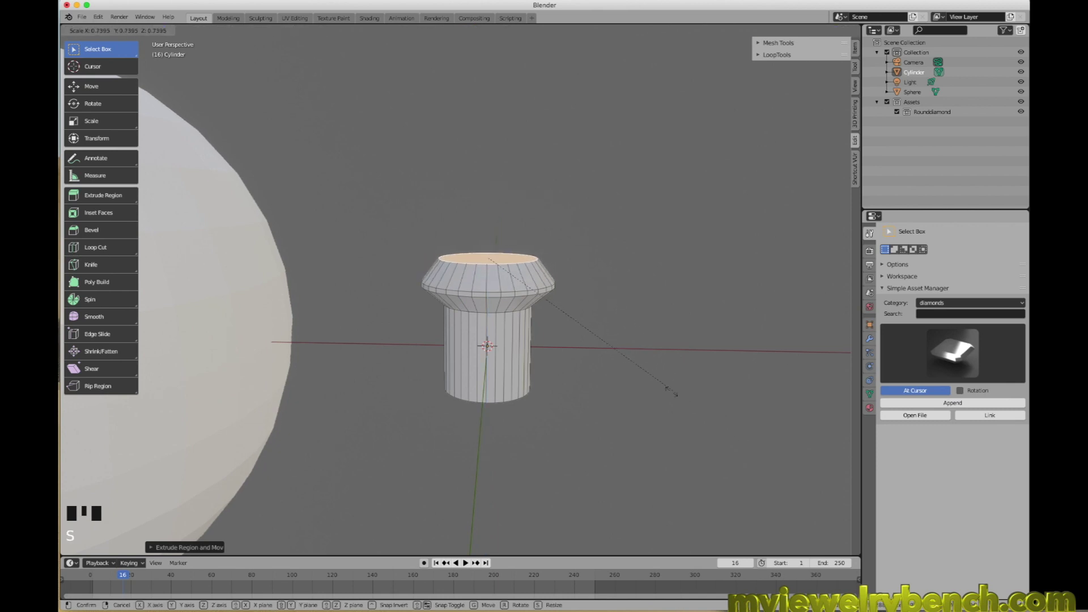
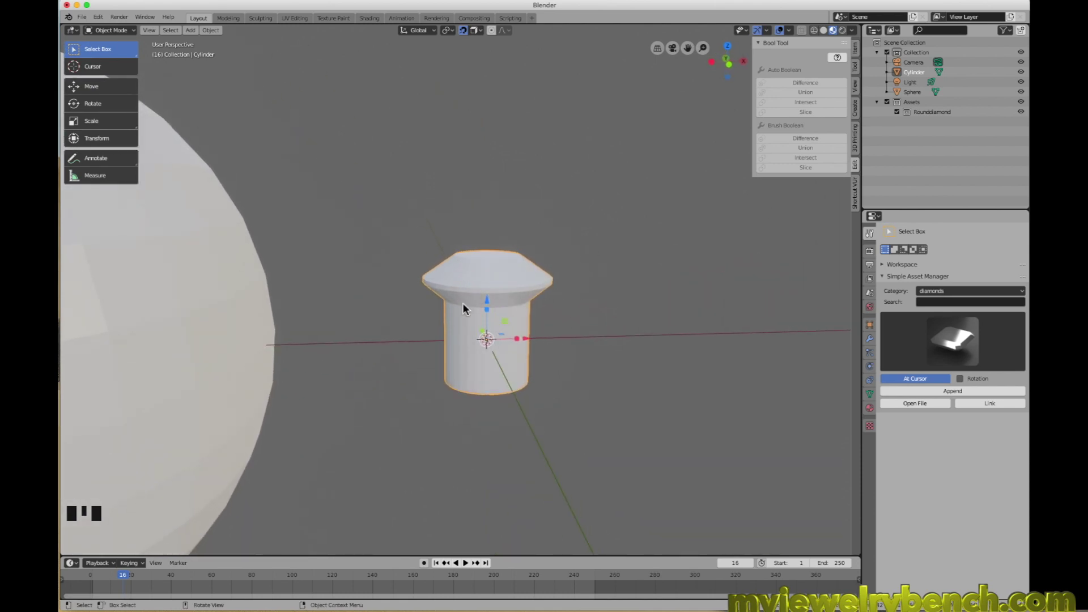
pyautogui.moveTo(467, 310); pyautogui.dragTo(467, 296)
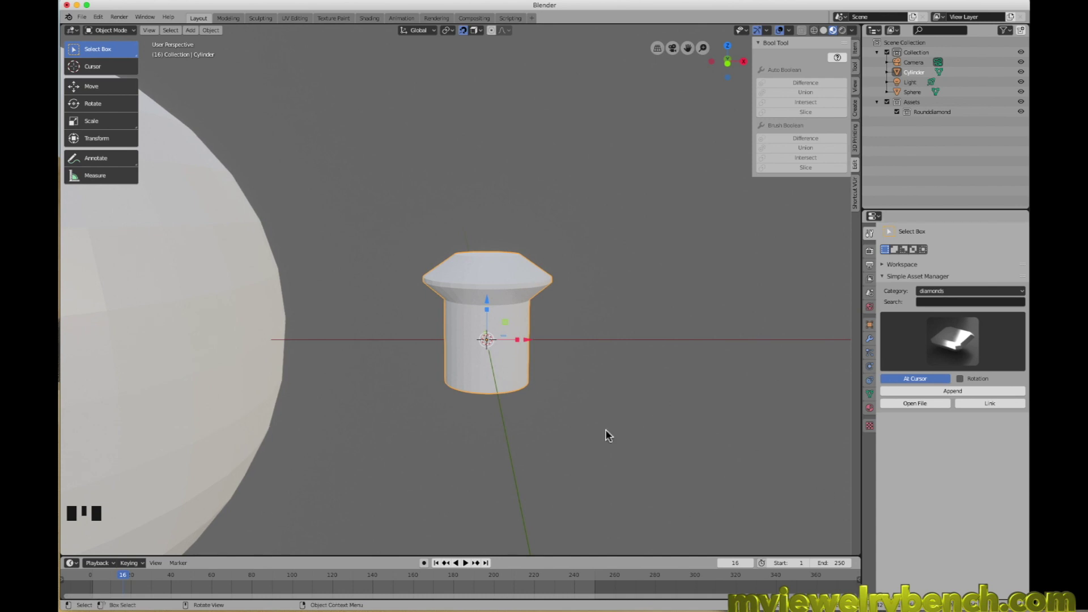
pyautogui.moveTo(622, 383); pyautogui.dragTo(634, 379)
pyautogui.scroll(-3)
pyautogui.click(320, 257)
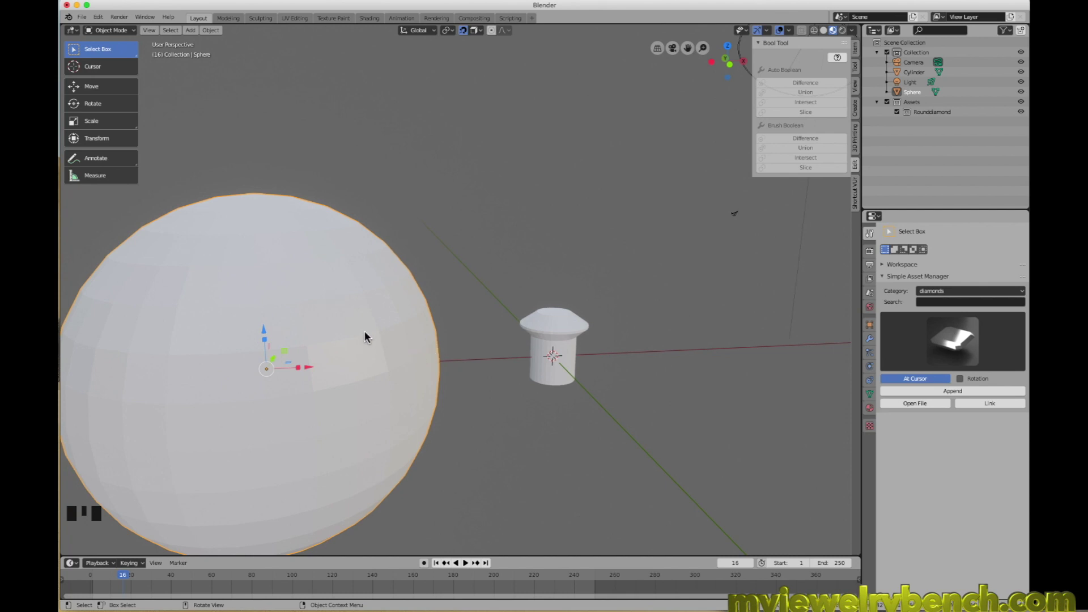
pyautogui.click(505, 423)
pyautogui.moveTo(564, 323); pyautogui.dragTo(563, 335)
pyautogui.doubleClick(564, 330)
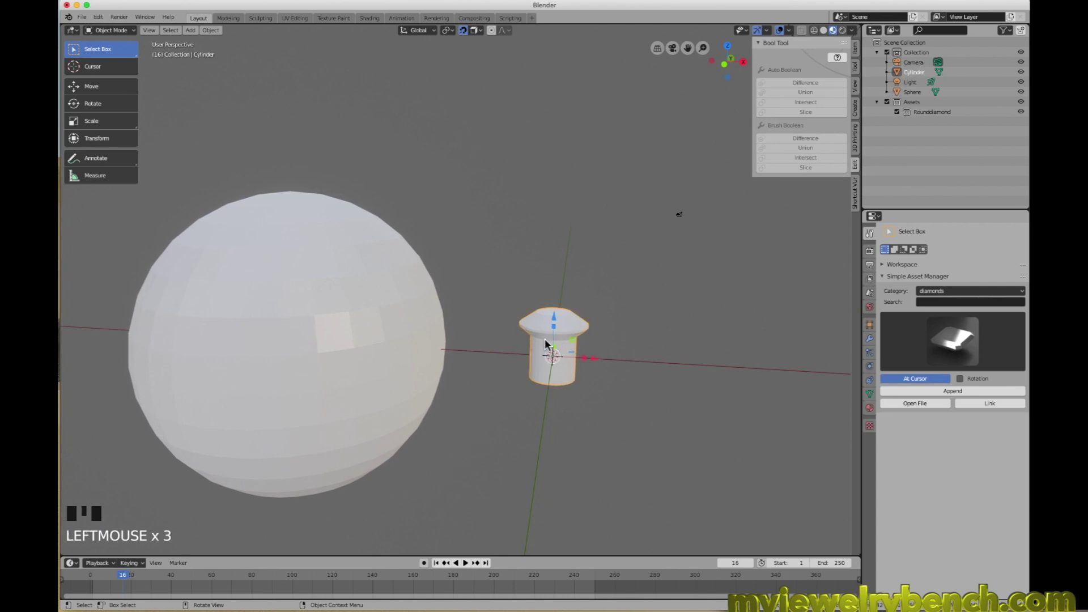
pyautogui.moveTo(569, 339); pyautogui.dragTo(566, 337)
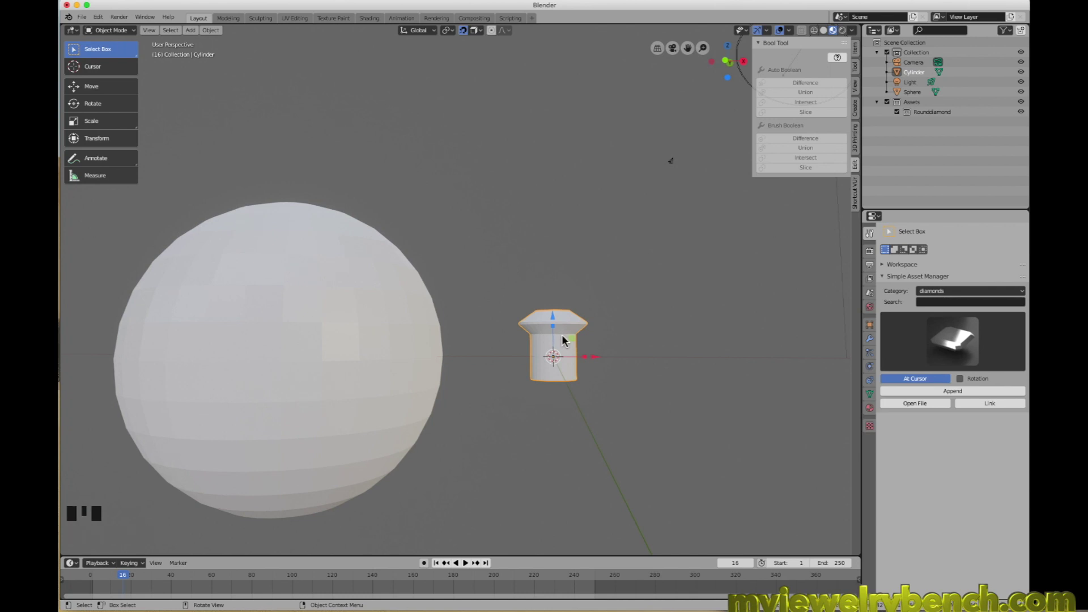
pyautogui.press('KP_1')
pyautogui.scroll(3)
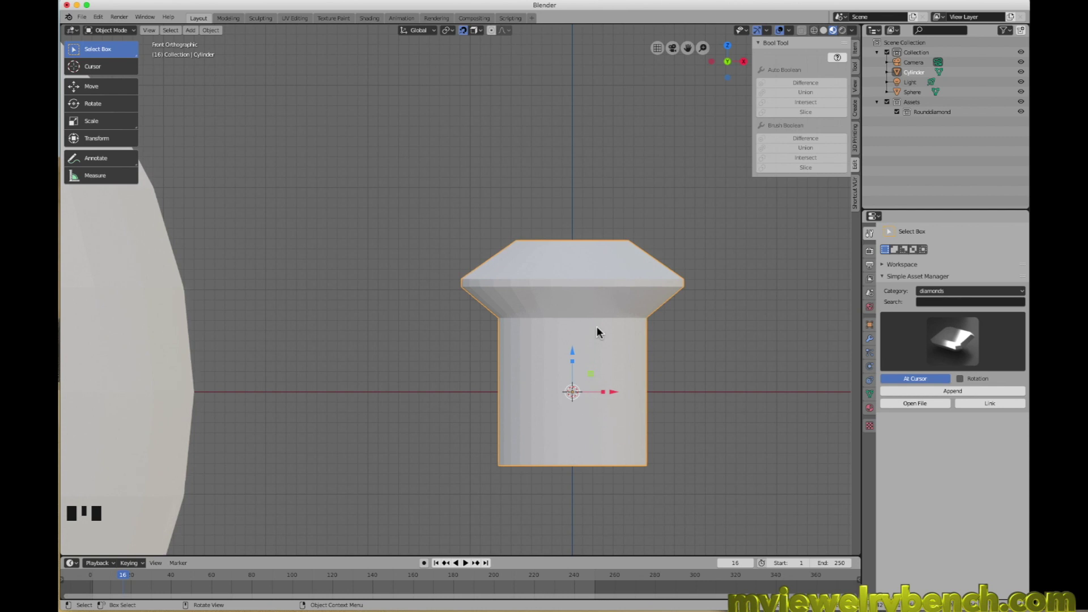
# - Lower the cylinder so its head rim meets the axis and set its origin to the 3D cursor there
pyautogui.moveTo(601, 330); pyautogui.dragTo(657, 371)
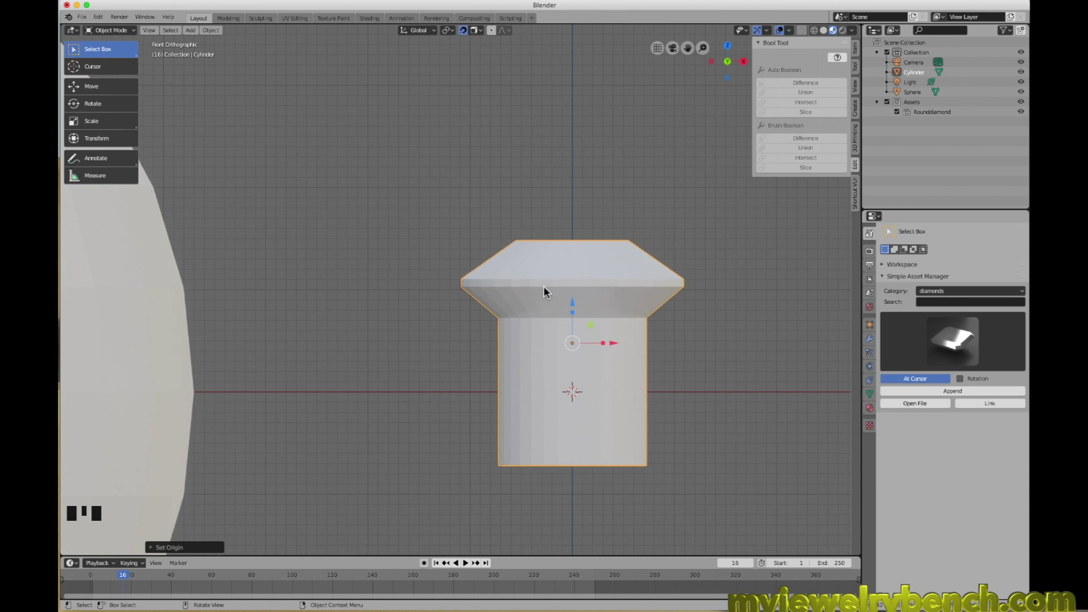
pyautogui.click(605, 288)
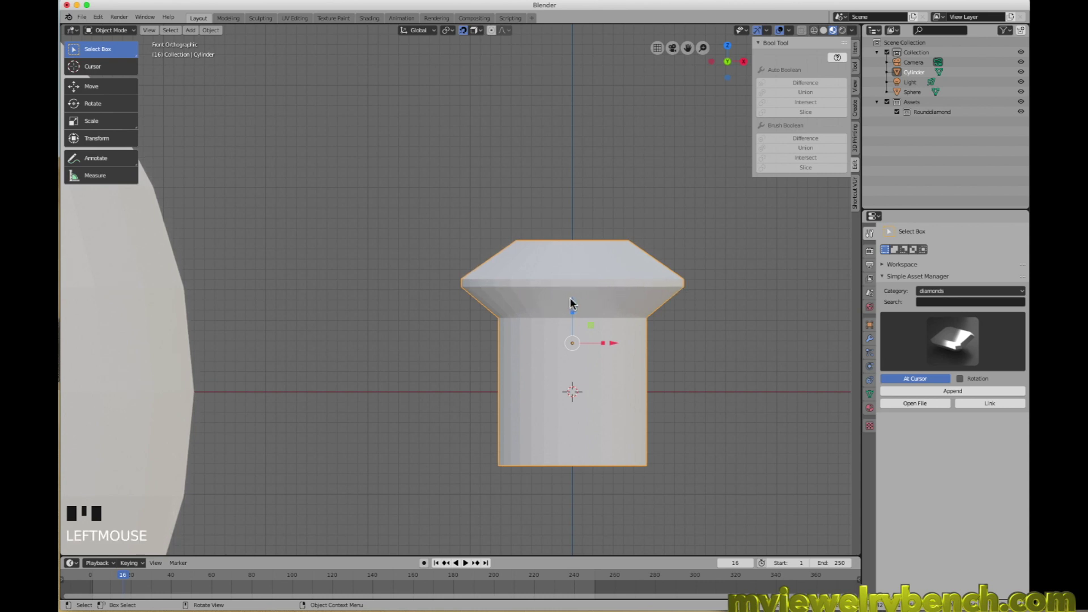
pyautogui.moveTo(576, 305); pyautogui.dragTo(577, 402)
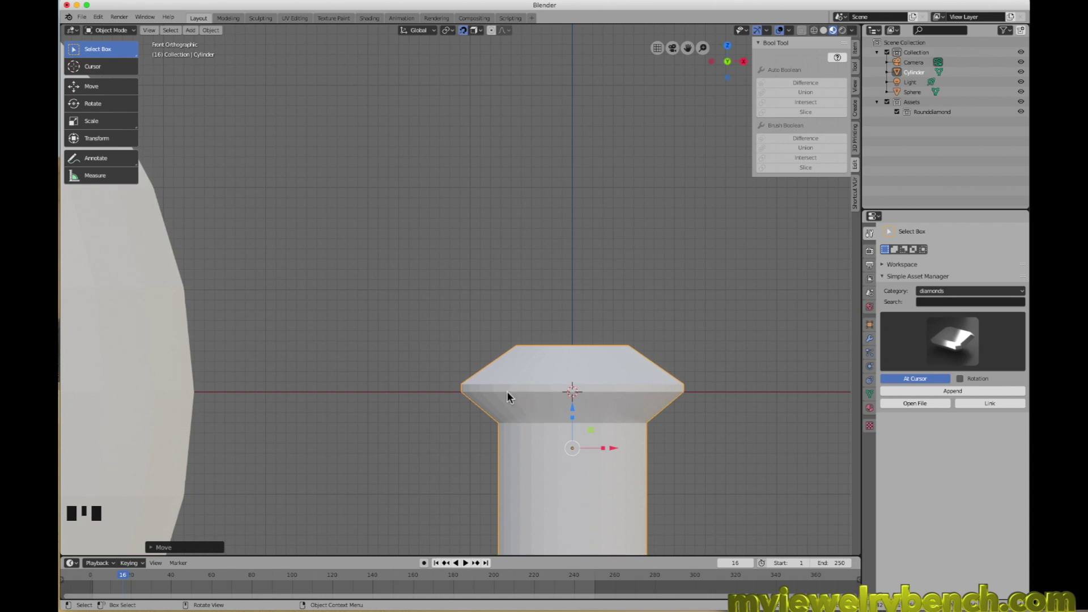
pyautogui.moveTo(578, 413); pyautogui.dragTo(551, 401)
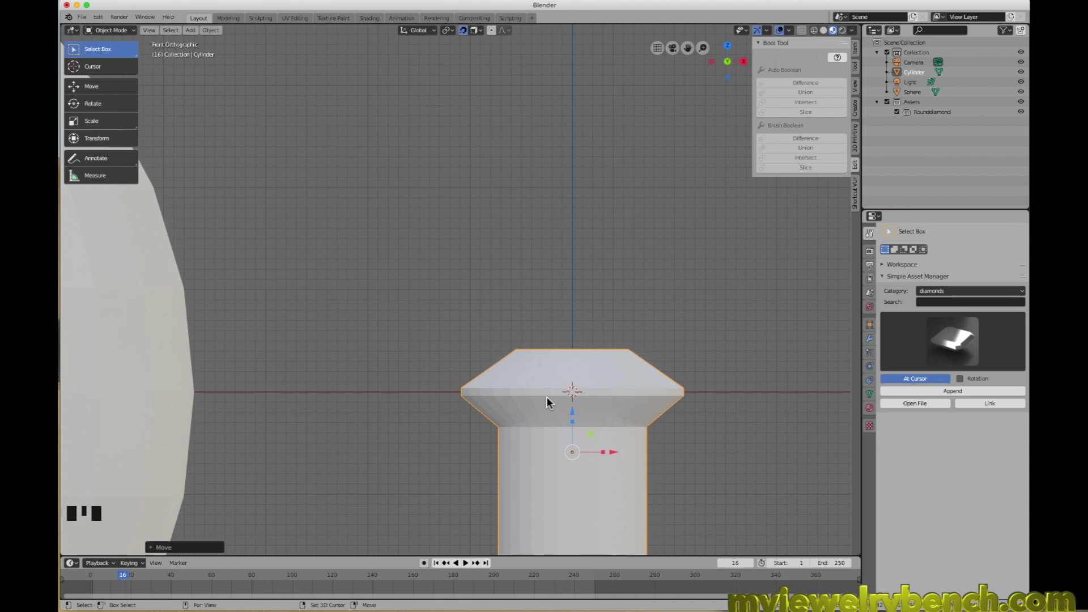
pyautogui.press('shift+s')
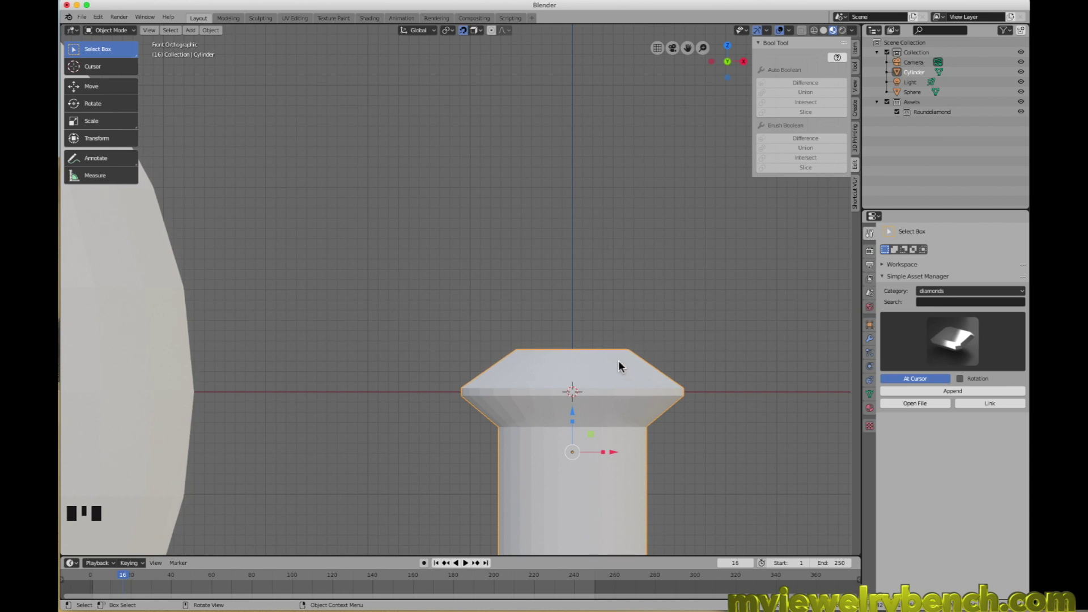
pyautogui.moveTo(622, 365); pyautogui.dragTo(679, 383)
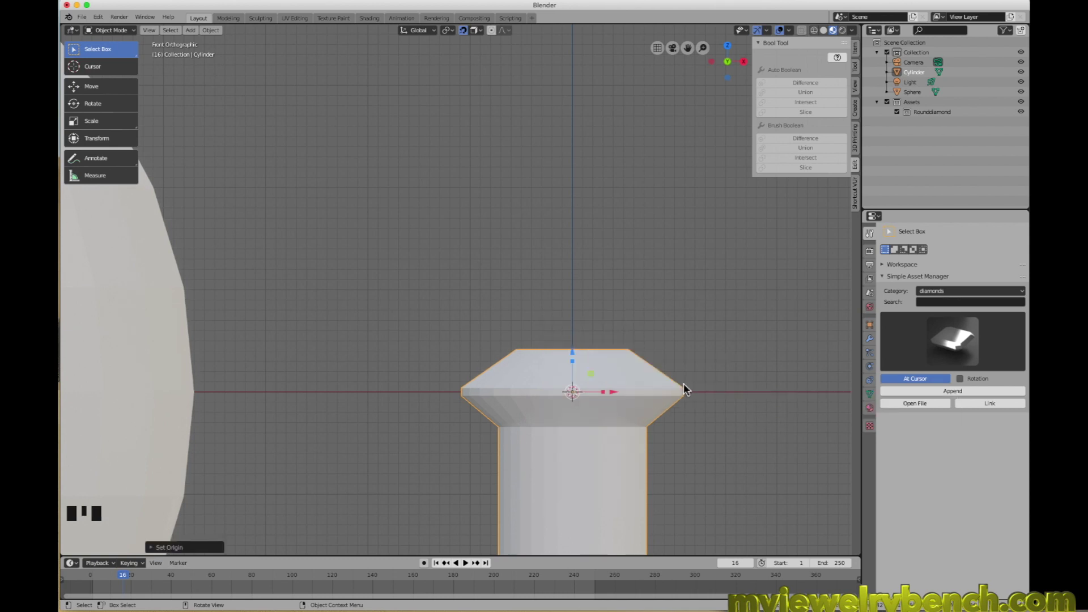
# - Orbit to check the new origin, then return to front orthographic view showing sphere and cylinder
pyautogui.scroll(-3)
pyautogui.moveTo(675, 364); pyautogui.dragTo(633, 378)
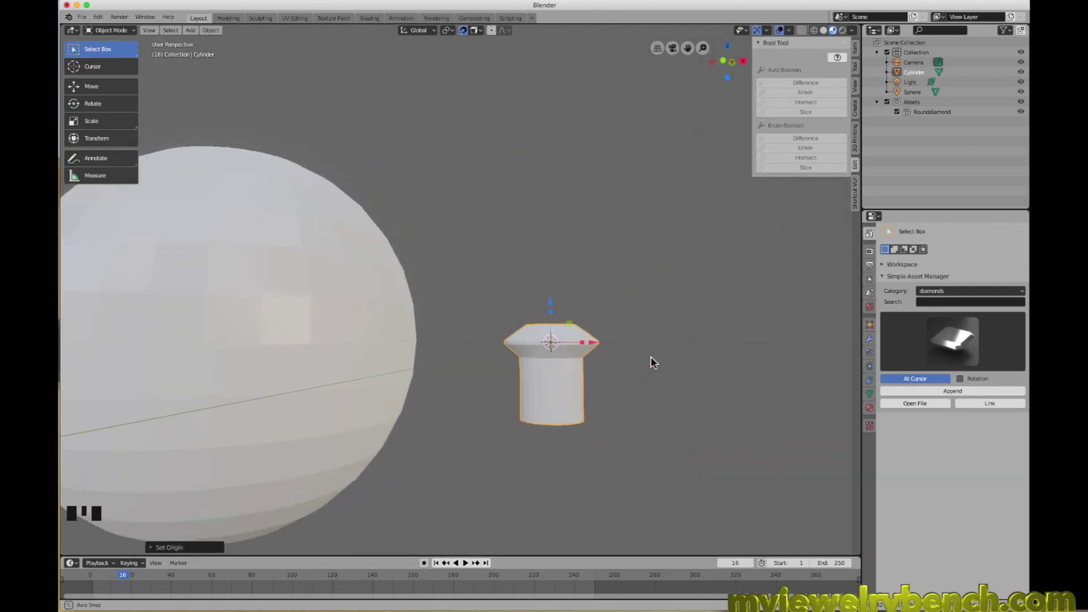
pyautogui.press('KP_0')
pyautogui.press('KP_0')
pyautogui.press('KP_1')
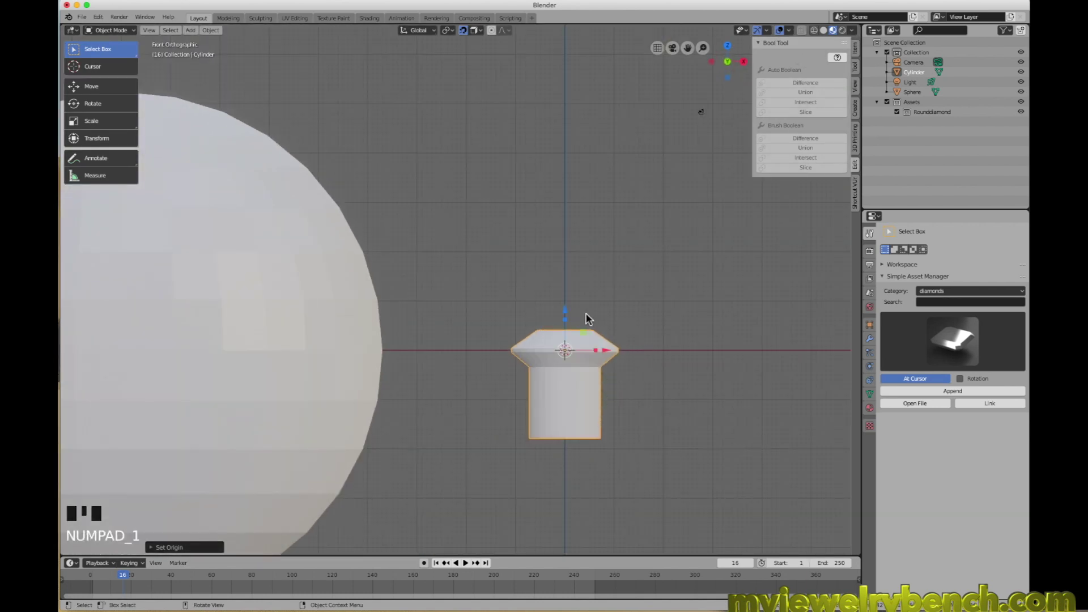
pyautogui.moveTo(569, 315); pyautogui.dragTo(583, 268)
pyautogui.scroll(-3)
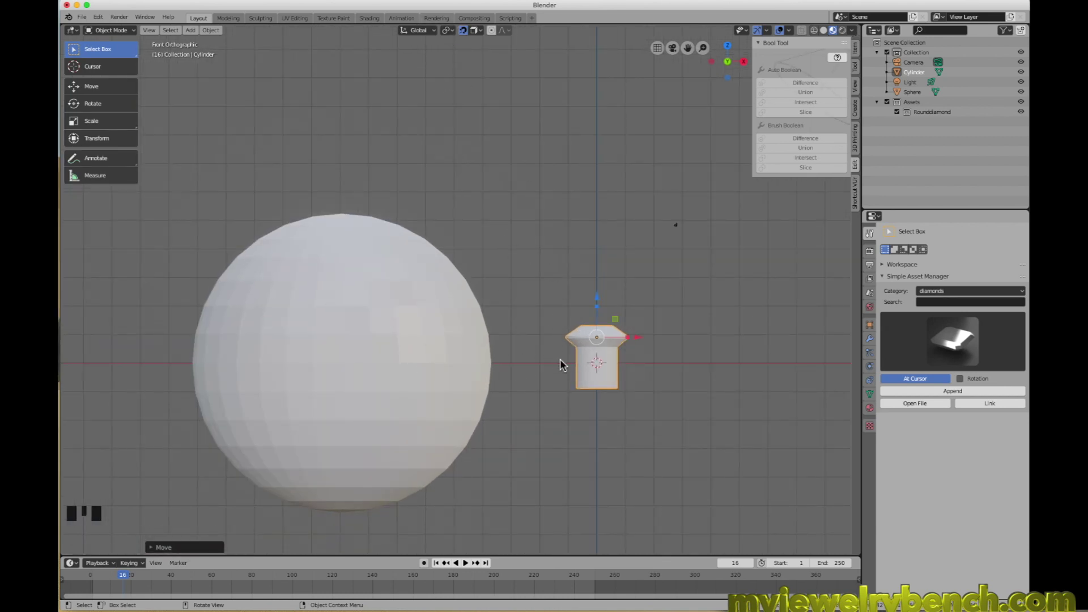
pyautogui.press('g')
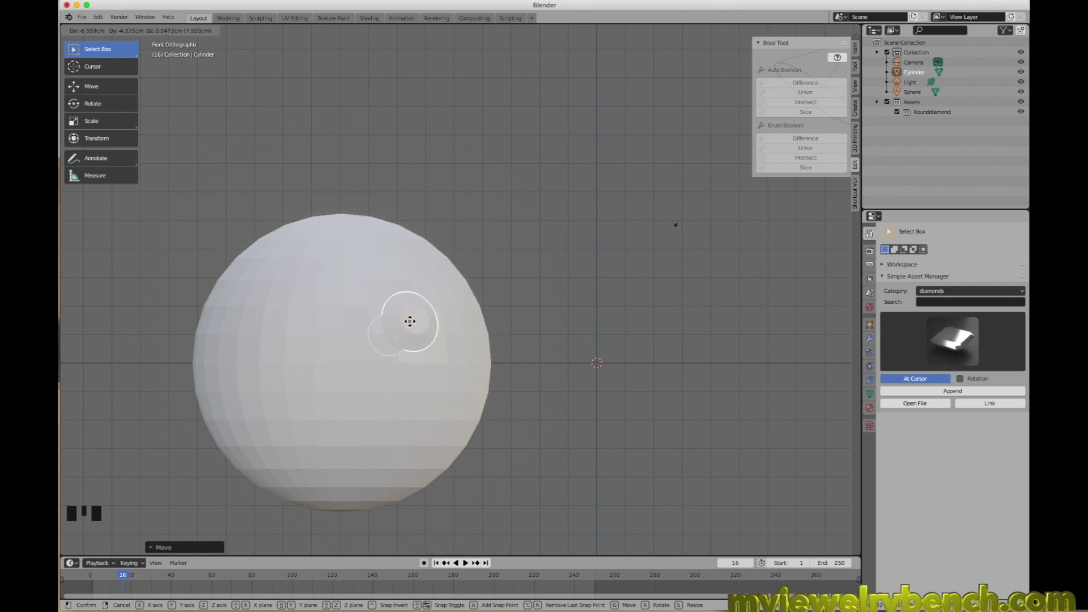
pyautogui.middleClick(481, 407)
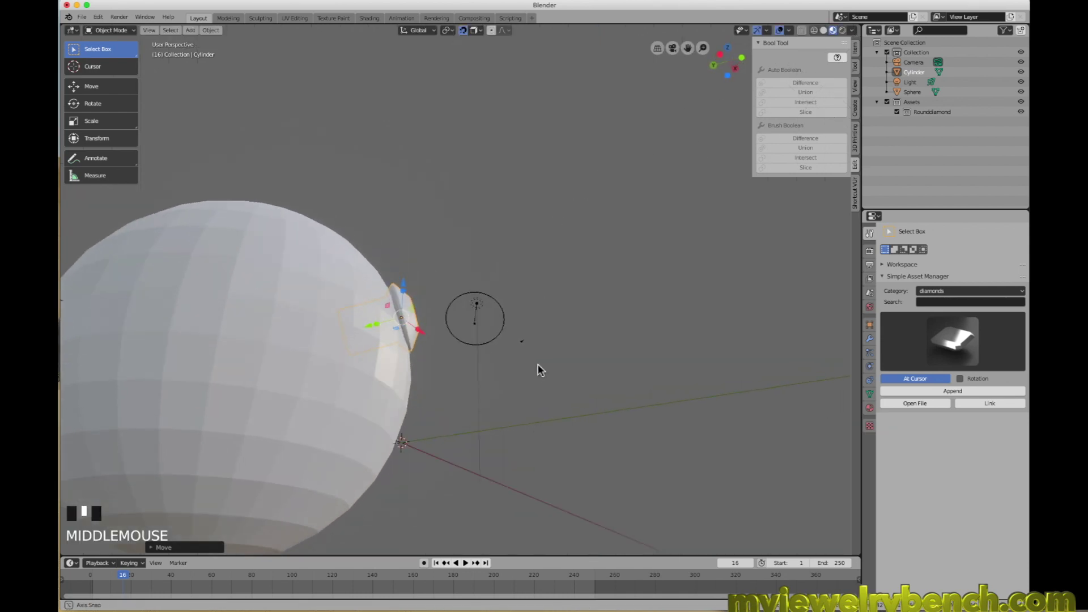
pyautogui.middleClick(402, 296)
pyautogui.moveTo(415, 312); pyautogui.dragTo(430, 310)
pyautogui.press('z')
pyautogui.press('z')
pyautogui.moveTo(614, 345); pyautogui.dragTo(399, 354)
pyautogui.scroll(3)
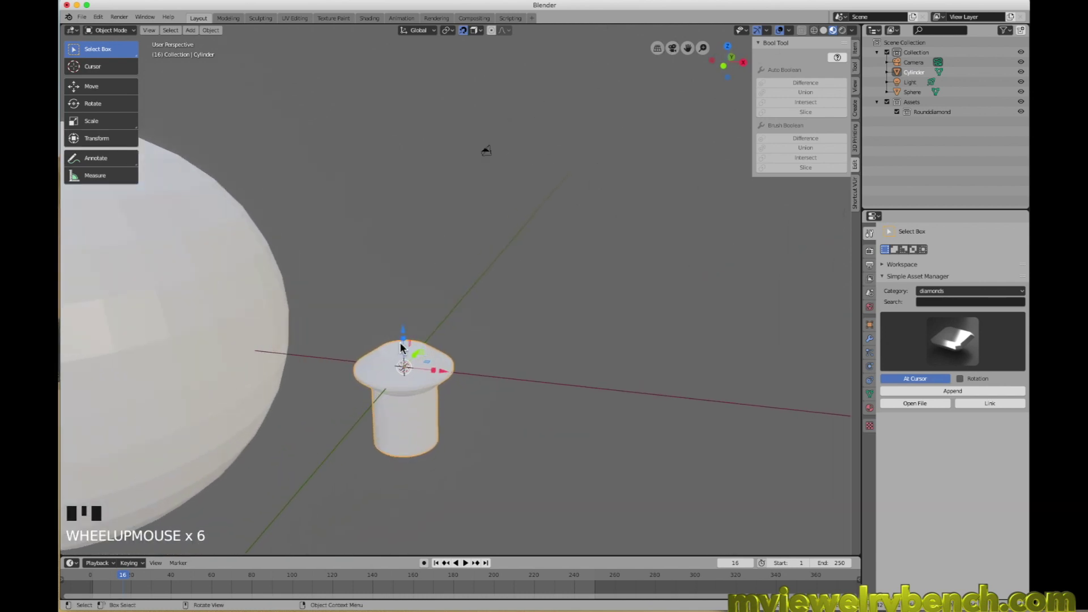
# - Frame the cylinder in front view and grab it with face snapping toward the sphere's surface
pyautogui.press('KP_1')
pyautogui.scroll(-3)
pyautogui.scroll(3)
pyautogui.moveTo(438, 308); pyautogui.dragTo(483, 340)
pyautogui.moveTo(483, 340); pyautogui.dragTo(543, 362)
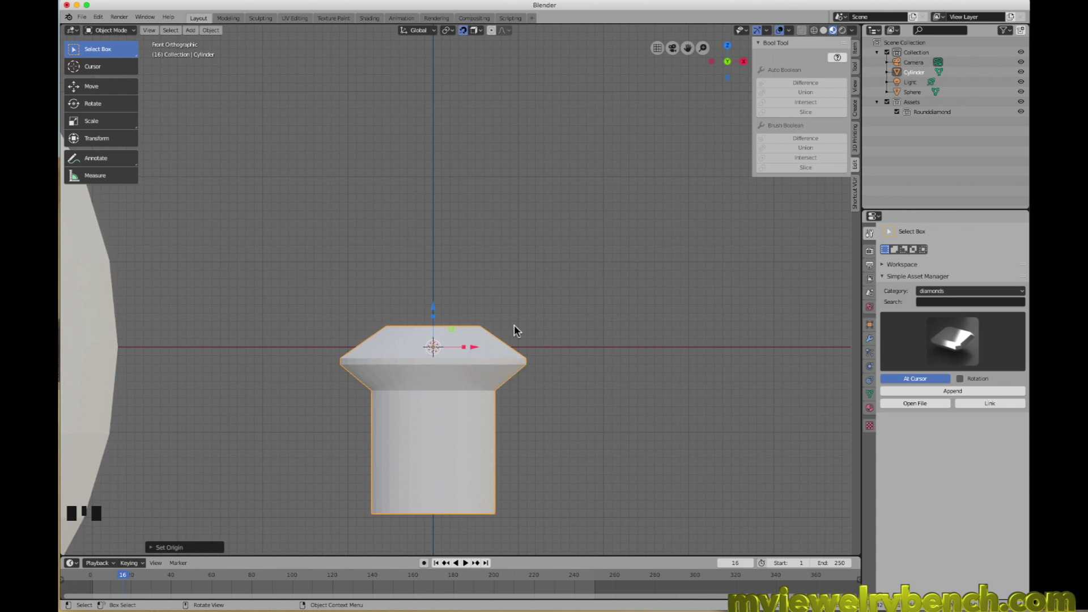
pyautogui.scroll(-3)
pyautogui.scroll(-3)
pyautogui.press('g')
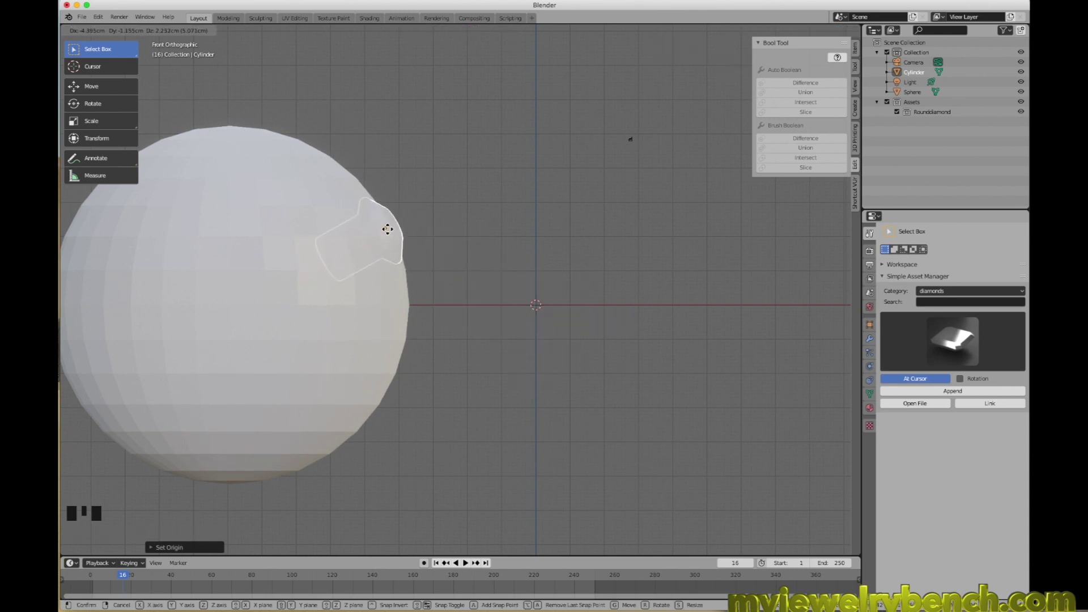
# - Seat the head-shaped cutter on the sphere's surface and orbit to view its placement
pyautogui.moveTo(414, 243); pyautogui.dragTo(421, 259)
pyautogui.scroll(3)
pyautogui.moveTo(395, 290); pyautogui.dragTo(394, 251)
pyautogui.moveTo(424, 253); pyautogui.dragTo(421, 260)
# - Duplicate the cutter onto another spot on the sphere and start a third copy
pyautogui.press('shift+d')
pyautogui.press('g')
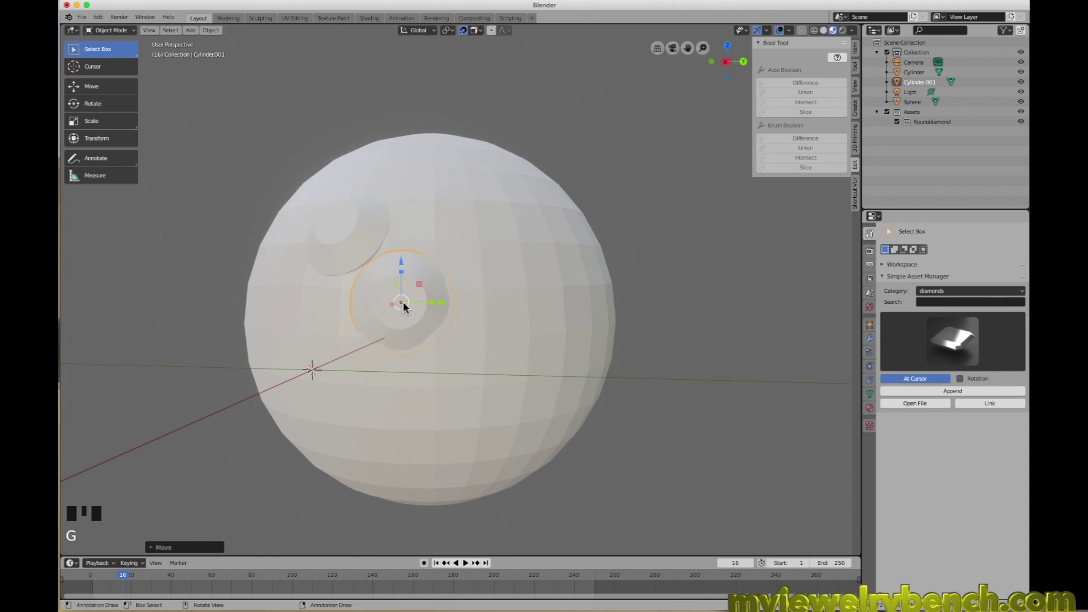
pyautogui.press('shift+d')
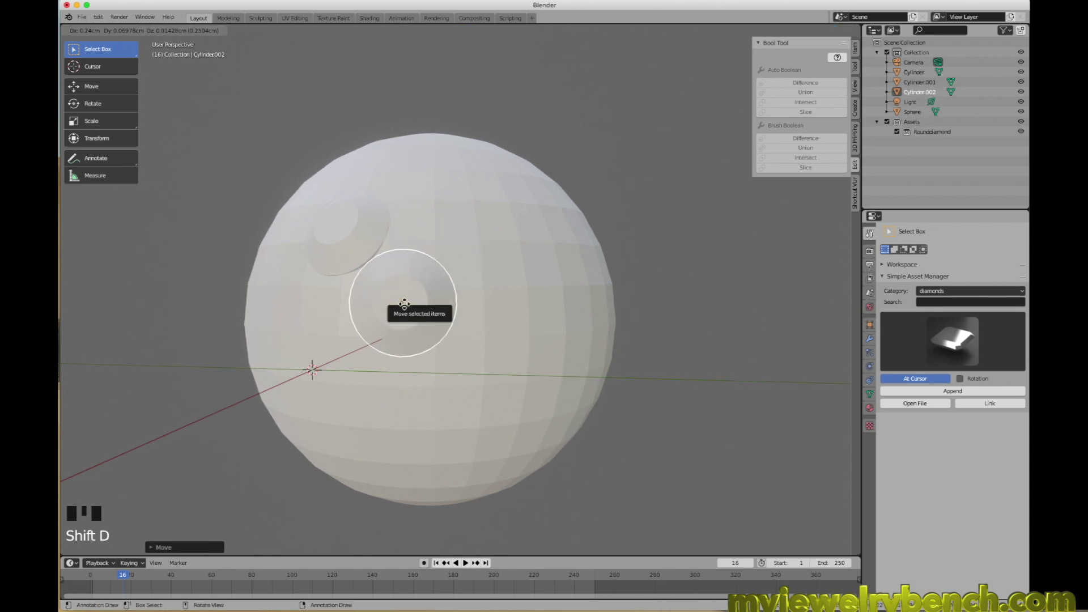